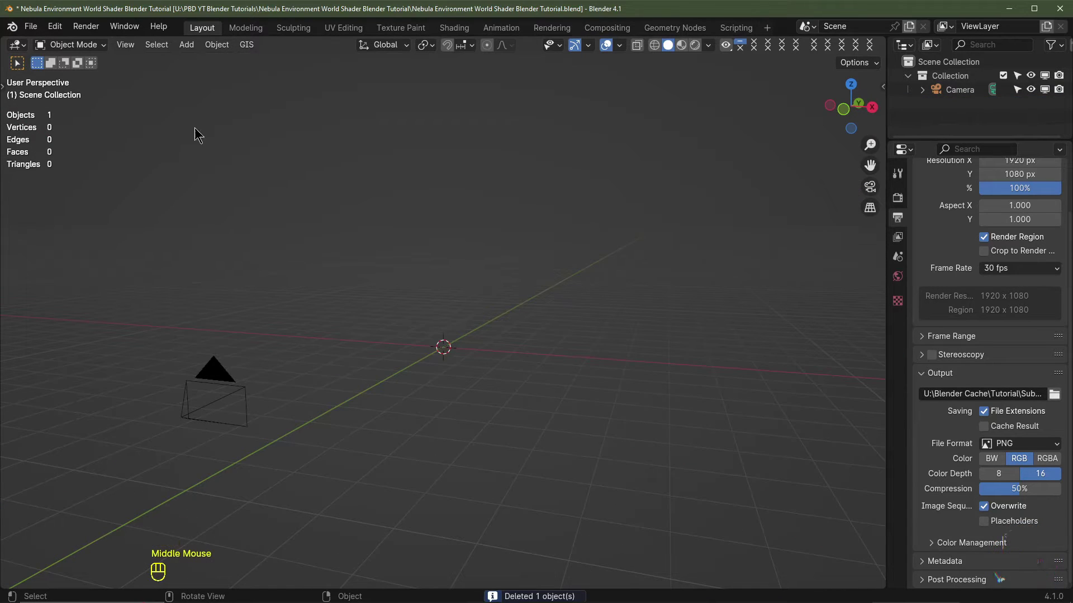
Dismiss the add-on Preferences and show Render Properties with Cycles on GPU Compute
drag(62, 32, 98, 219)
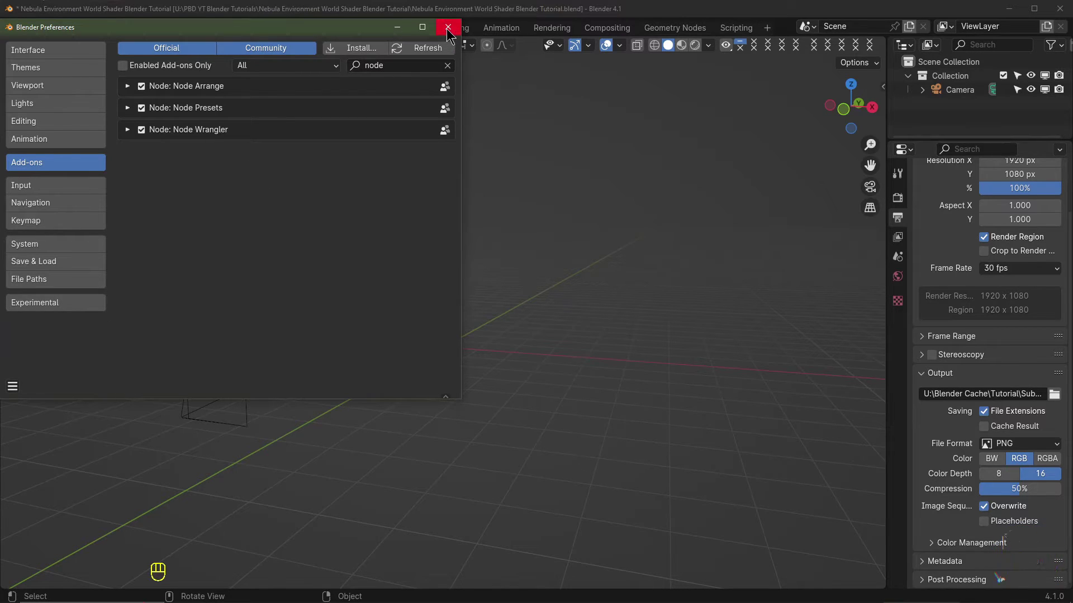
click(896, 205)
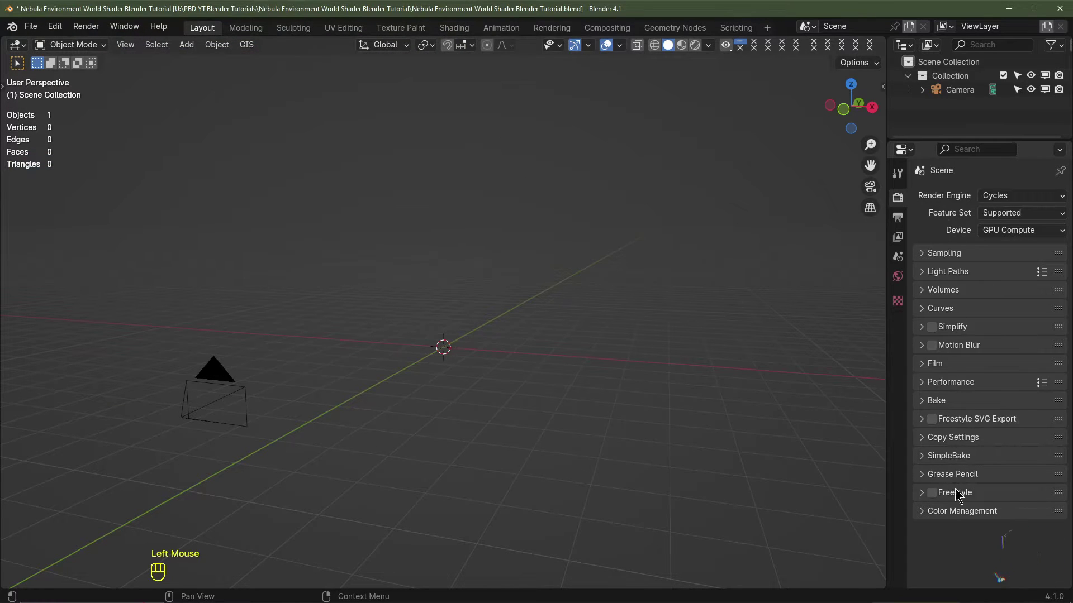
click(960, 510)
scroll(down, 3)
scroll(down, 3)
drag(1000, 479, 998, 528)
click(947, 413)
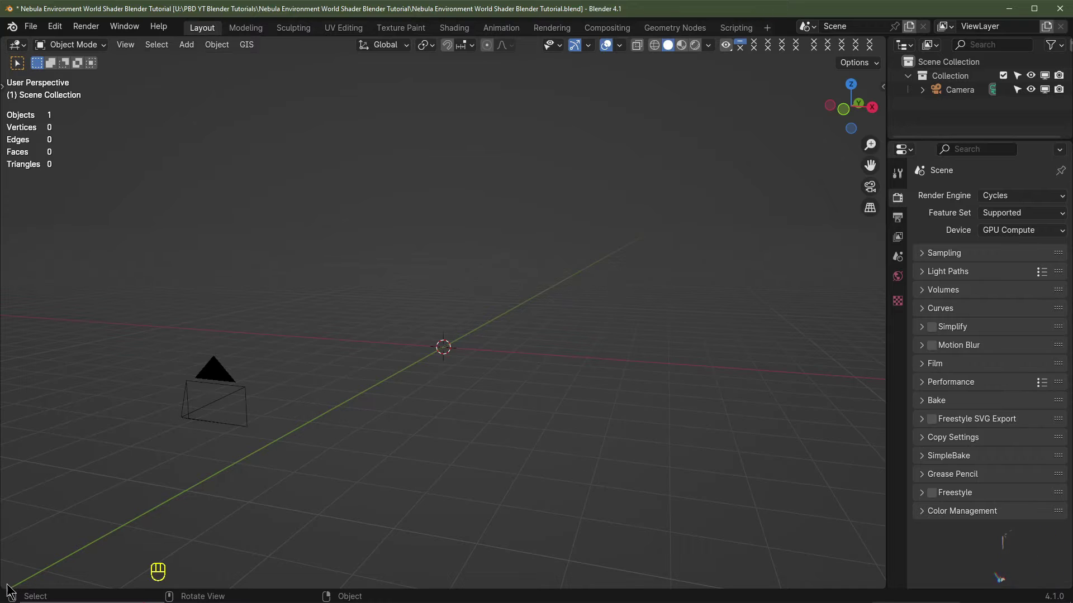
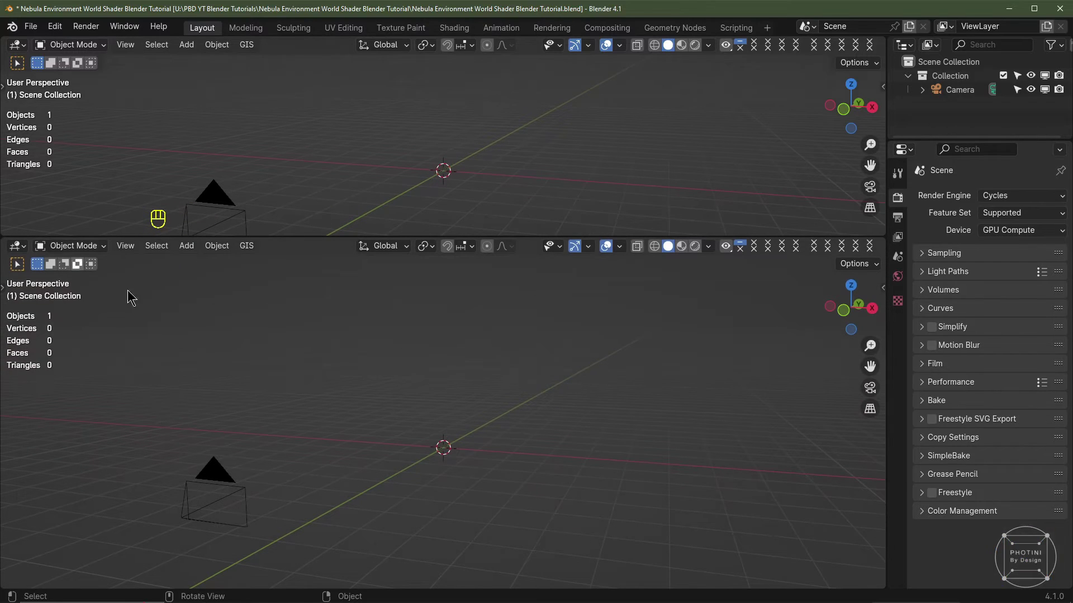
Split off a lower Shader Editor on World nodes with a dark blue Background at strength 5
drag(1014, 199, 871, 184)
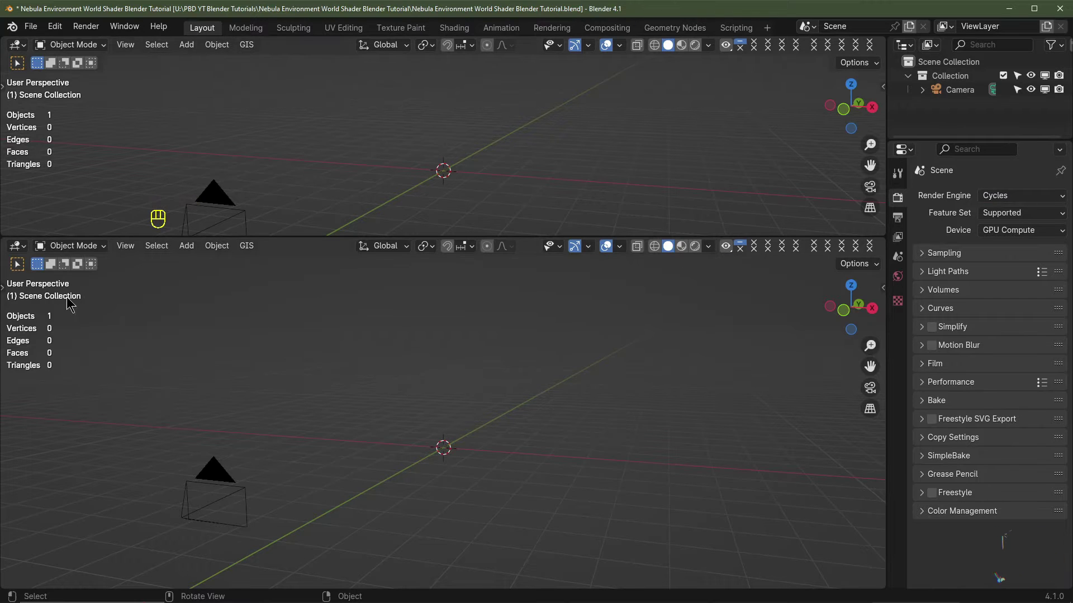
click(17, 251)
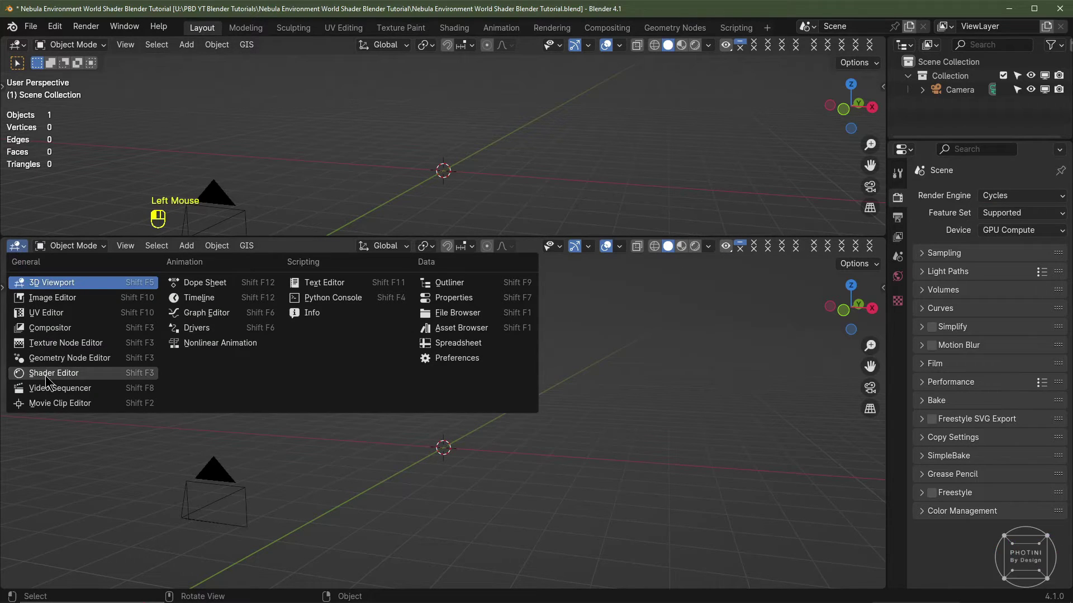
key(n)
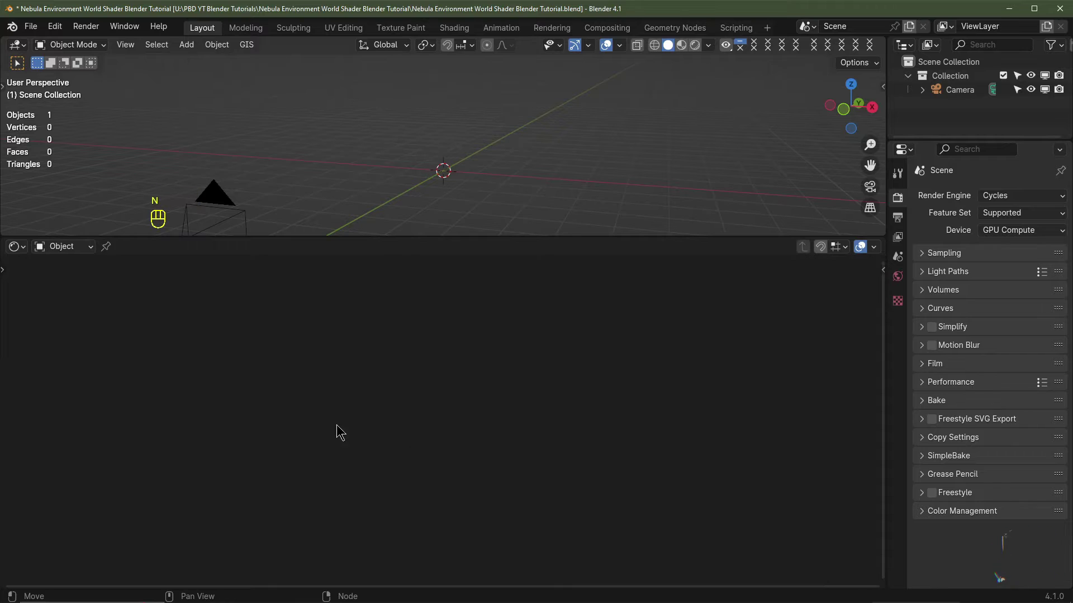
drag(74, 255, 72, 297)
scroll(up, 3)
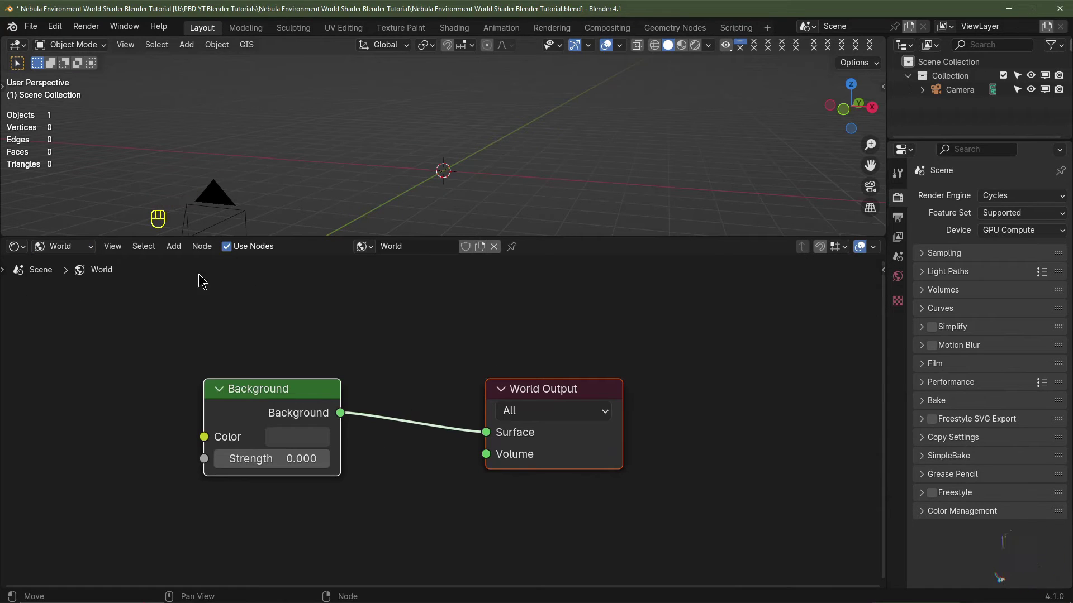
double_click(228, 254)
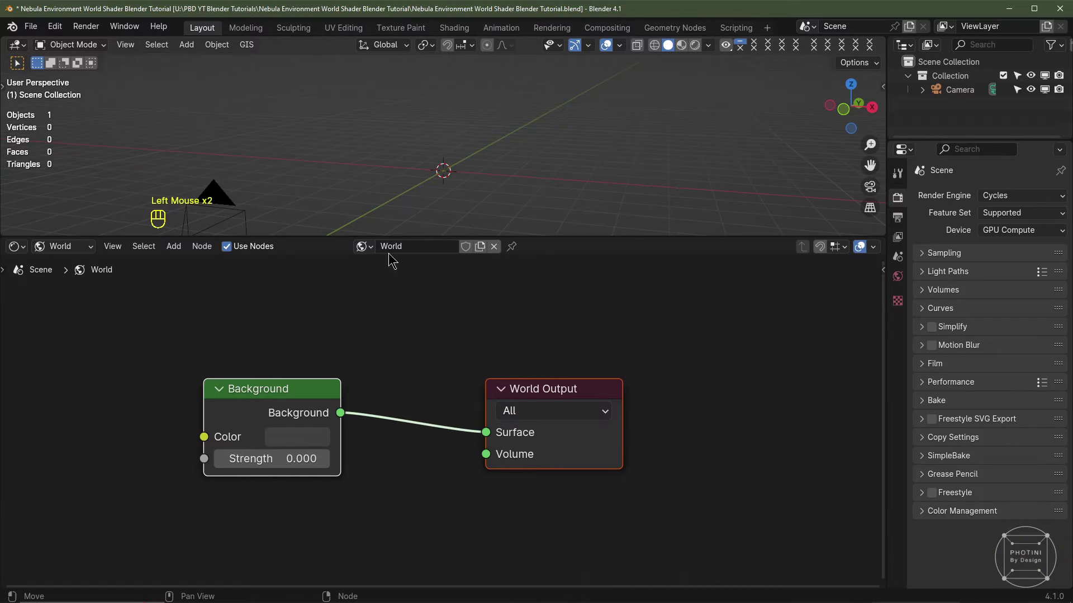
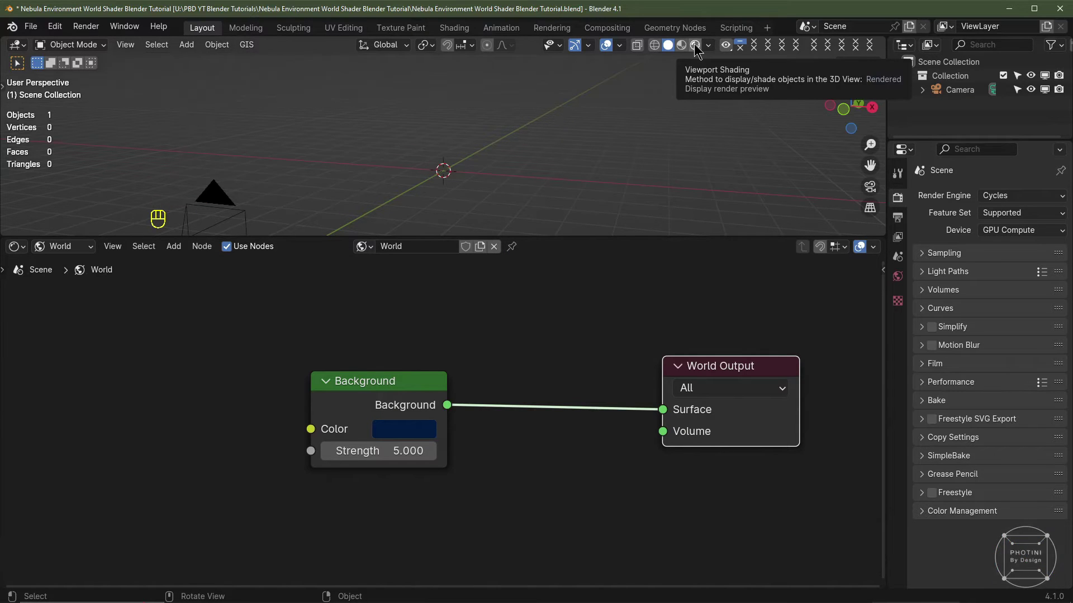
Preview the blue world in Rendered viewport shading with overlays hidden
drag(693, 73, 673, 124)
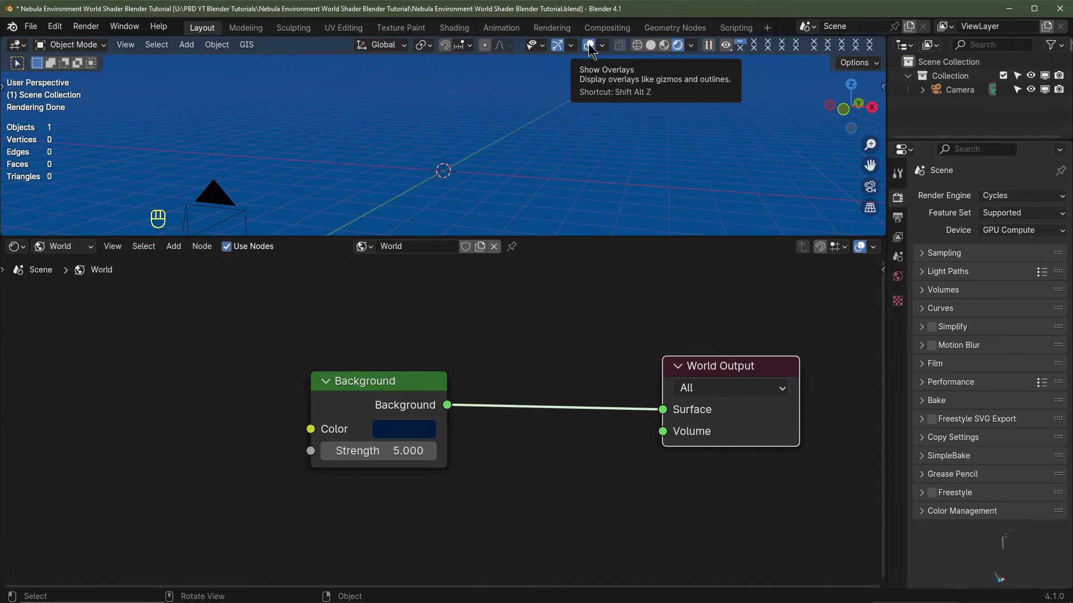
click(570, 86)
scroll(down, 3)
middle_click(341, 460)
key(ctrl+z)
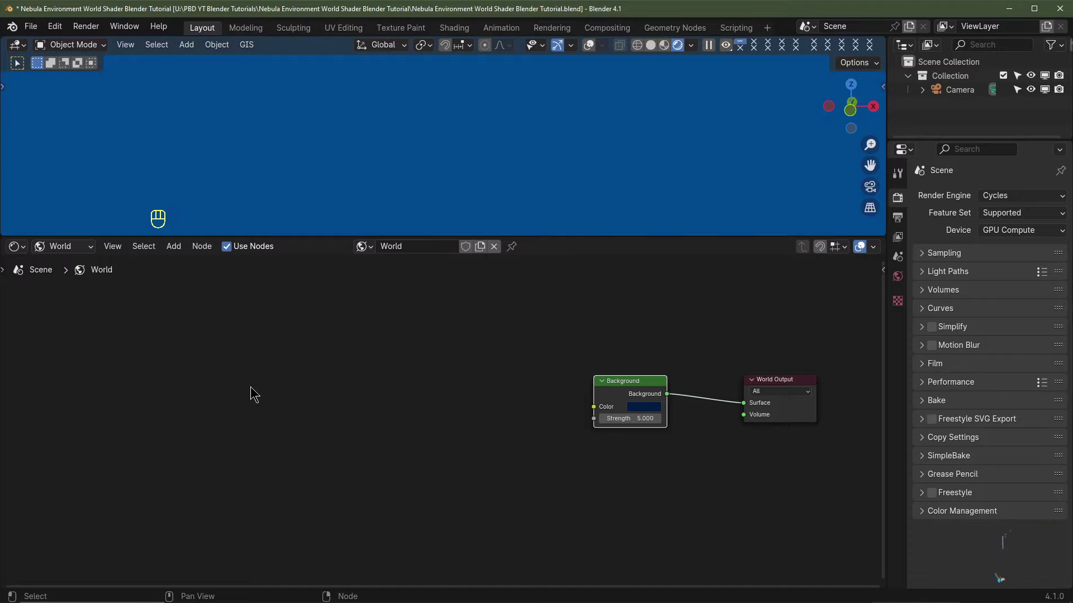
Add a Noise Texture node and a duplicate of it, scales 1 and 5
key(shift+a)
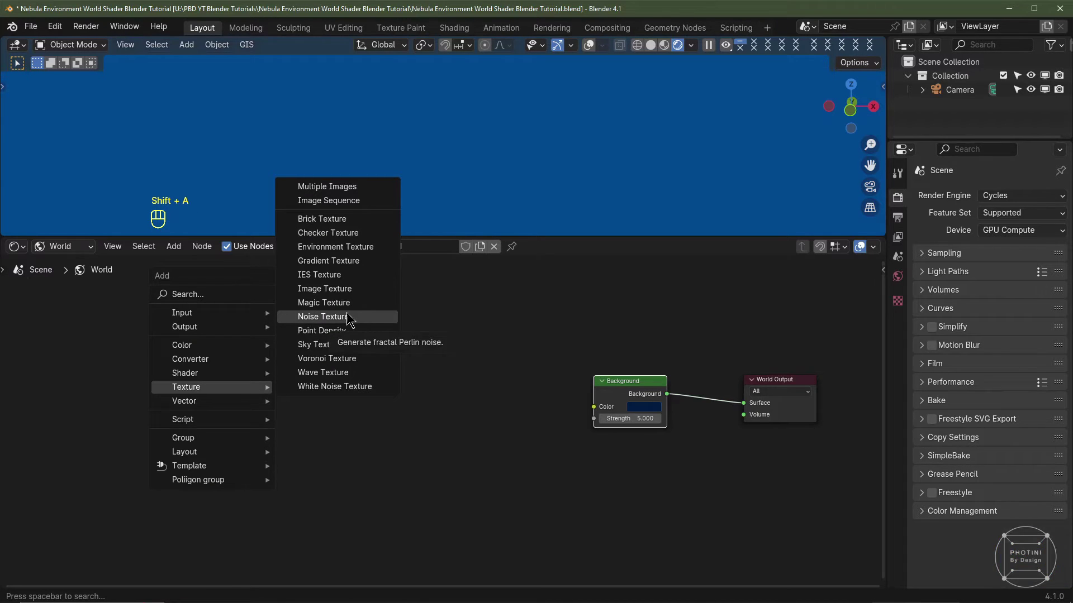
drag(292, 350, 294, 401)
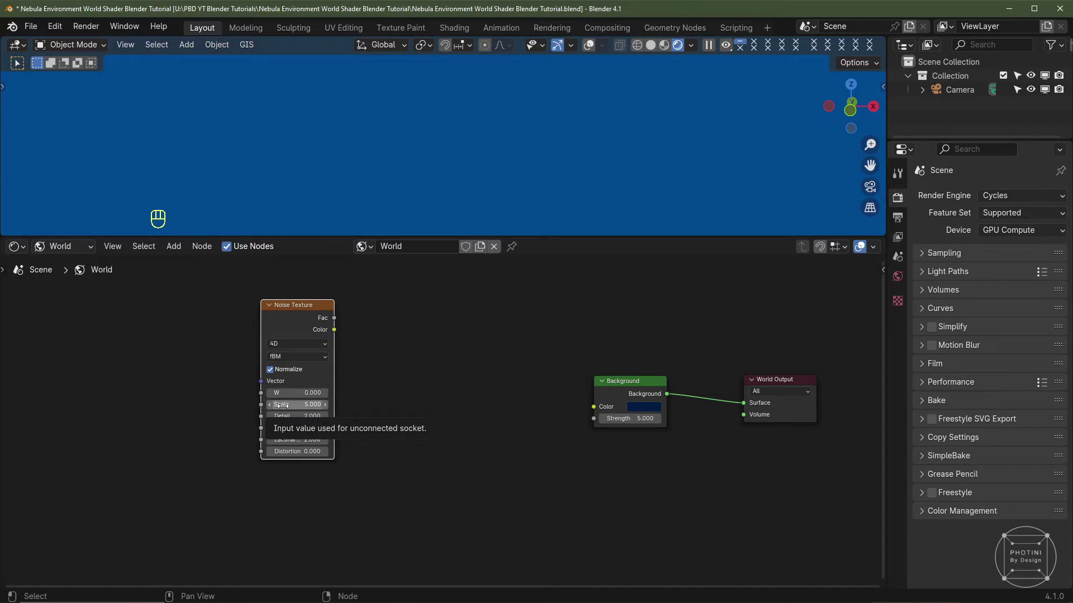
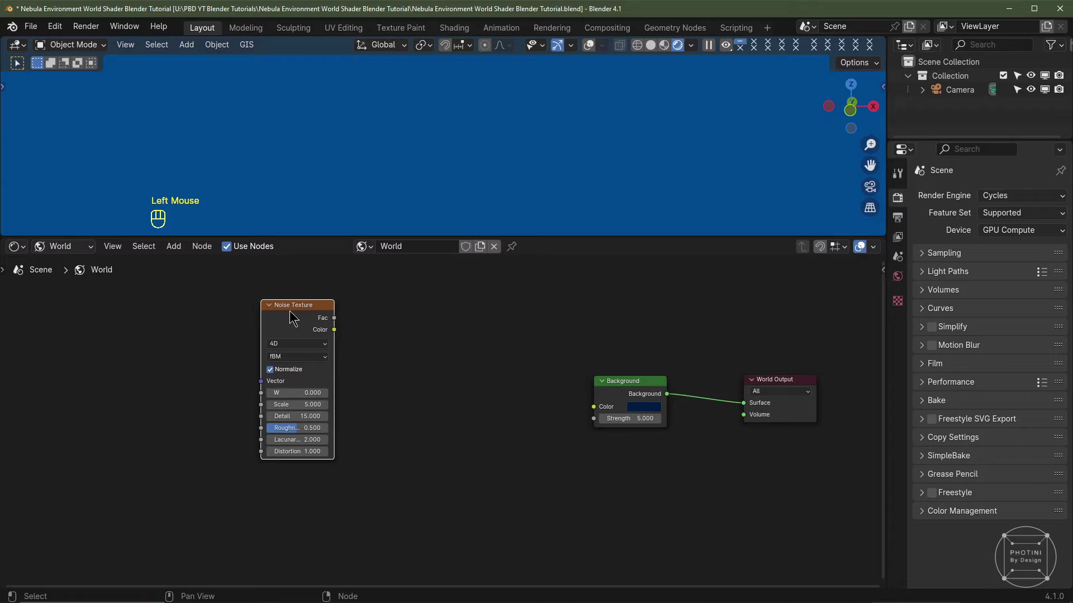
key(shift+d)
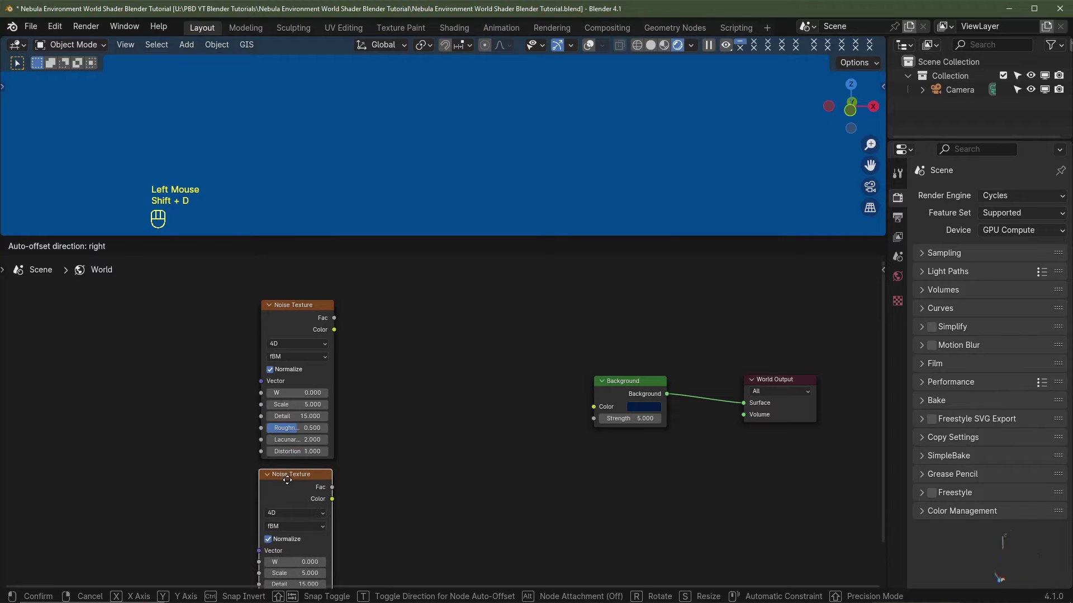
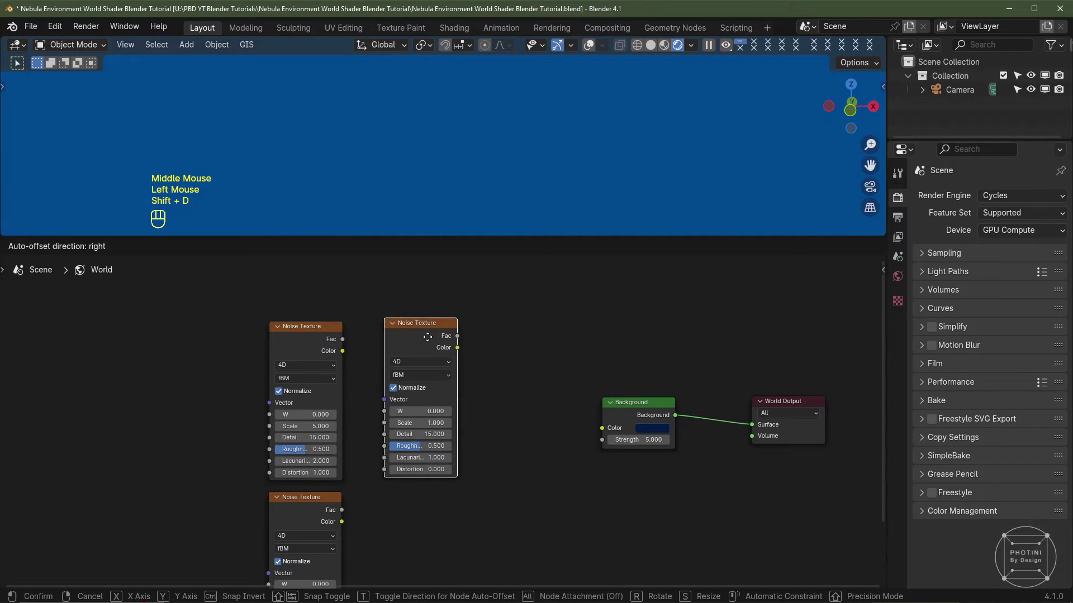
click(319, 333)
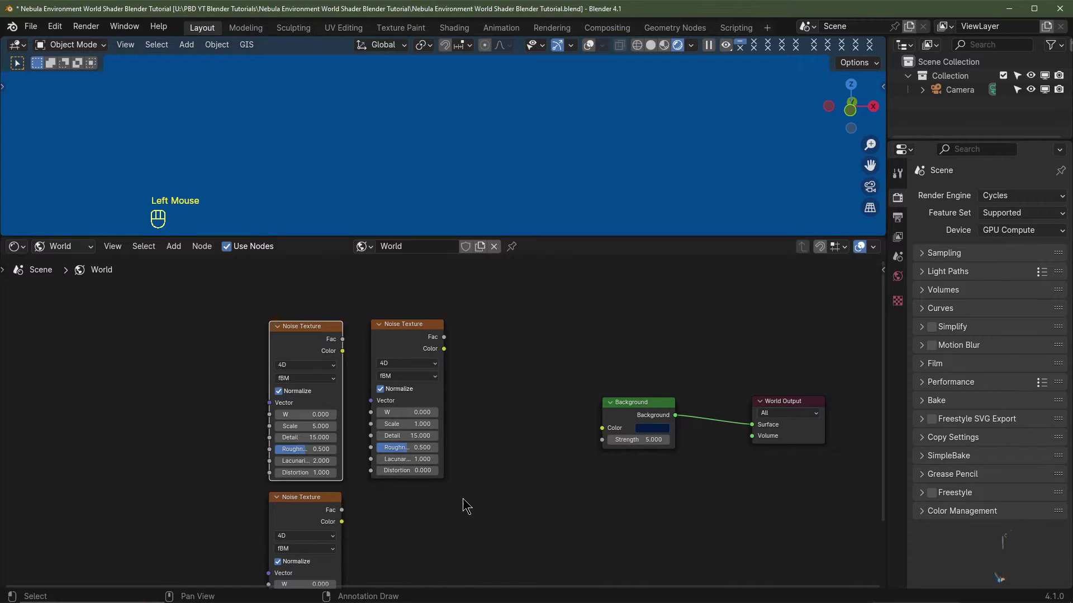
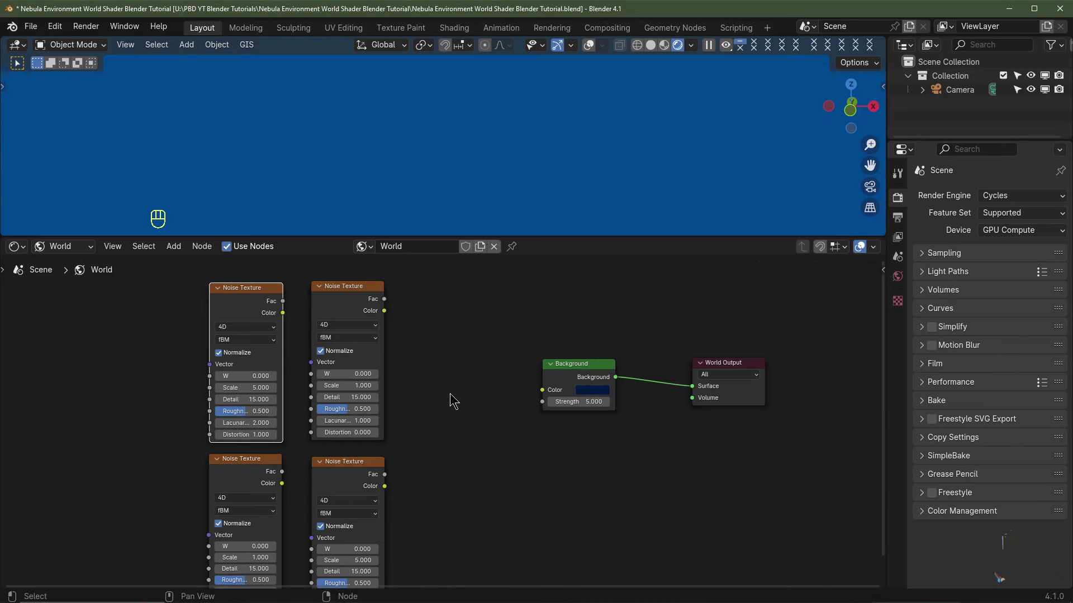
Blend both noise colours with an Overlay mix at factor 1 feeding Background, ready for a Gamma of 5
key(shift+a)
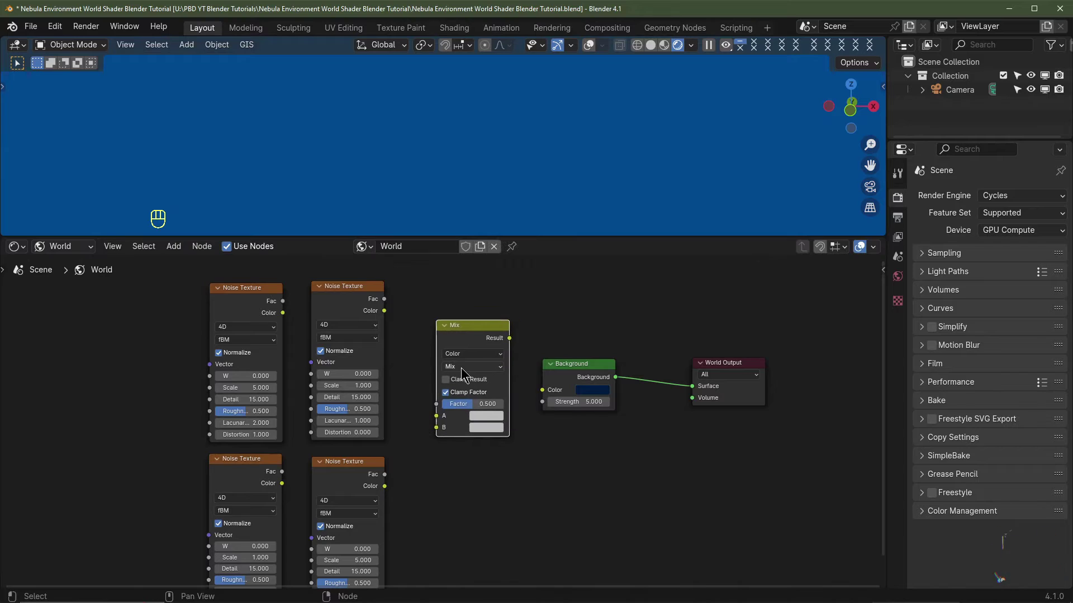
drag(464, 371, 465, 495)
middle_click(465, 495)
drag(376, 293, 430, 399)
drag(375, 466, 437, 410)
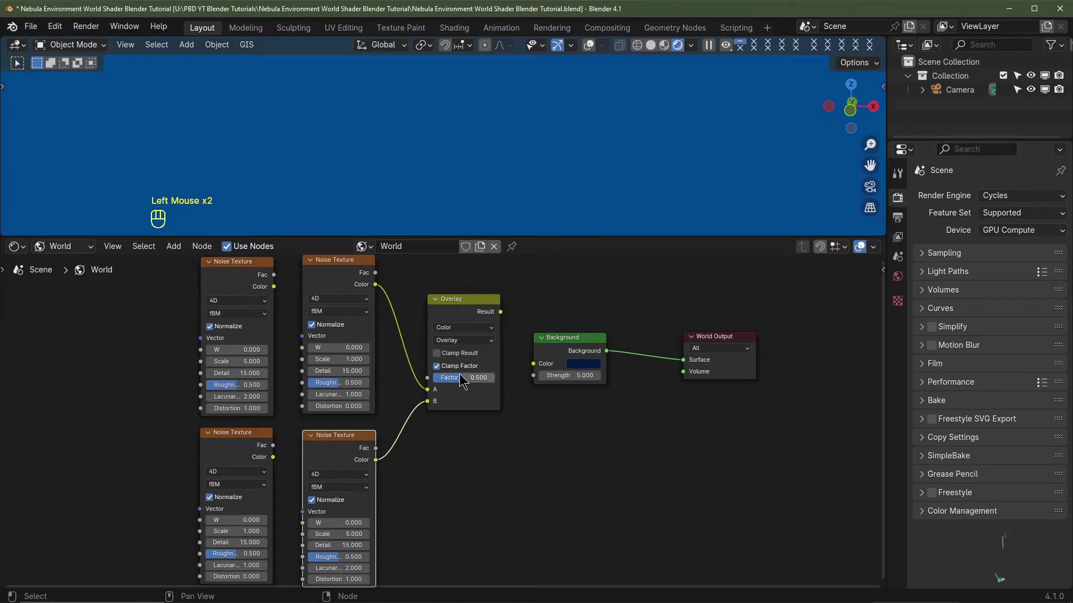
click(458, 384)
click(503, 319)
drag(503, 319, 535, 367)
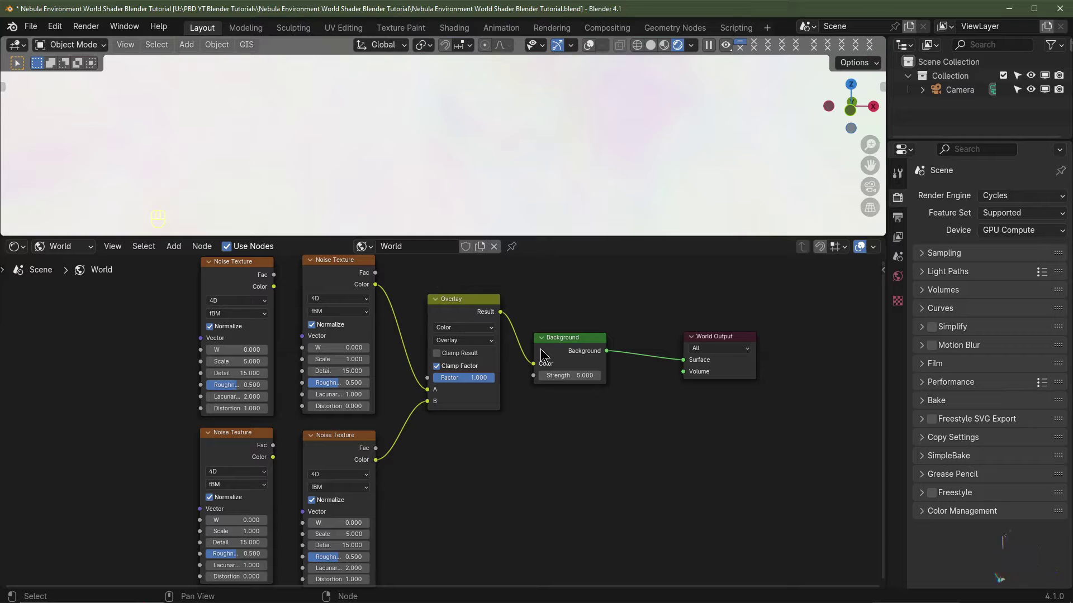
key(shift+a)
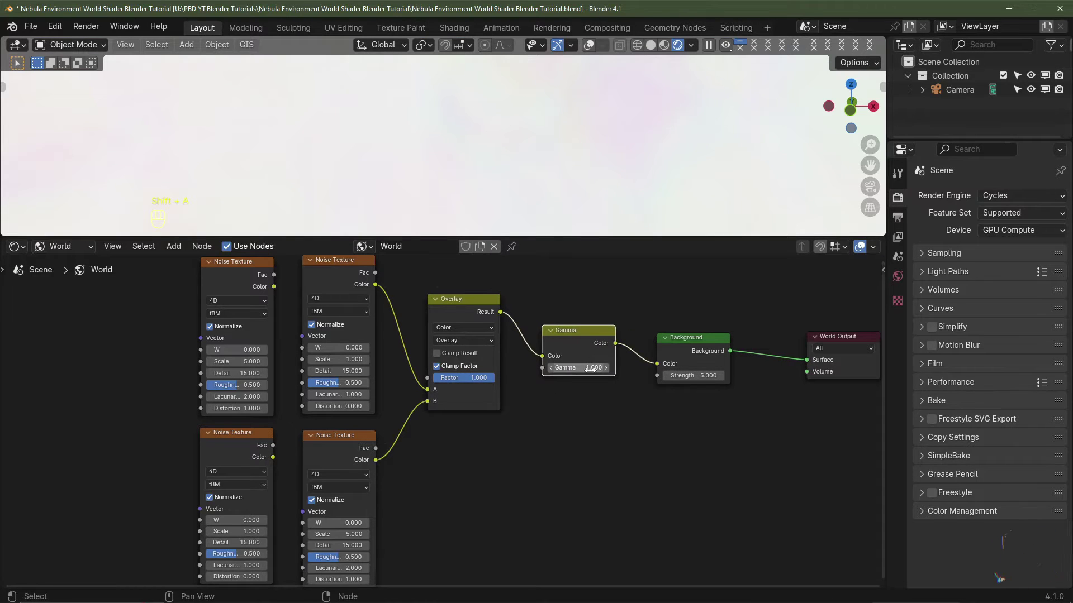
Feed Texture Coordinate and Mapping nodes into the second pair of noise textures
click(589, 371)
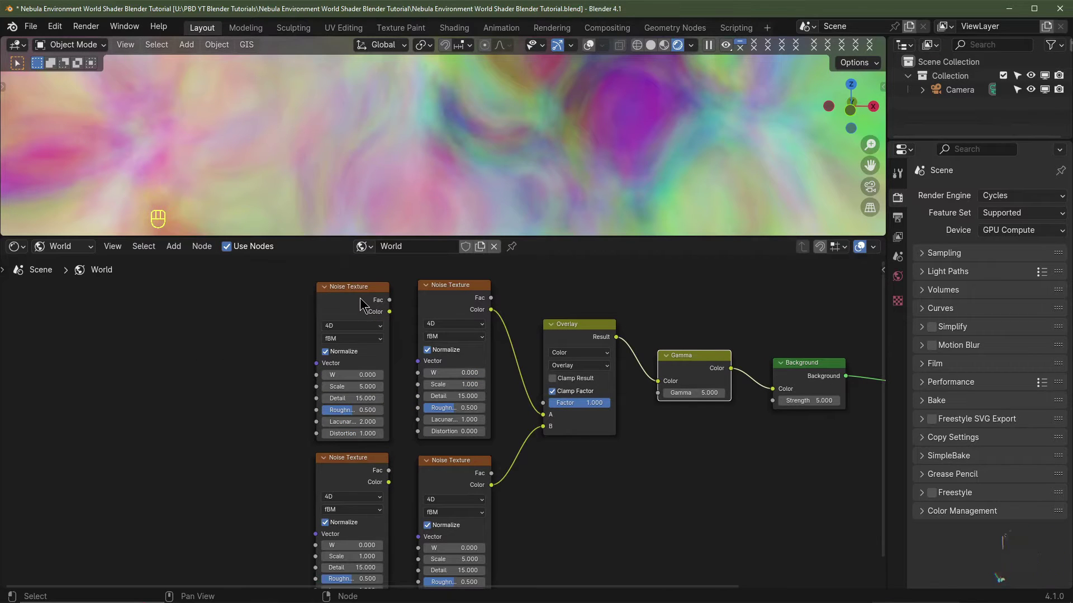
click(349, 302)
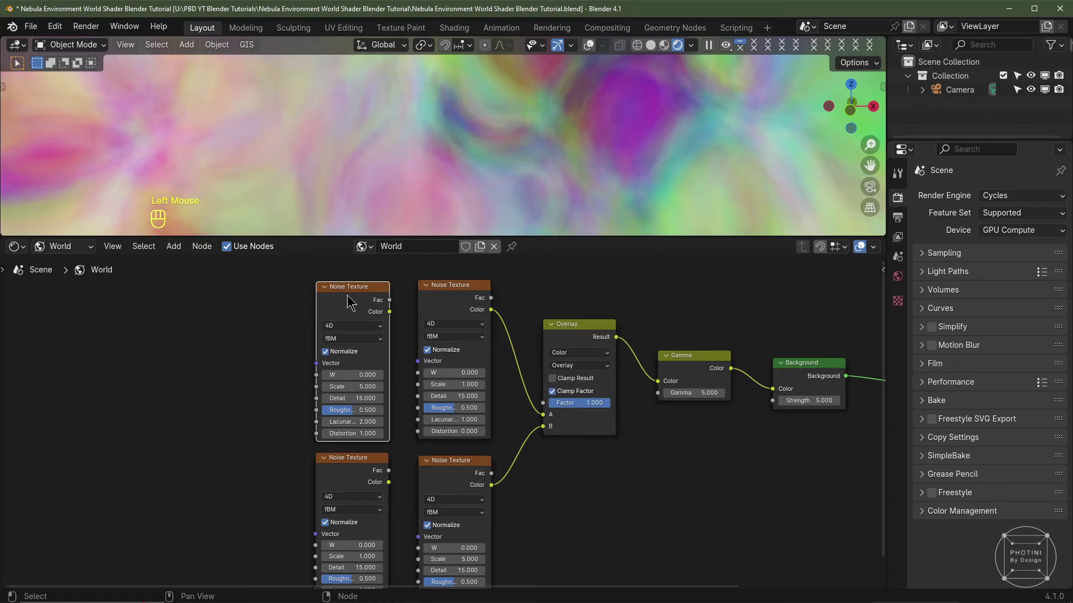
key(ctrl+t)
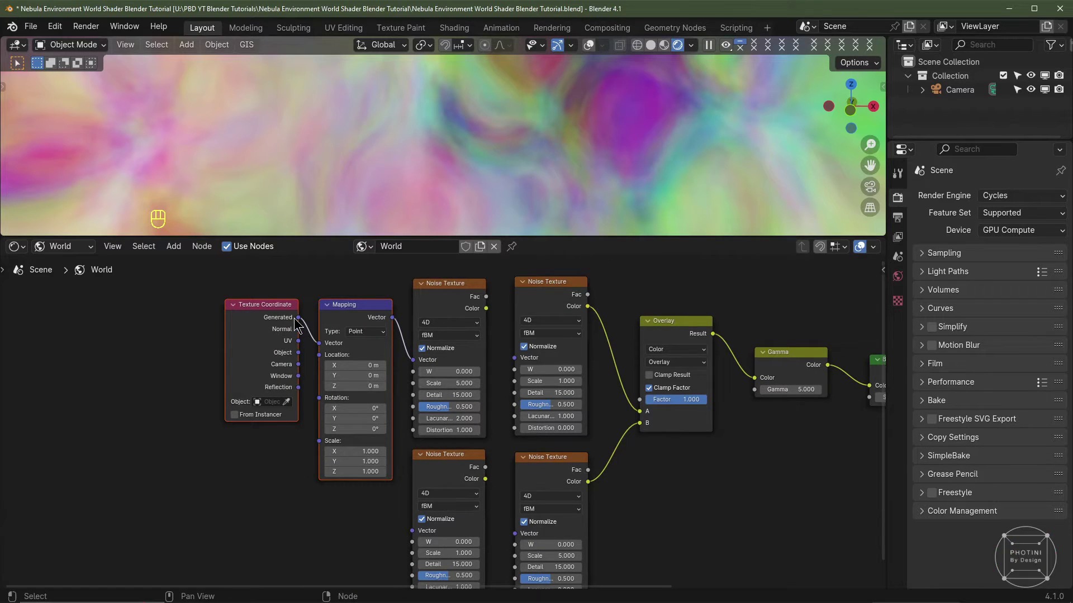
key(g)
key(g)
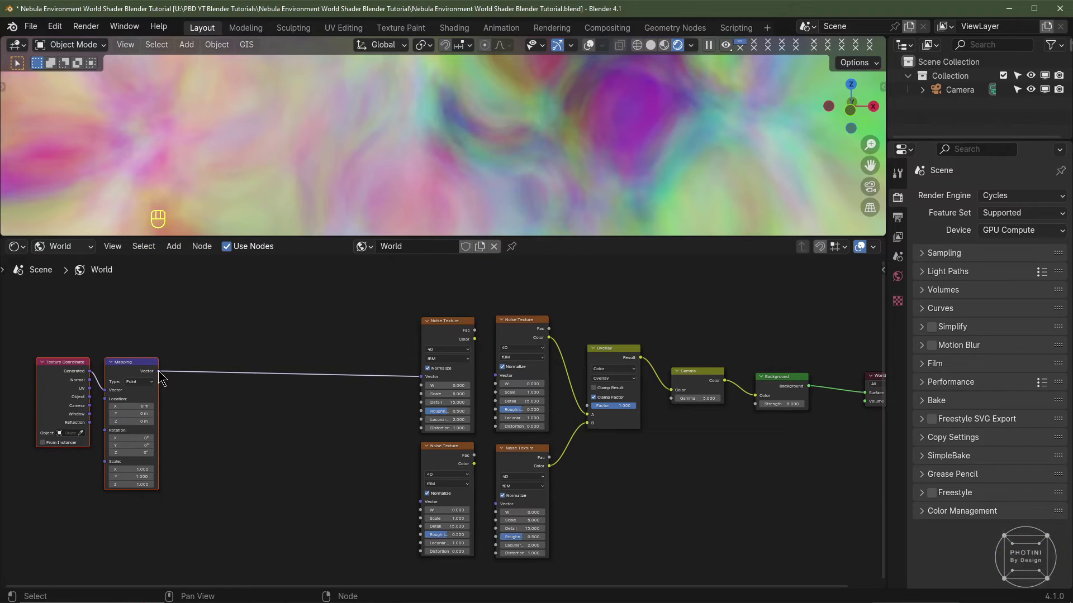
drag(160, 377, 422, 507)
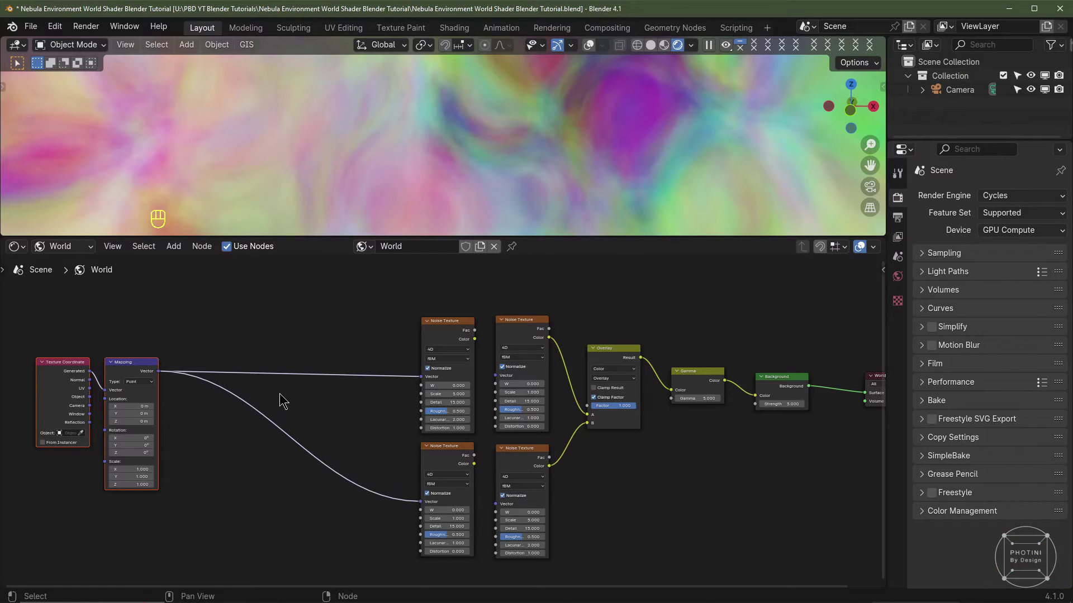
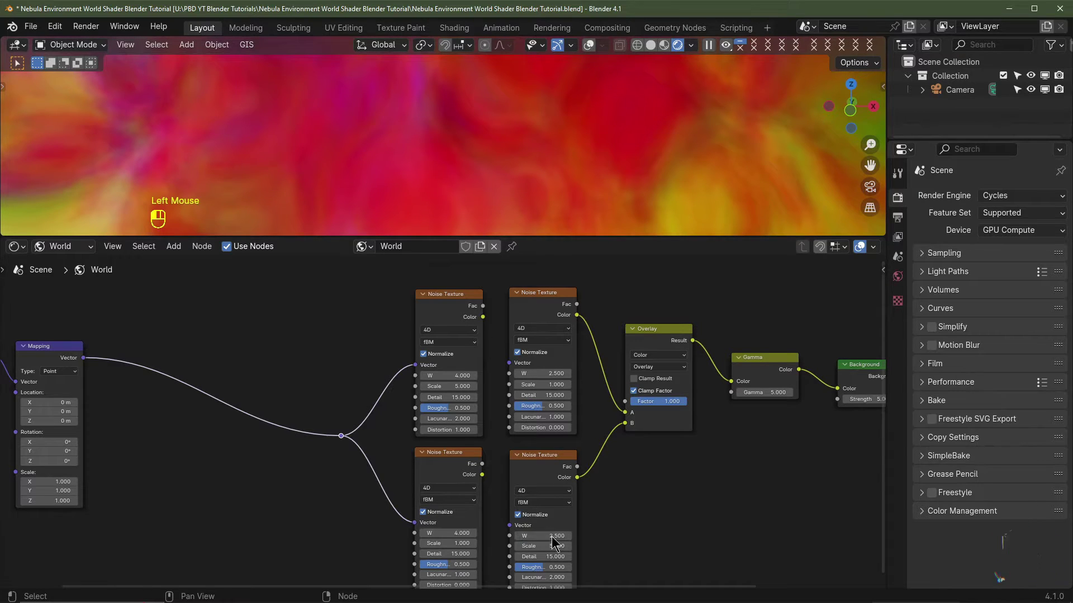
Set the lower noise W to 2.5 and pipe its colour into its neighbour's vector
drag(397, 316, 422, 365)
middle_click(444, 480)
click(379, 394)
drag(391, 408, 586, 251)
scroll(down, 3)
middle_click(423, 518)
scroll(up, 3)
Add a third pair of Noise Texture nodes below the others
key(shift+a)
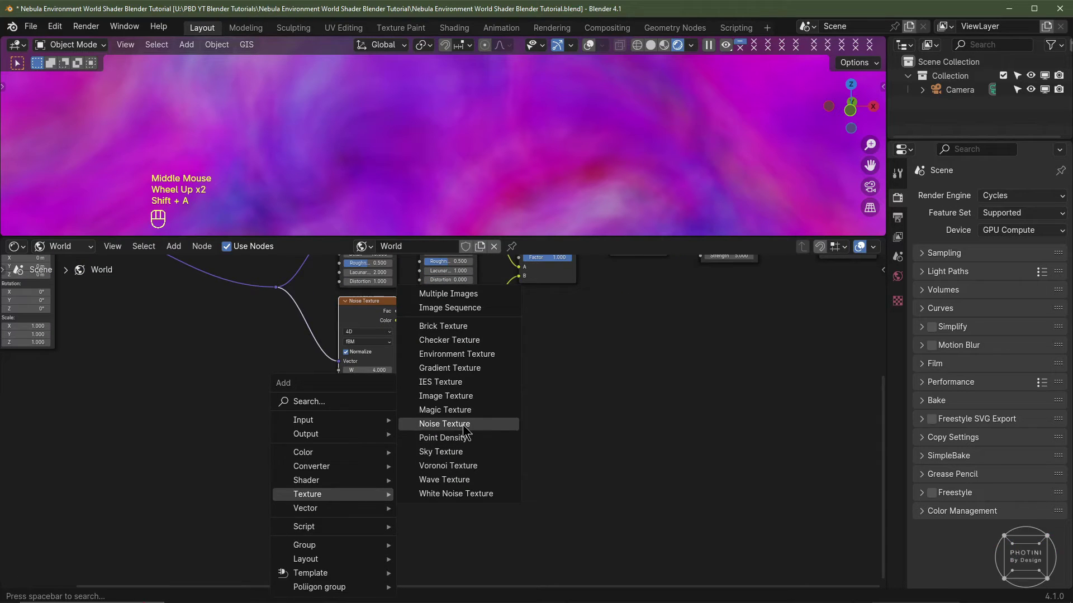
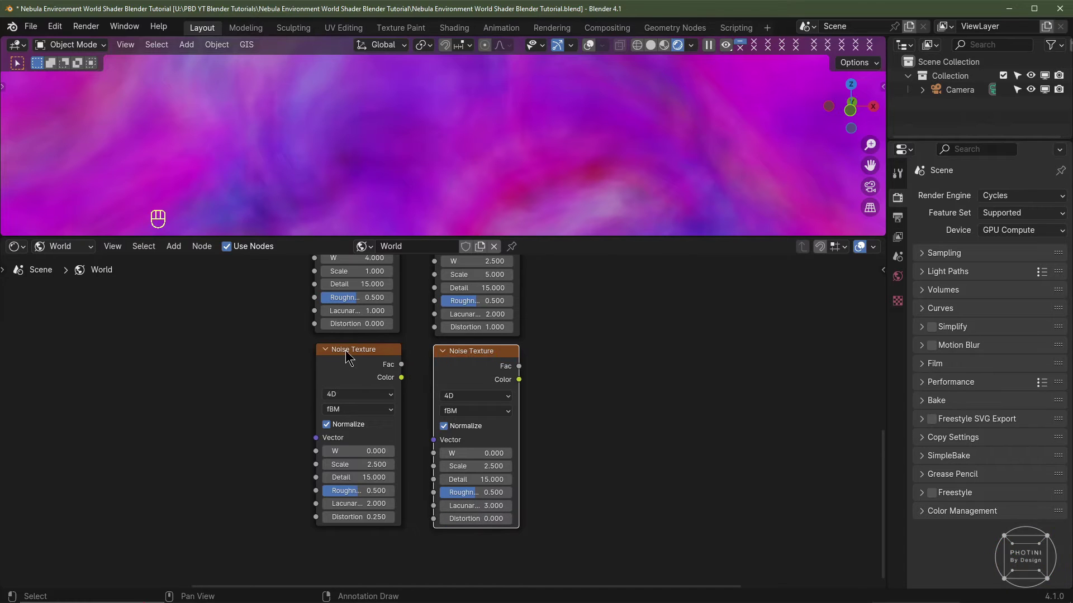
scroll(down, 3)
middle_click(262, 346)
click(233, 346)
click(180, 420)
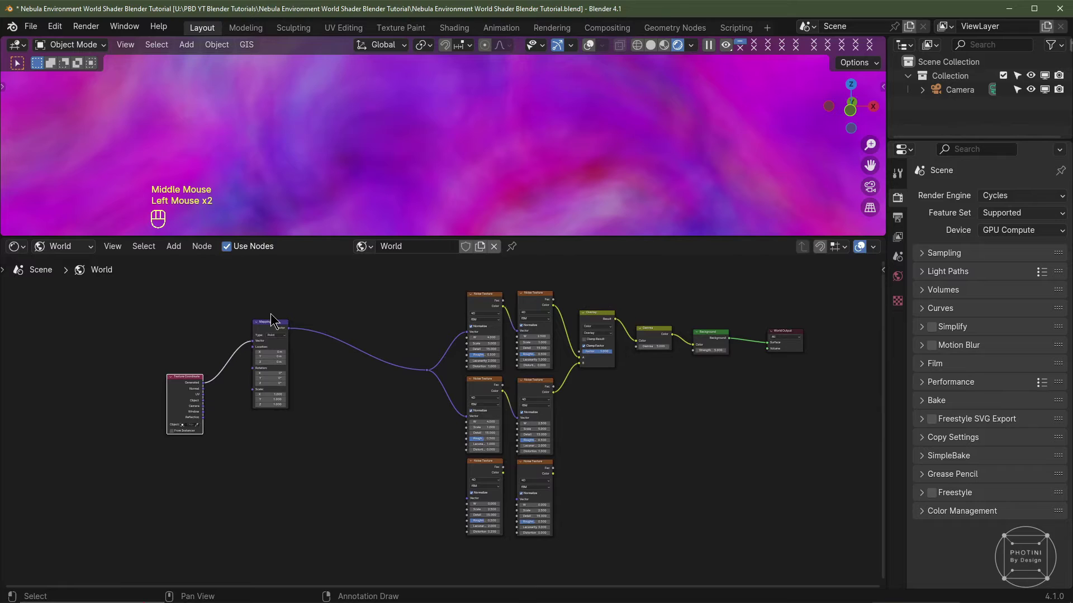
click(276, 329)
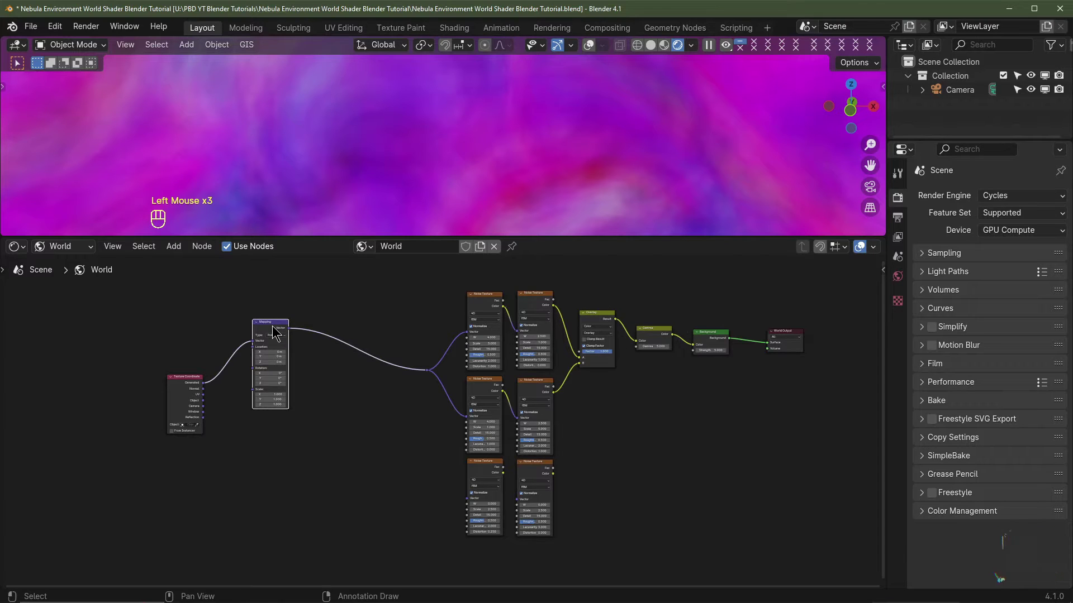
Duplicate the Mapping node for the new pair and wire coordinates and colour-to-vector links
key(shift+d)
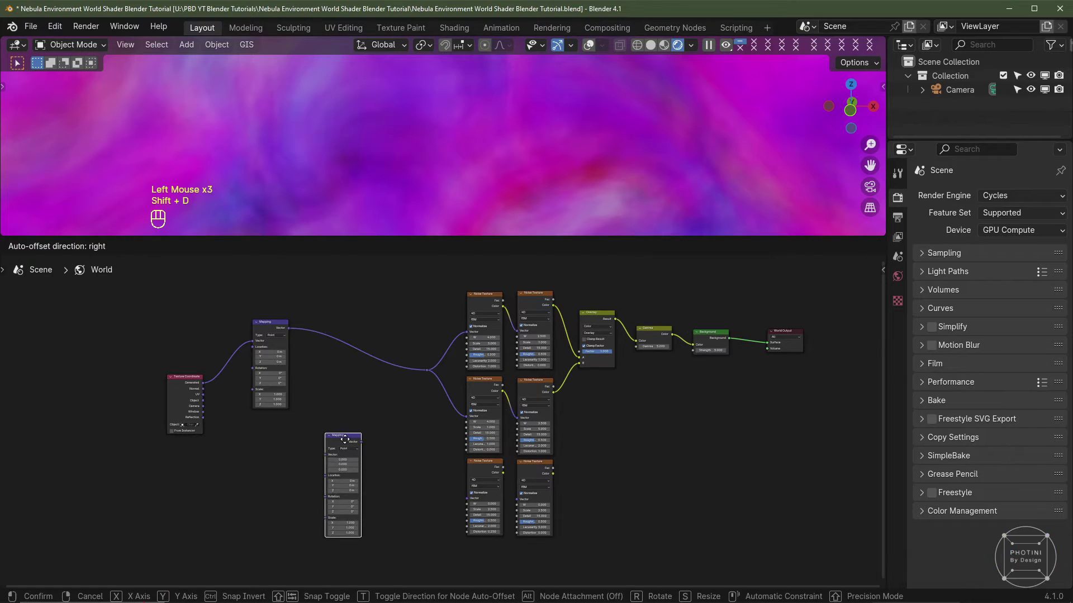
drag(208, 388, 267, 455)
scroll(up, 3)
middle_click(215, 405)
click(202, 401)
drag(483, 501, 583, 452)
drag(541, 458, 573, 494)
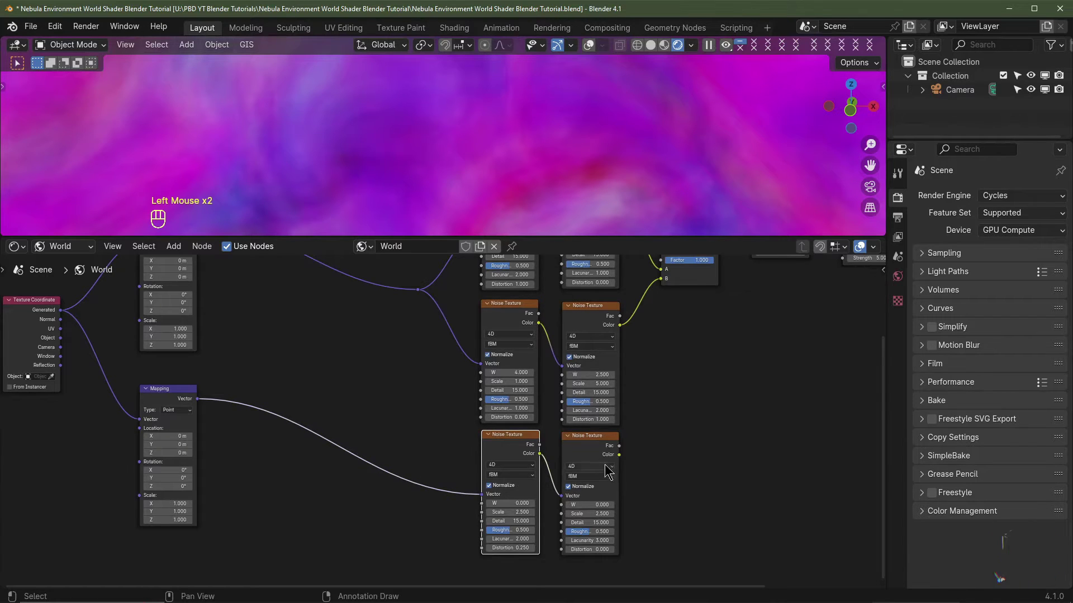
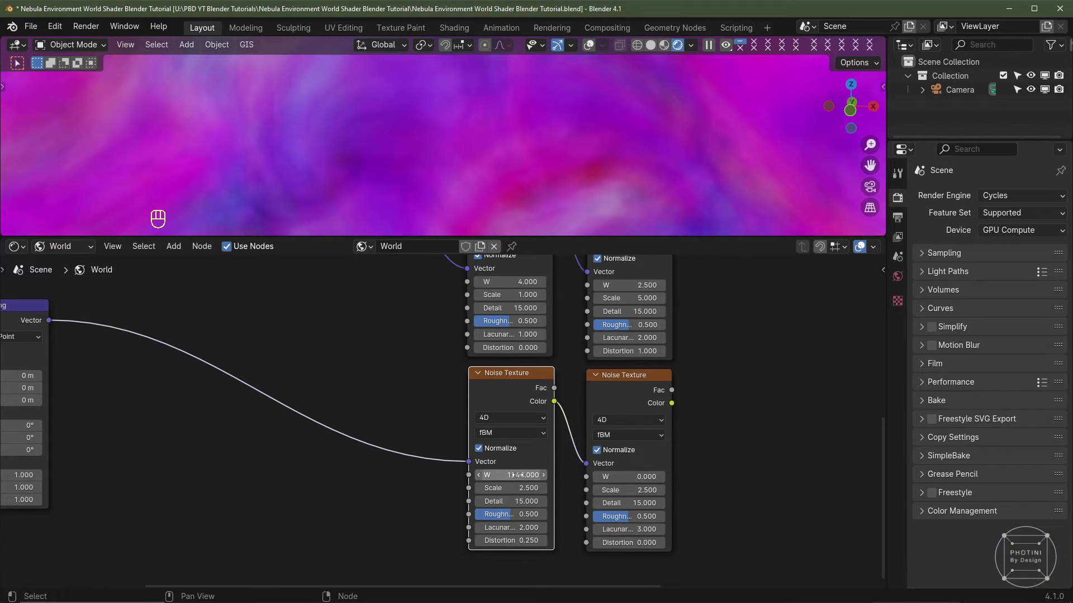
Set both new noise textures' W to 1248 and move the copied Mapping beside them
key(ctrl+c)
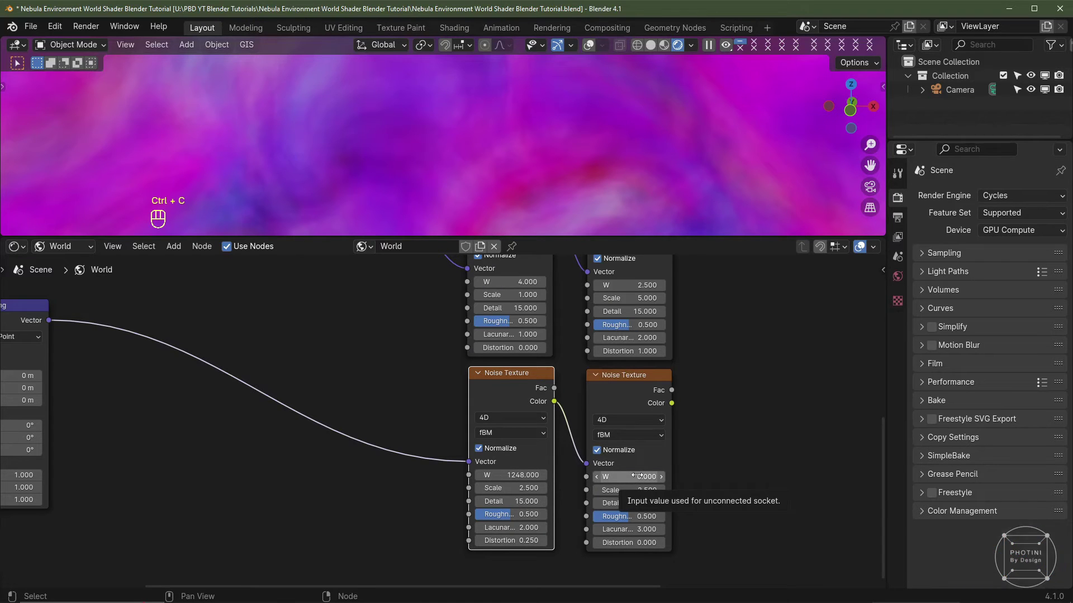
key(ctrl+v)
middle_click(440, 424)
scroll(down, 3)
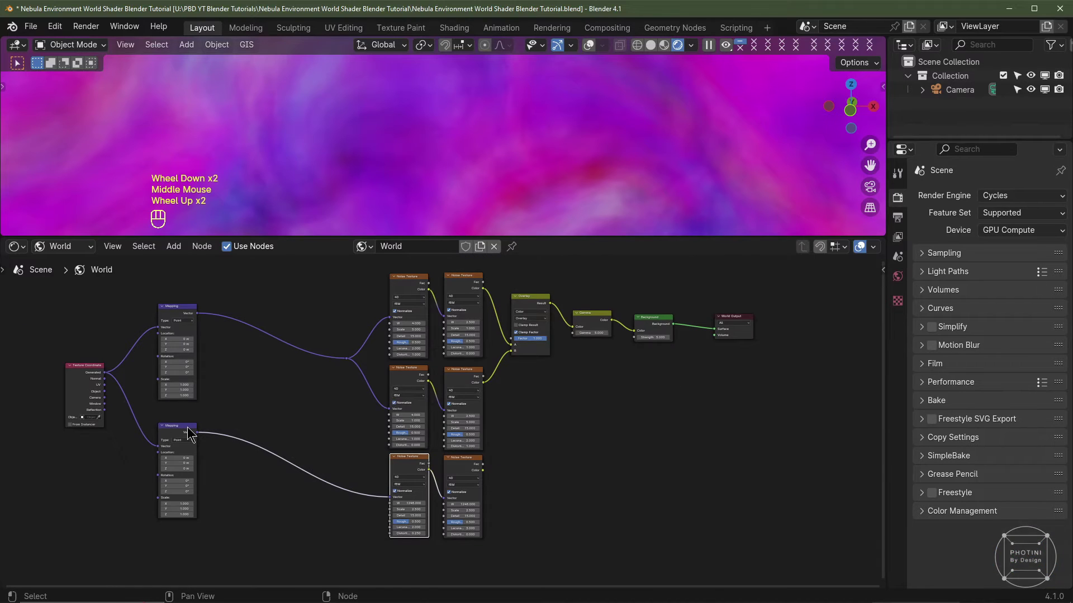
drag(191, 430, 131, 352)
Settle the Mapping node and rearrange the tree toward its output end
click(85, 382)
drag(348, 358, 358, 375)
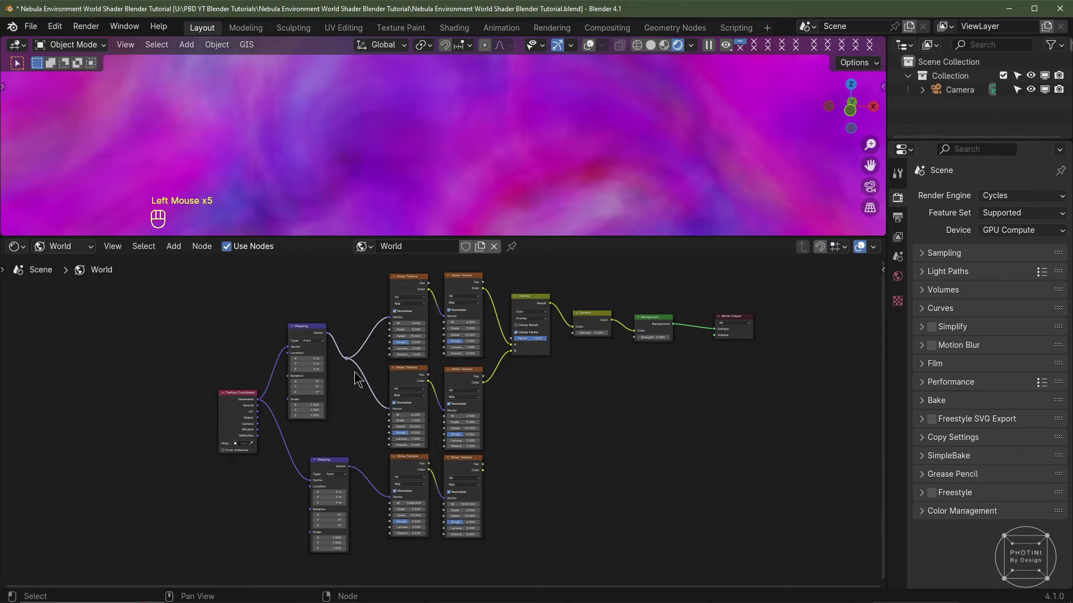
key(ctrl+x)
drag(314, 330, 259, 521)
scroll(down, 3)
drag(286, 494, 347, 484)
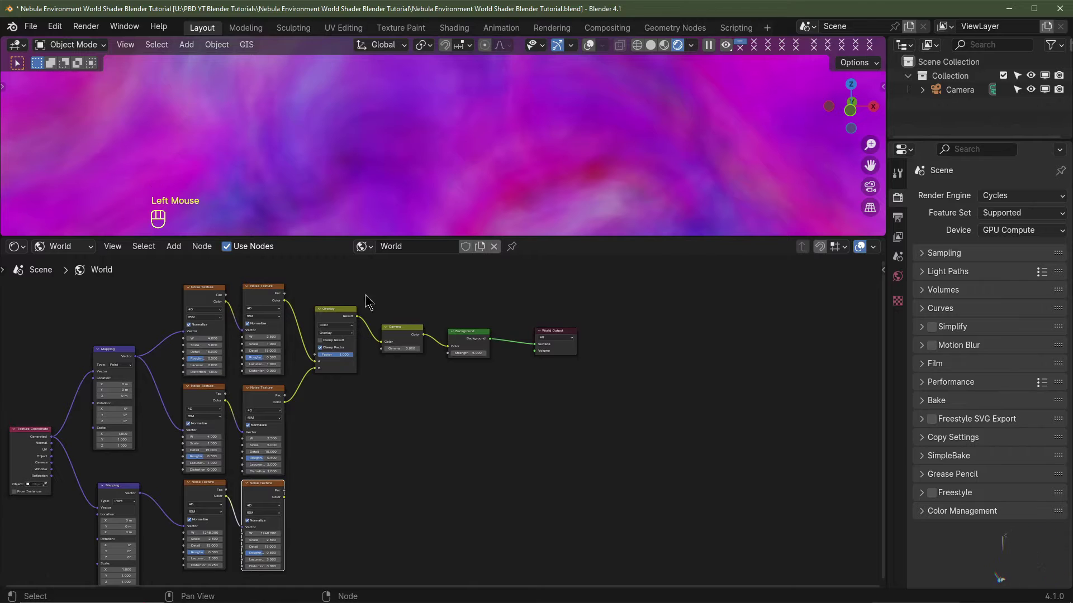
scroll(up, 3)
Insert a Mix Color node between Gamma and Background, blending against black
key(shift+a)
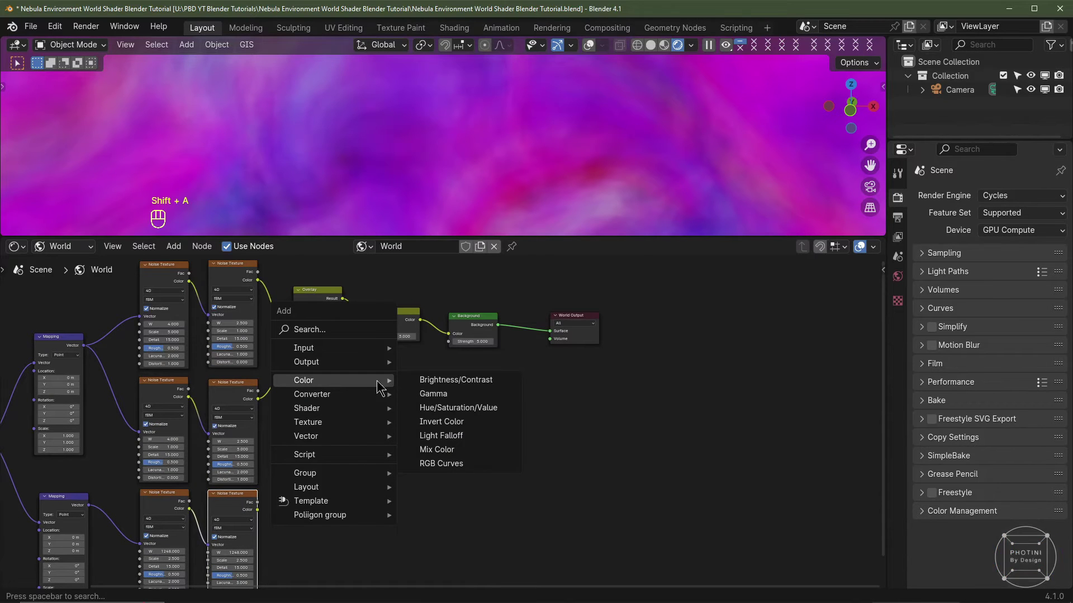
middle_click(473, 460)
scroll(up, 3)
drag(473, 455, 488, 325)
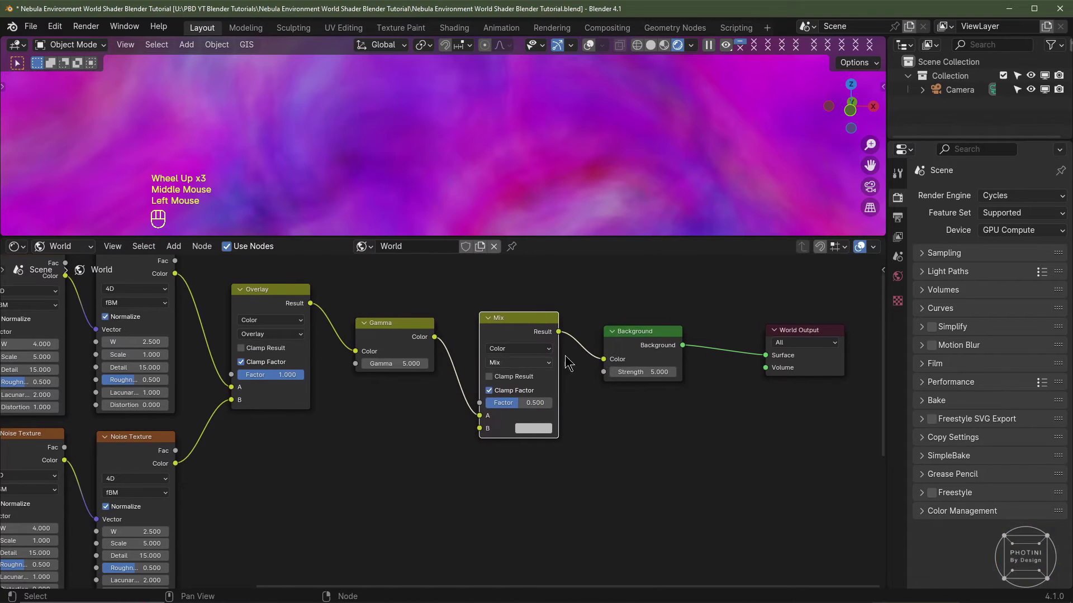
middle_click(452, 395)
scroll(up, 3)
drag(452, 394, 446, 406)
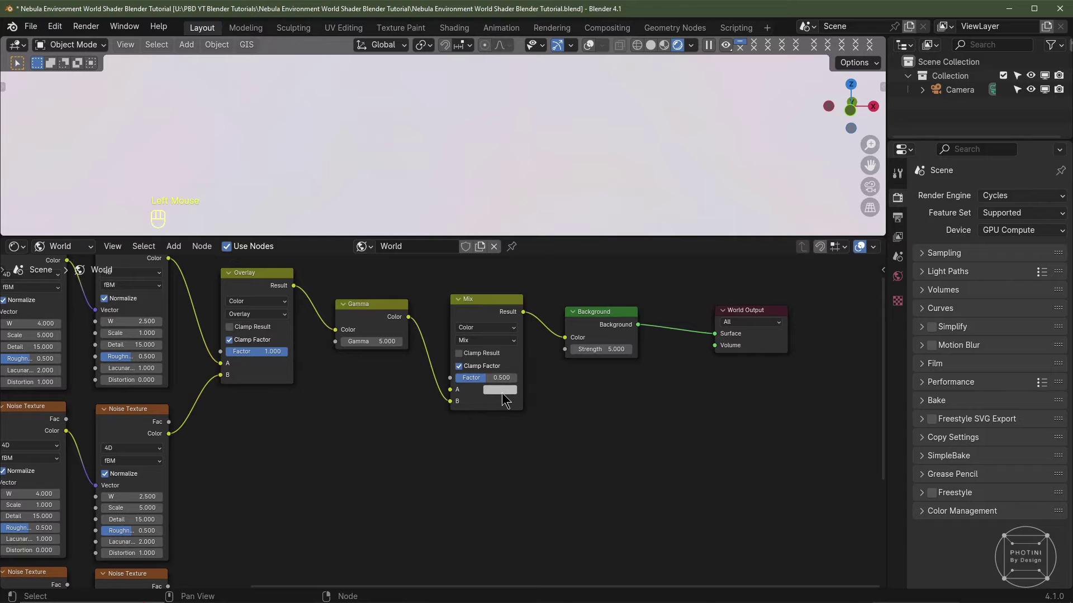
click(502, 395)
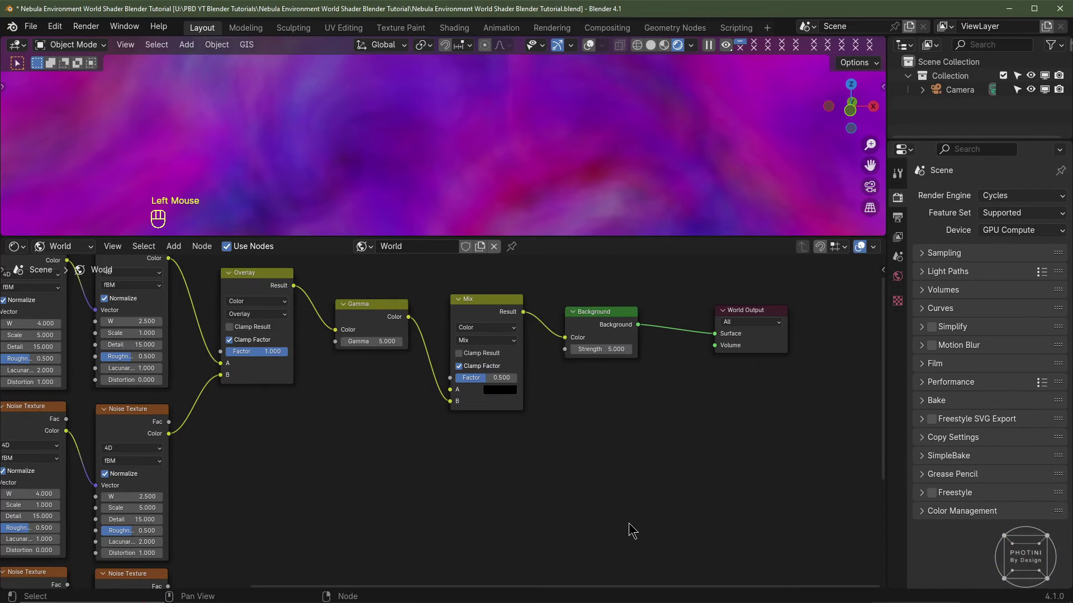
Add a Color Ramp node below the Mix node
middle_click(280, 485)
scroll(down, 3)
click(257, 496)
drag(353, 460, 445, 353)
scroll(down, 3)
key(shift+a)
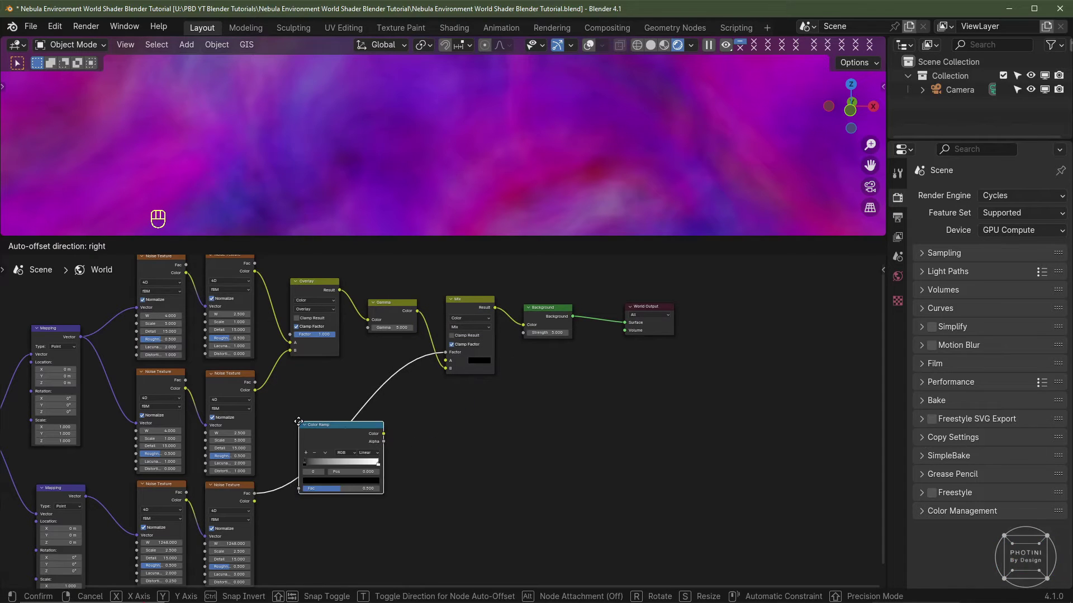
Reposition the Color Ramp stops with B-Spline interpolation for a purple-magenta nebula
scroll(up, 3)
click(436, 411)
click(438, 410)
click(404, 446)
key(ctrl+z)
click(436, 437)
click(303, 391)
click(303, 391)
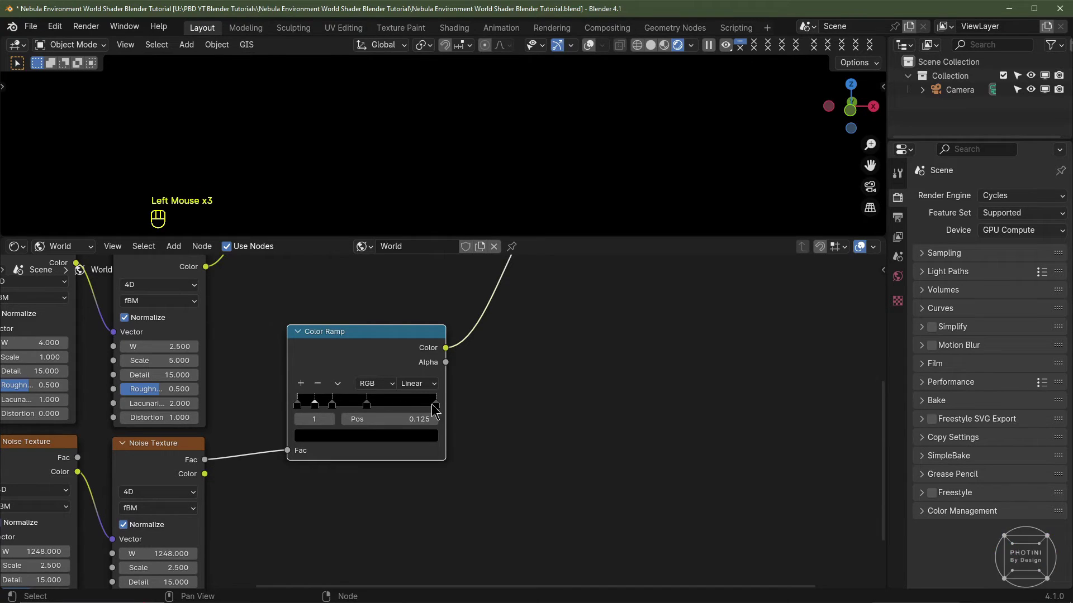
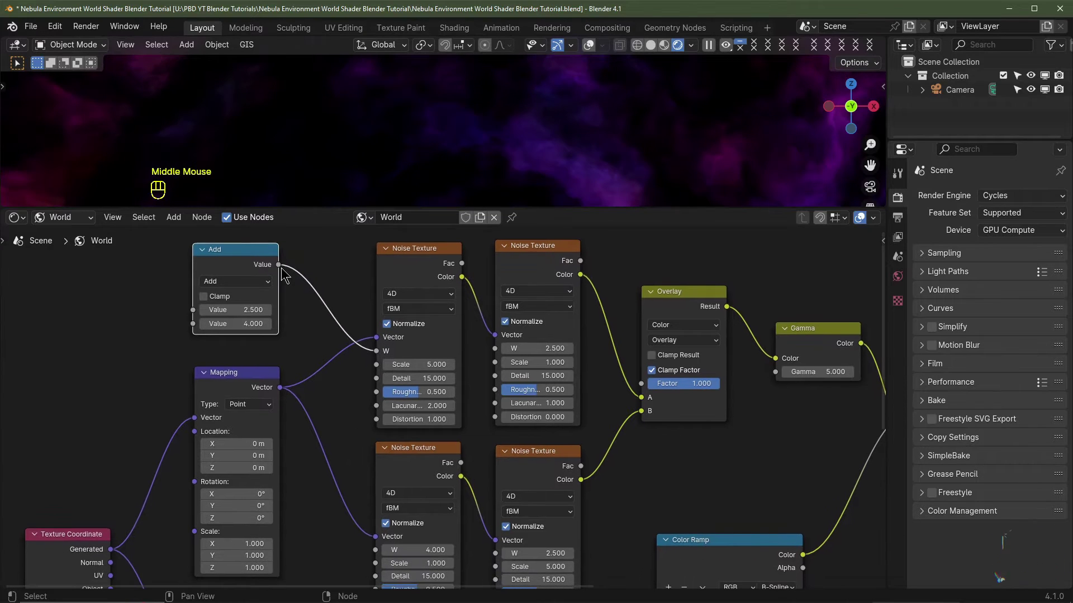
Add a Vector Math Scale node (1,1,1) for a Mapping scale and duplicate it for the second Mapping
drag(278, 271, 381, 549)
drag(381, 549, 446, 412)
scroll(up, 3)
key(shift+a)
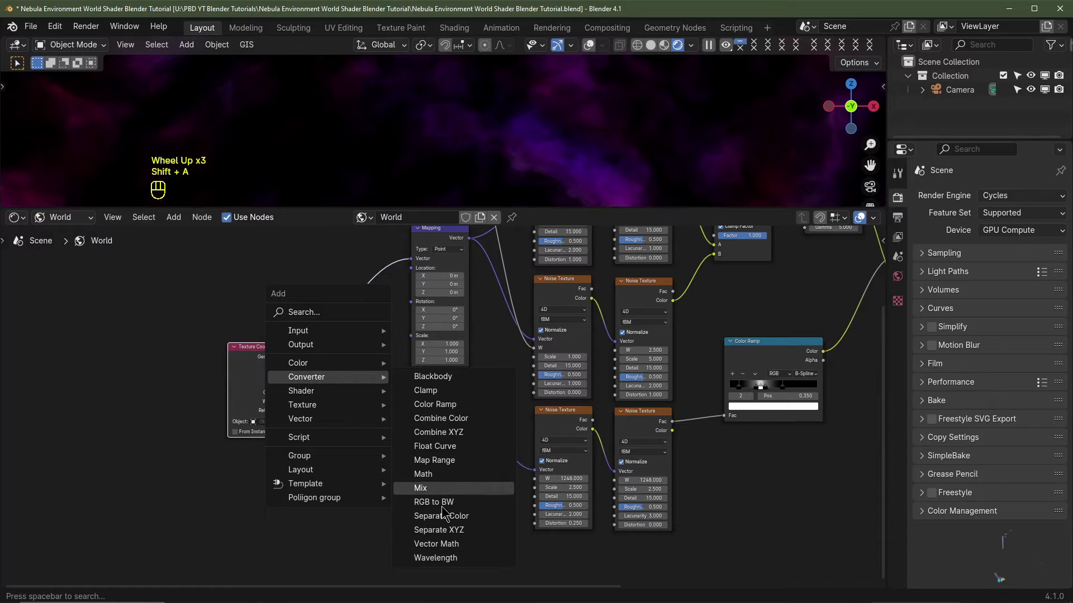
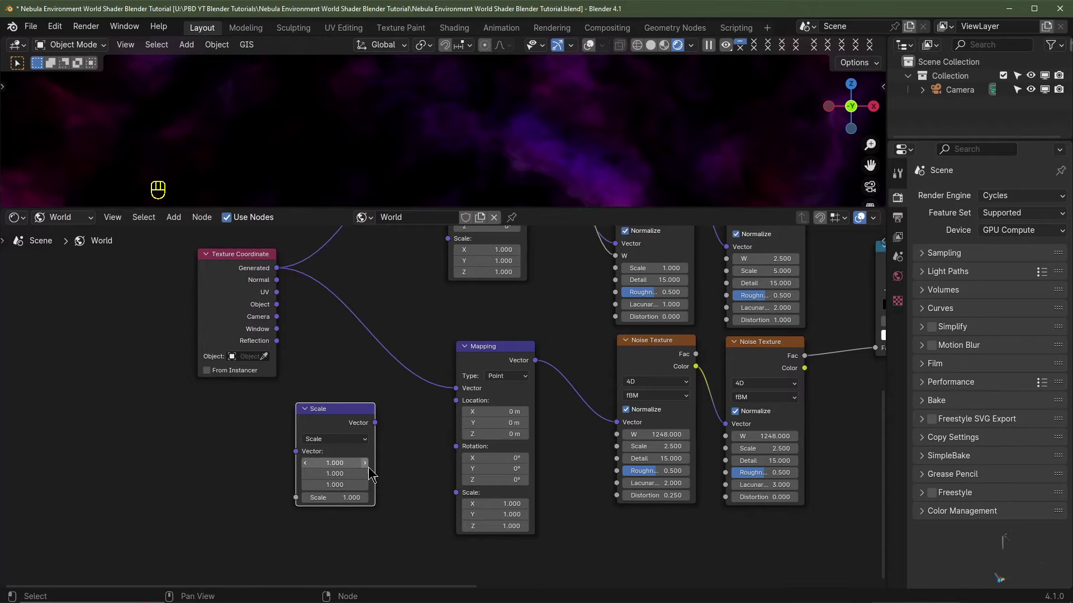
click(408, 493)
key(shift+d)
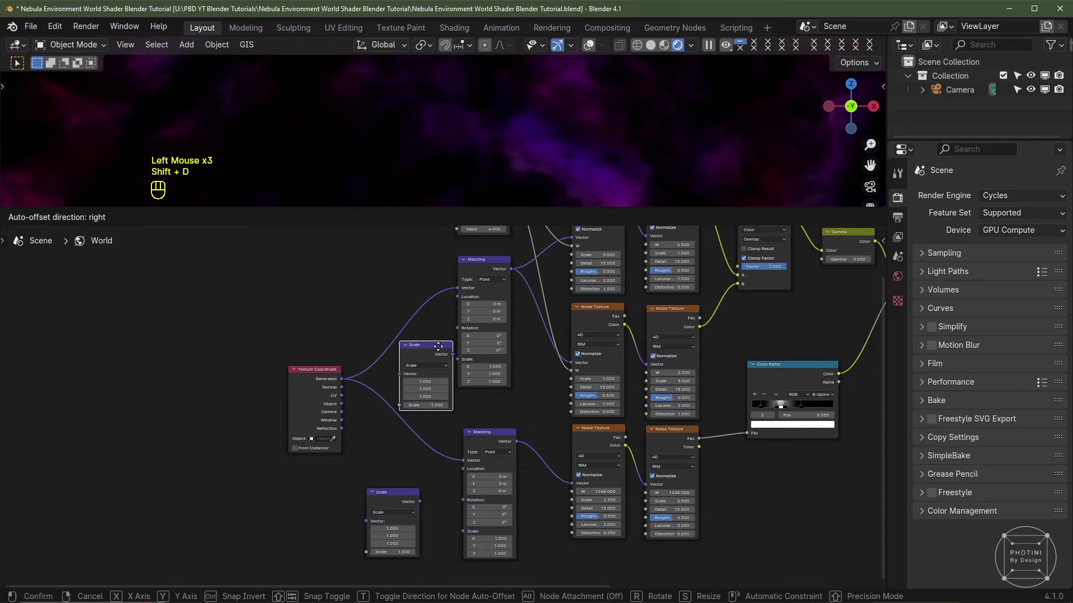
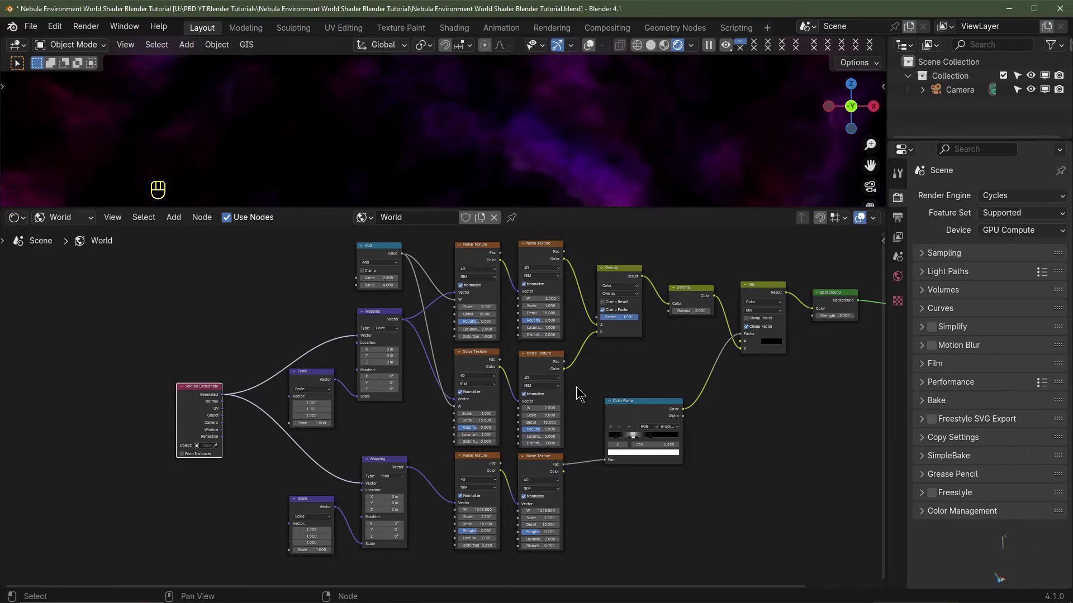
Select all the nebula nodes and pack them into a node group with Ctrl+G
scroll(down, 3)
drag(749, 242, 219, 541)
middle_click(218, 541)
scroll(up, 3)
scroll(up, 3)
middle_click(359, 444)
scroll(down, 3)
key(ctrl+g)
middle_click(405, 425)
scroll(up, 3)
click(111, 416)
key(ctrl+z)
Expose the Add node's value as a group input driving the noise W, and show the sidebar
key(g)
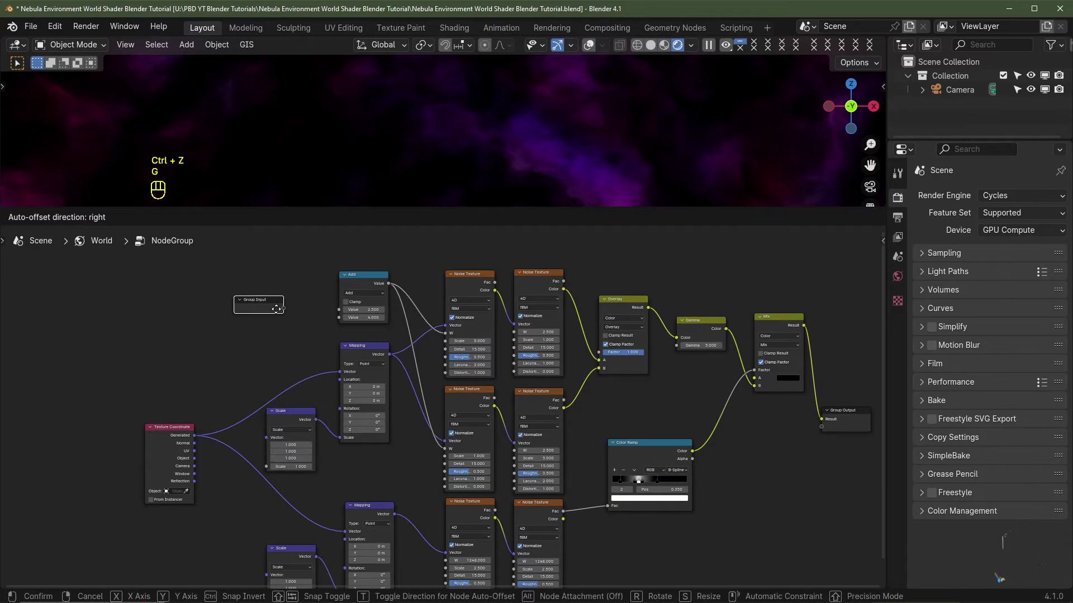
middle_click(361, 335)
scroll(up, 3)
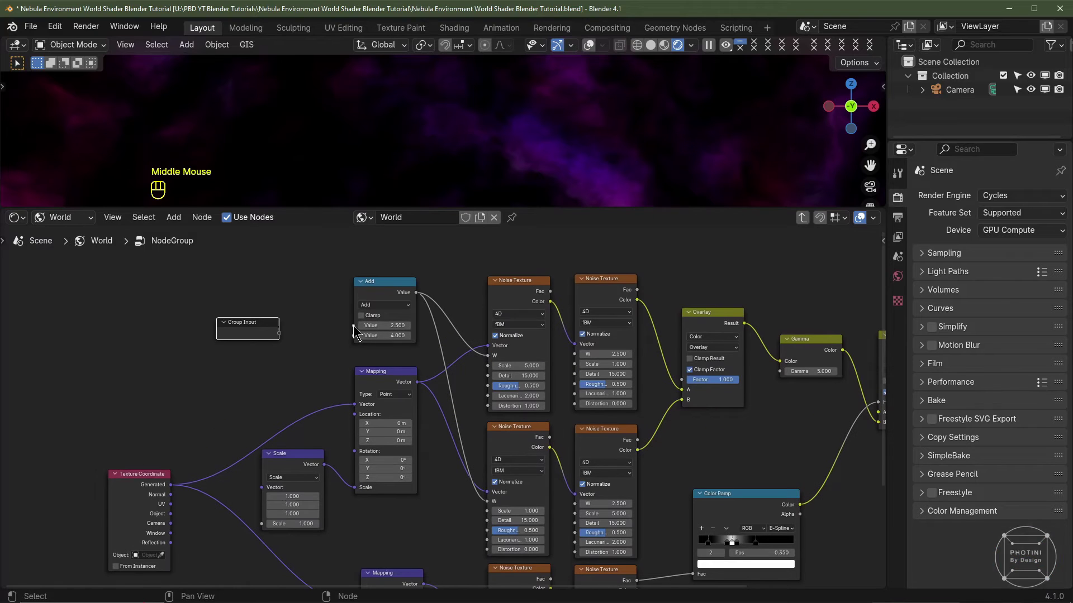
click(388, 282)
click(357, 329)
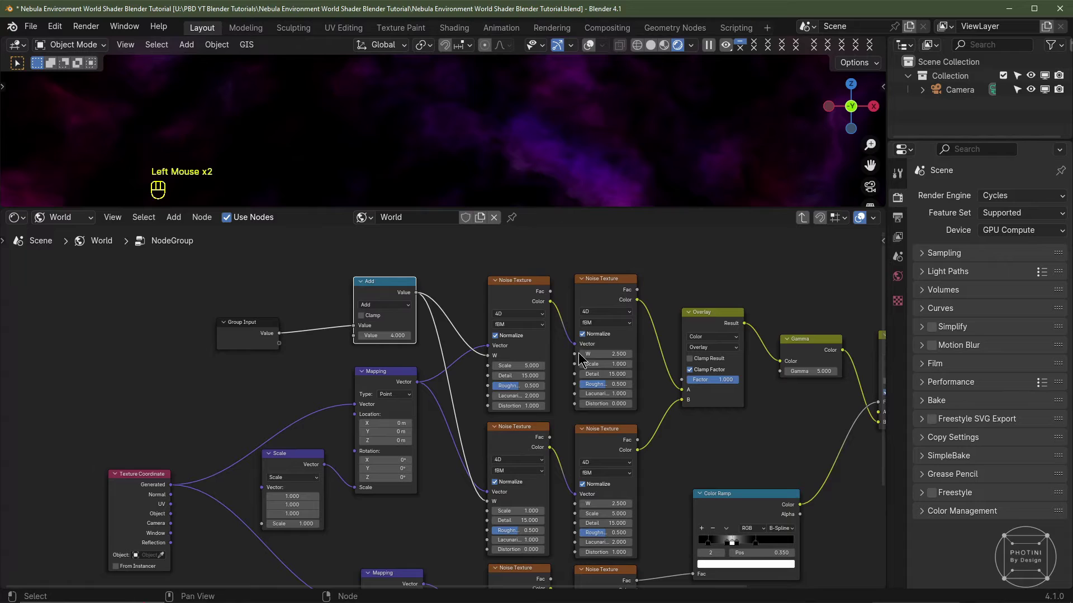
click(579, 352)
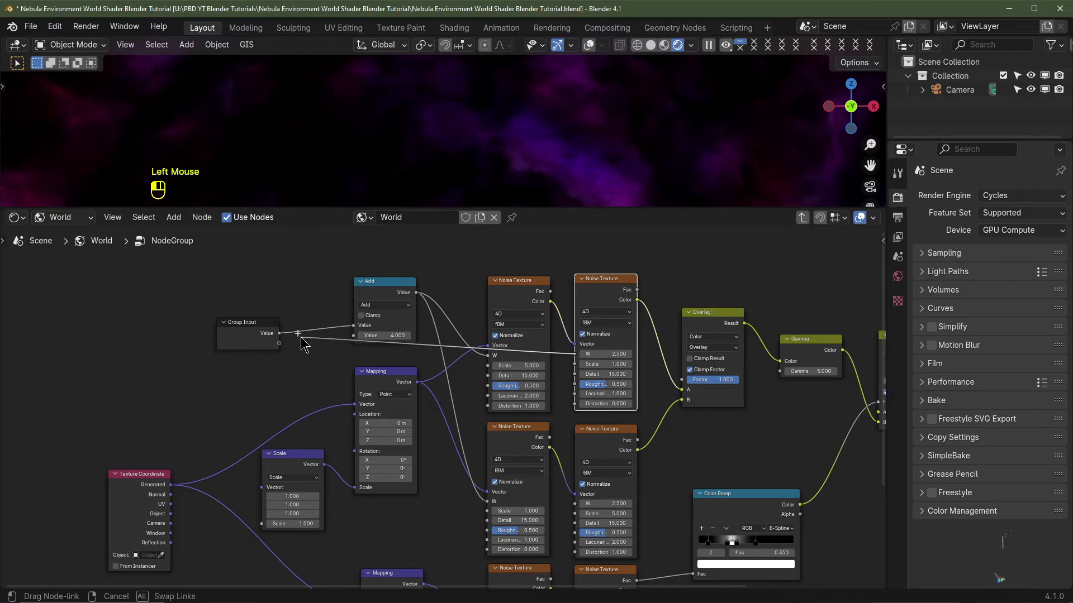
drag(576, 510, 288, 343)
click(259, 344)
key(n)
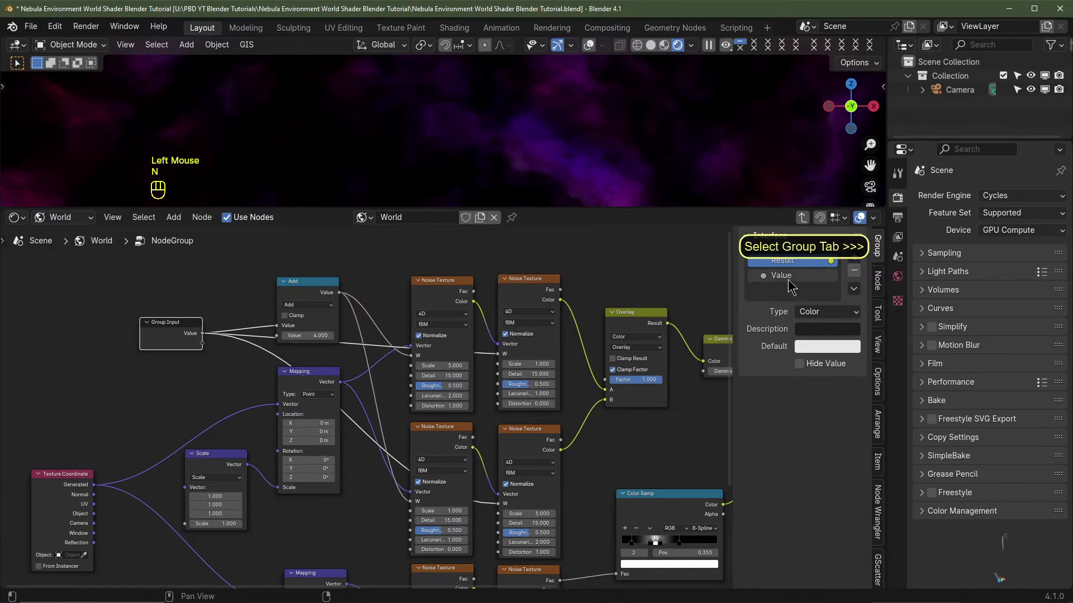
Rename the group's Value input to Color Seed in the sidebar Group tab
click(788, 278)
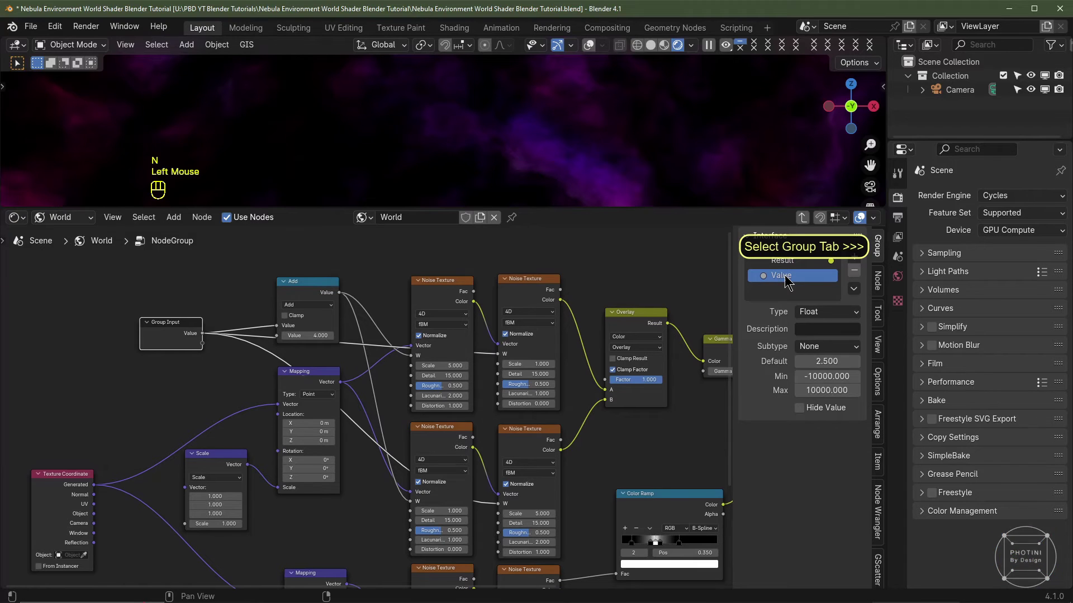
double_click(788, 278)
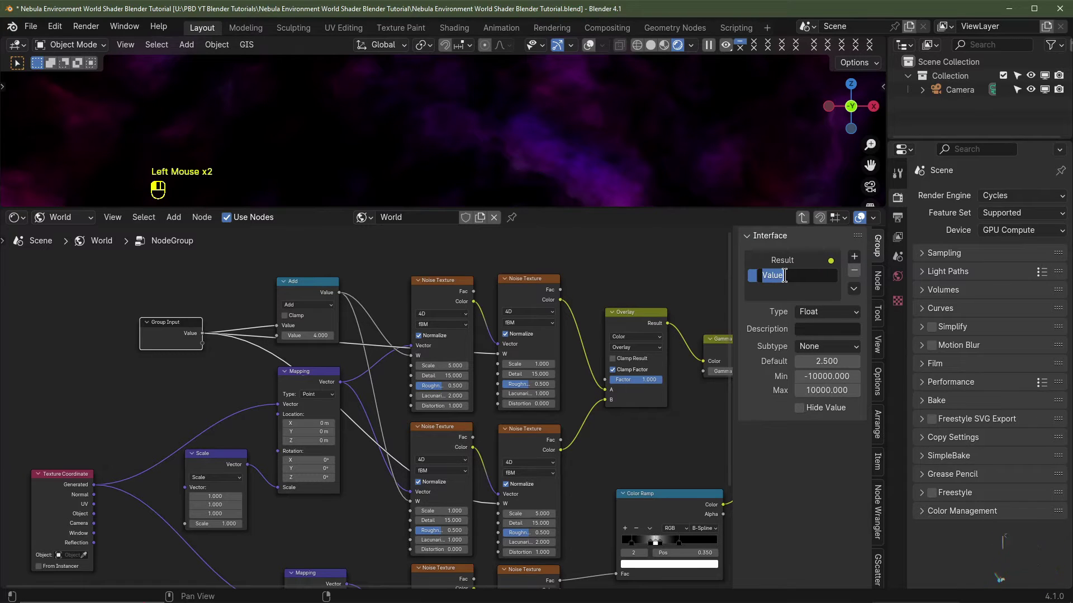
key(e)
Expose the Scale nodes' factors as group inputs named Color Scale and Formation Scale
middle_click(257, 317)
drag(258, 318, 144, 394)
middle_click(387, 480)
scroll(up, 3)
scroll(down, 3)
drag(337, 505, 206, 369)
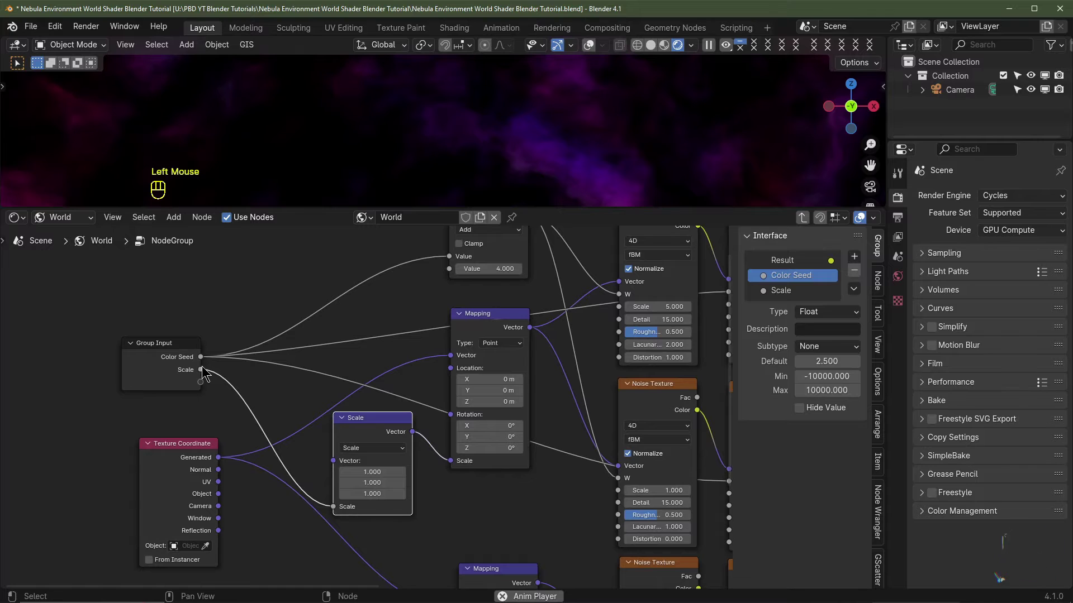
click(787, 293)
drag(786, 291, 808, 302)
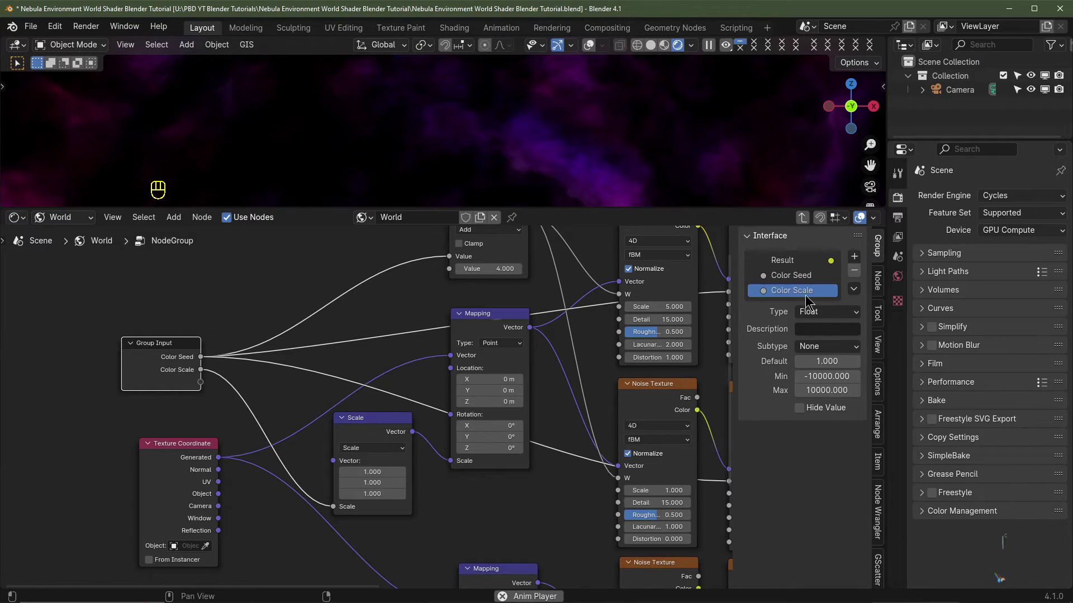
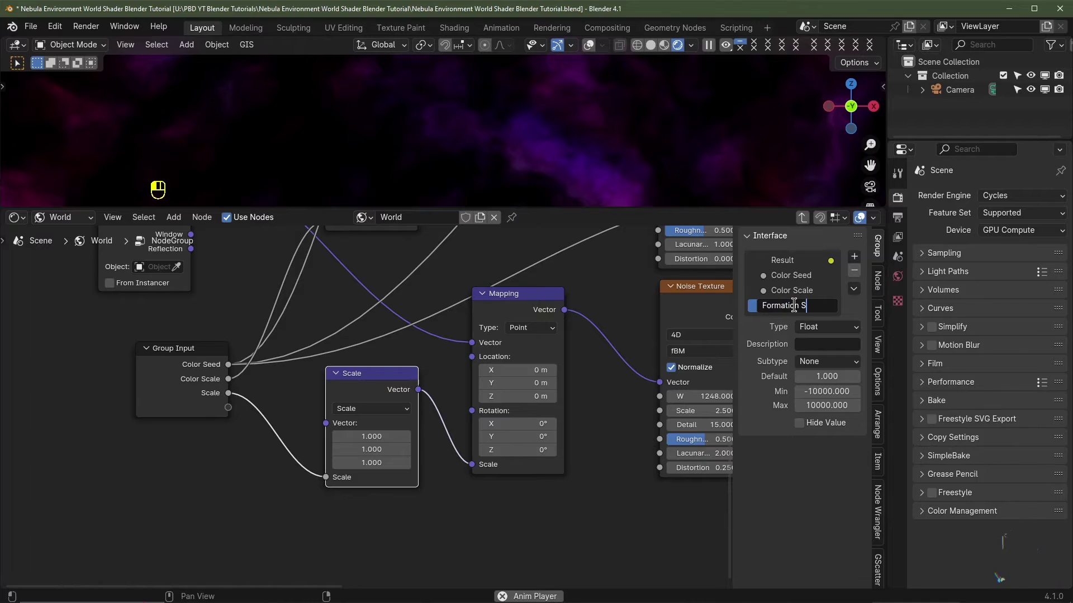
middle_click(798, 307)
scroll(down, 3)
scroll(up, 3)
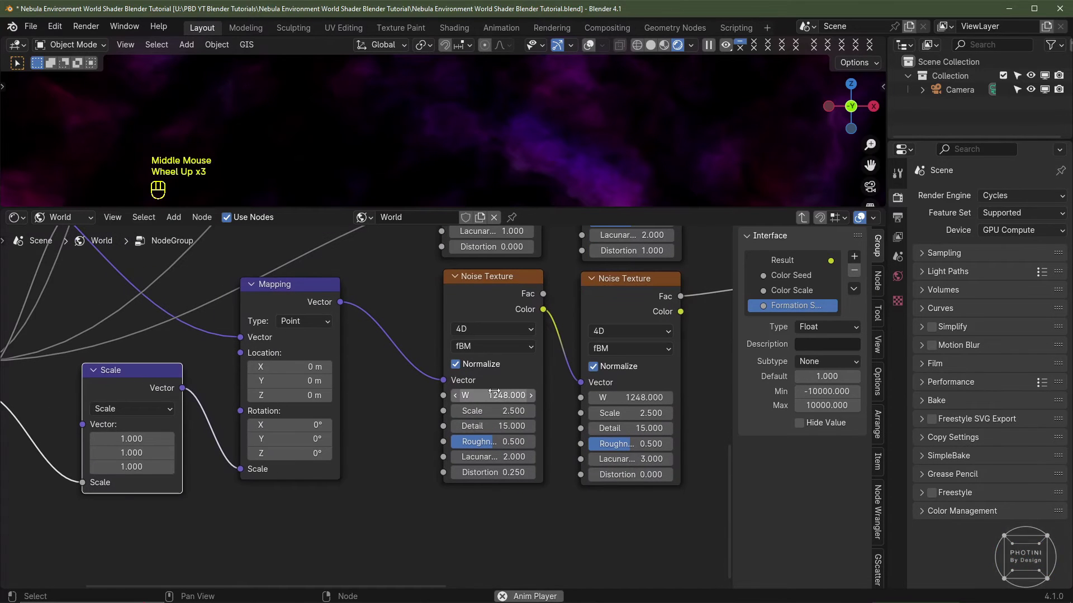
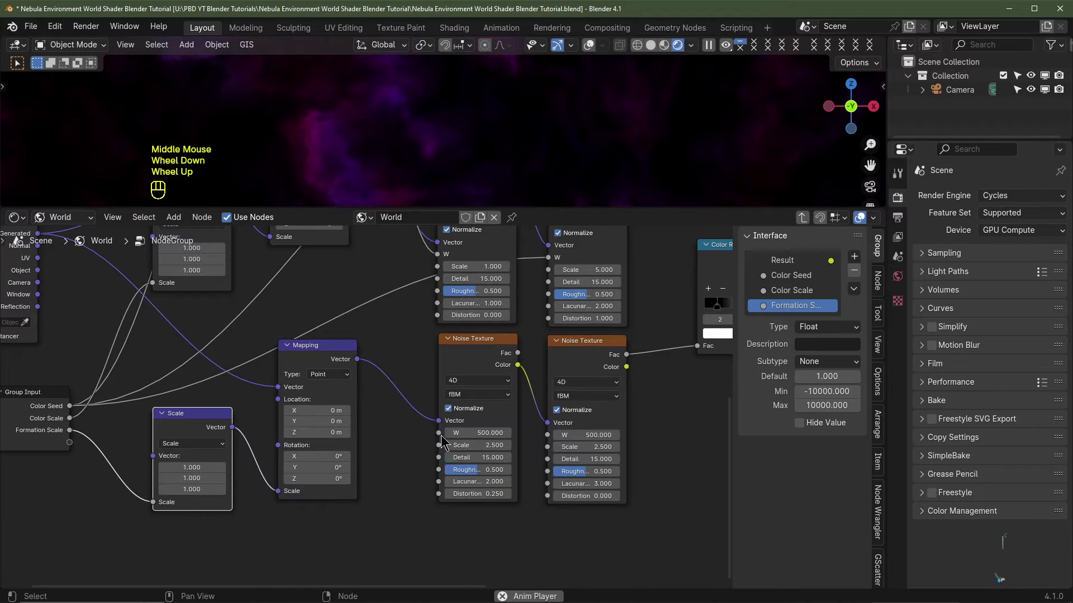
Expose the Noise Texture W socket as a group input named W
drag(404, 441, 79, 446)
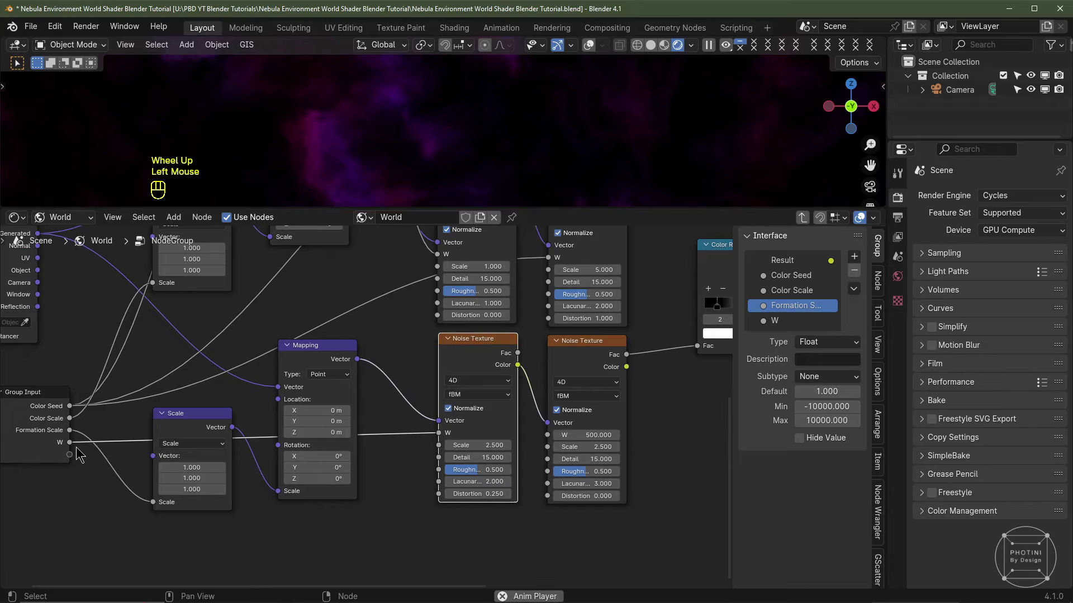
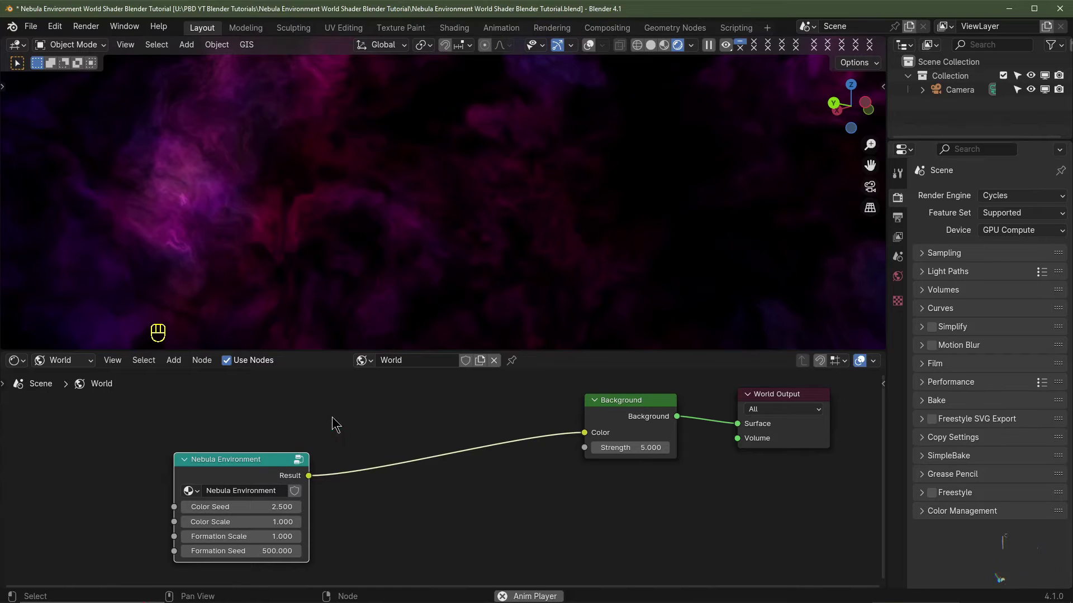
Place a second copy of the nebula group node above the first in the world tree
key(F4)
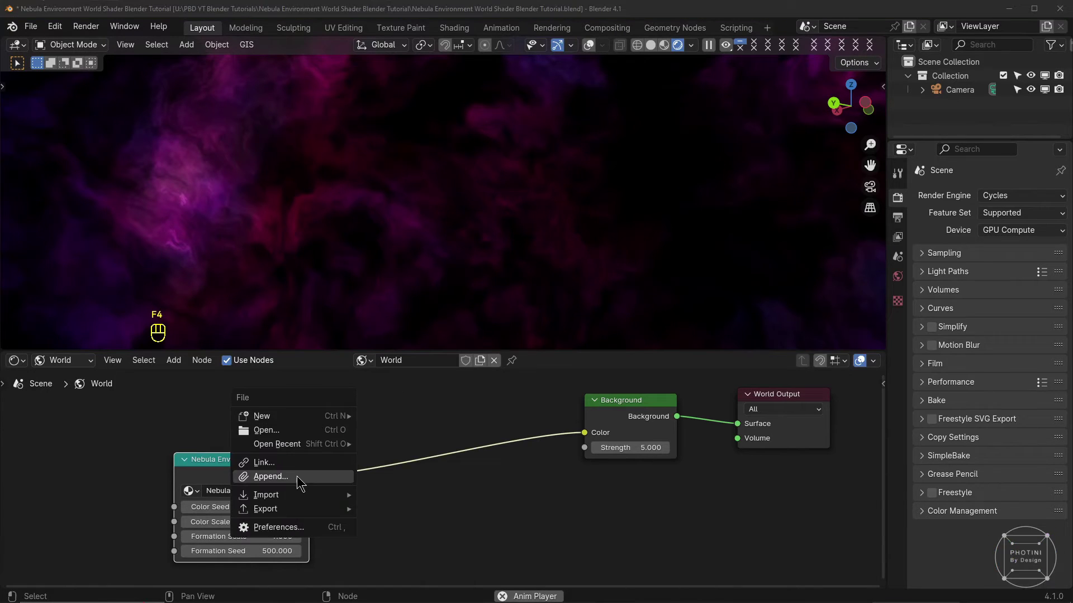
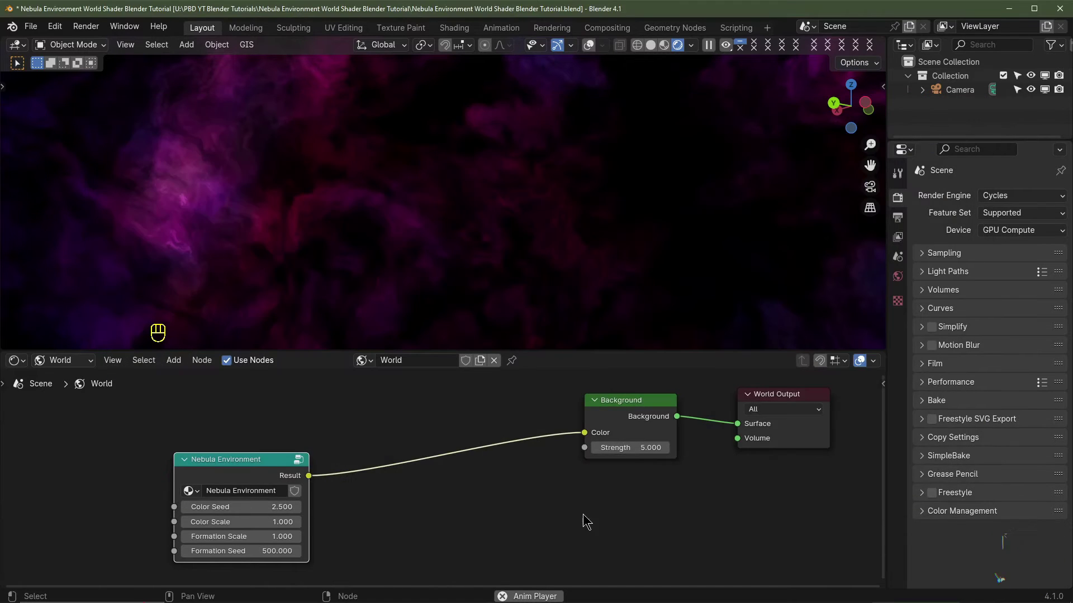
key(shift+a)
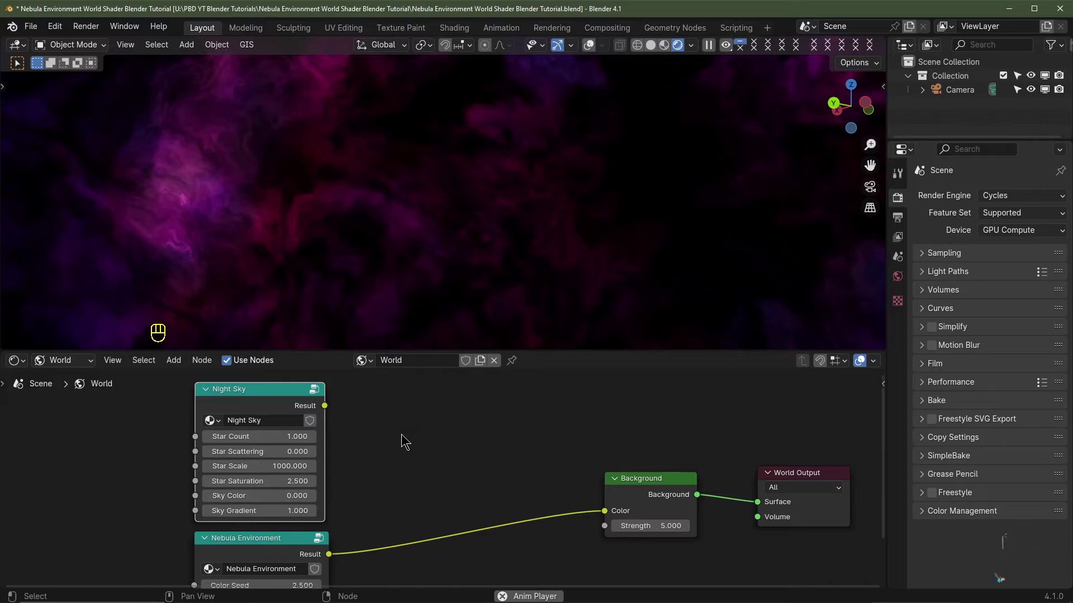
Combine both group outputs through a Mix Color node in Add mode at factor 1 before Background
scroll(down, 3)
middle_click(344, 448)
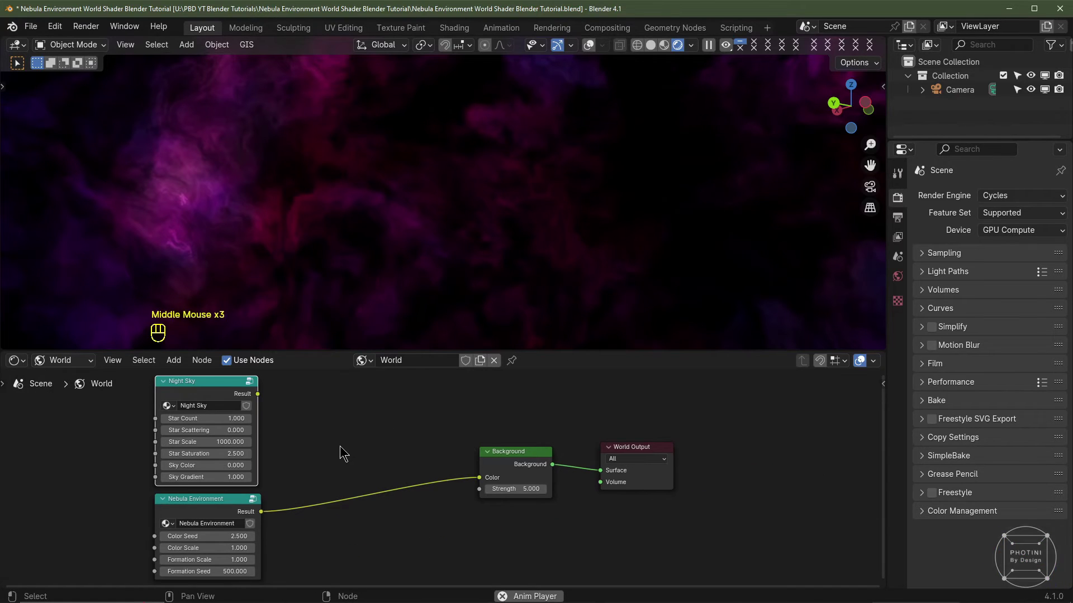
key(shift+a)
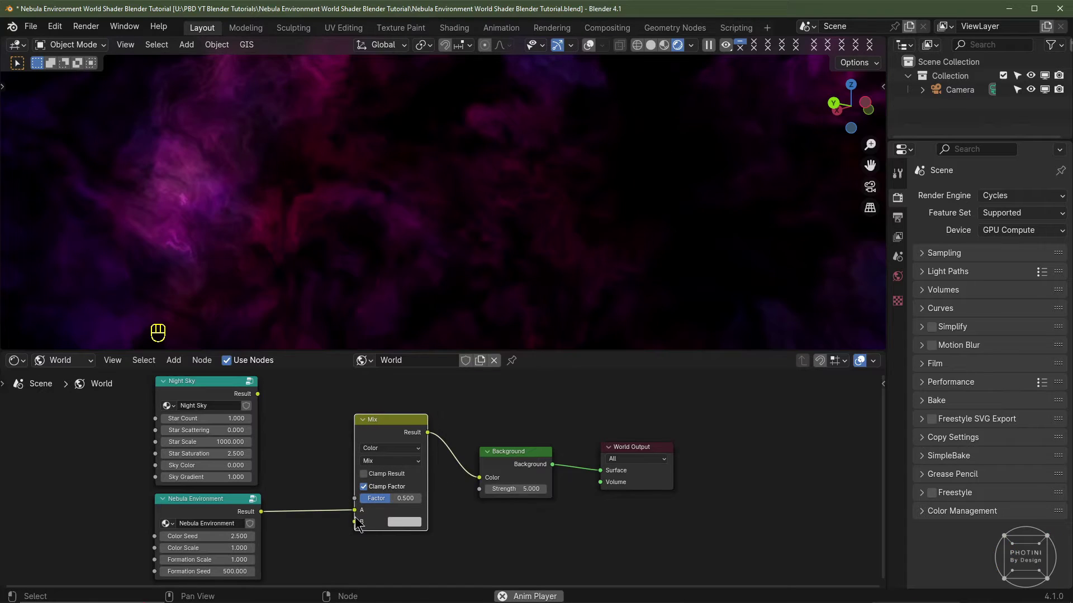
drag(358, 512, 269, 402)
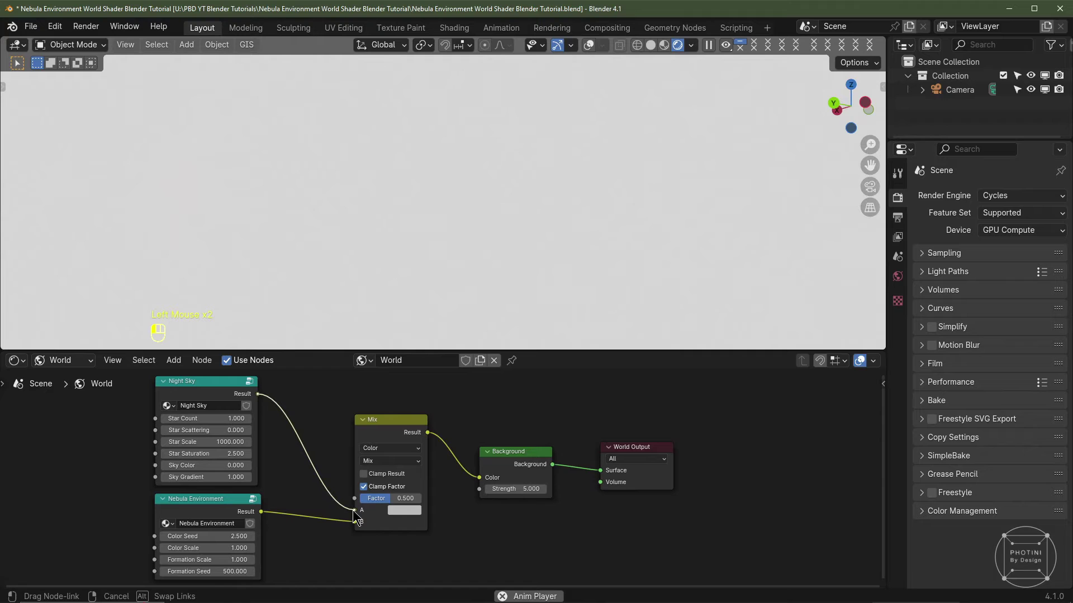
click(393, 498)
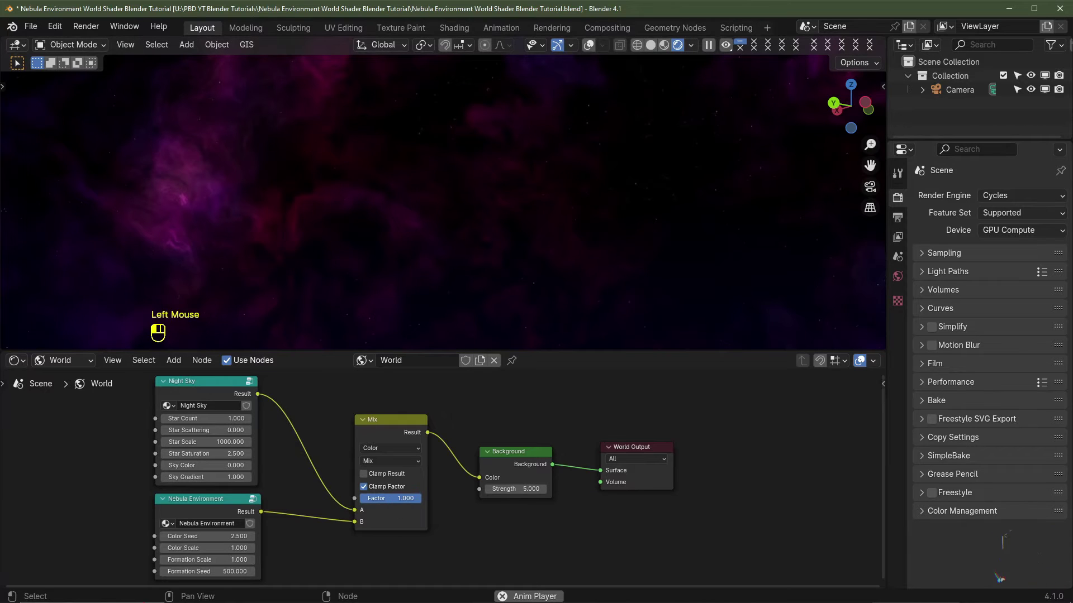
drag(389, 463, 387, 432)
drag(538, 271, 547, 226)
Look through the scene camera to check the stars among the nebula clouds
key(KP_0)
scroll(down, 3)
middle_click(537, 180)
scroll(up, 3)
Set the scene camera's focal length to 18 mm in its lens settings
click(962, 94)
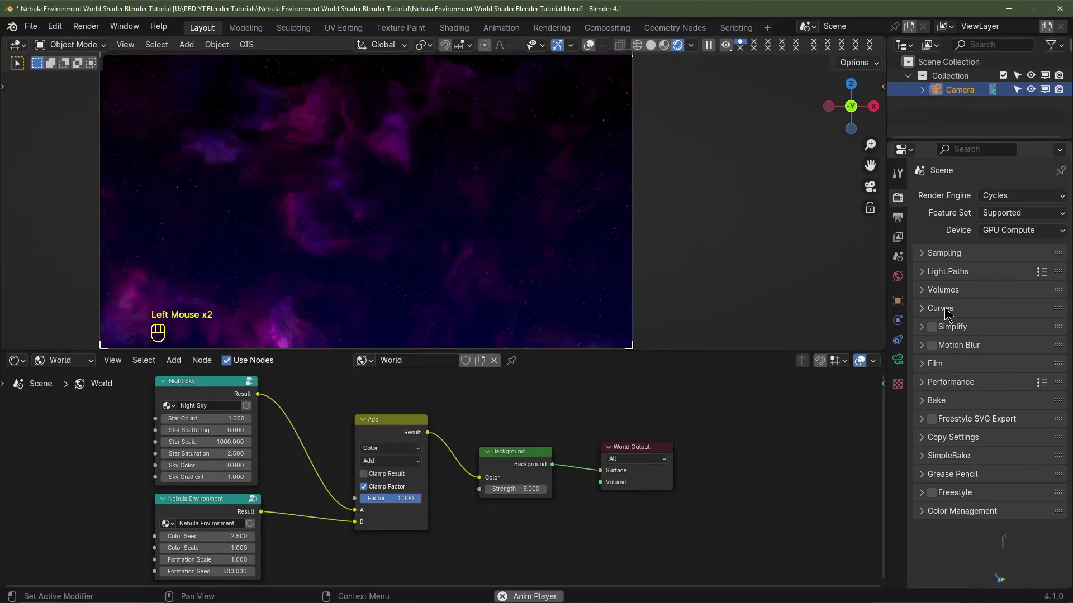
click(897, 360)
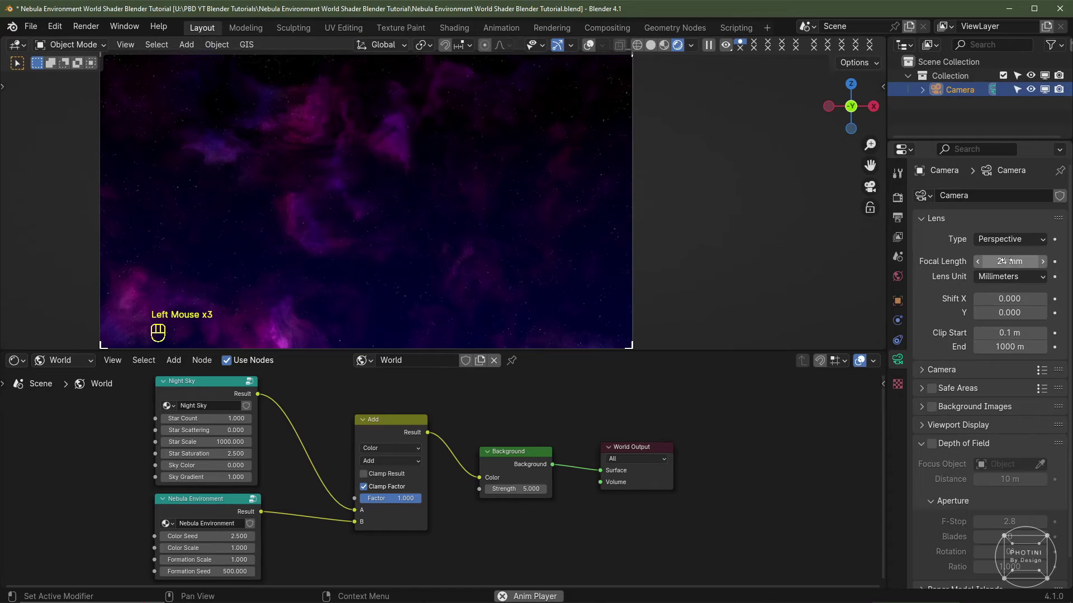
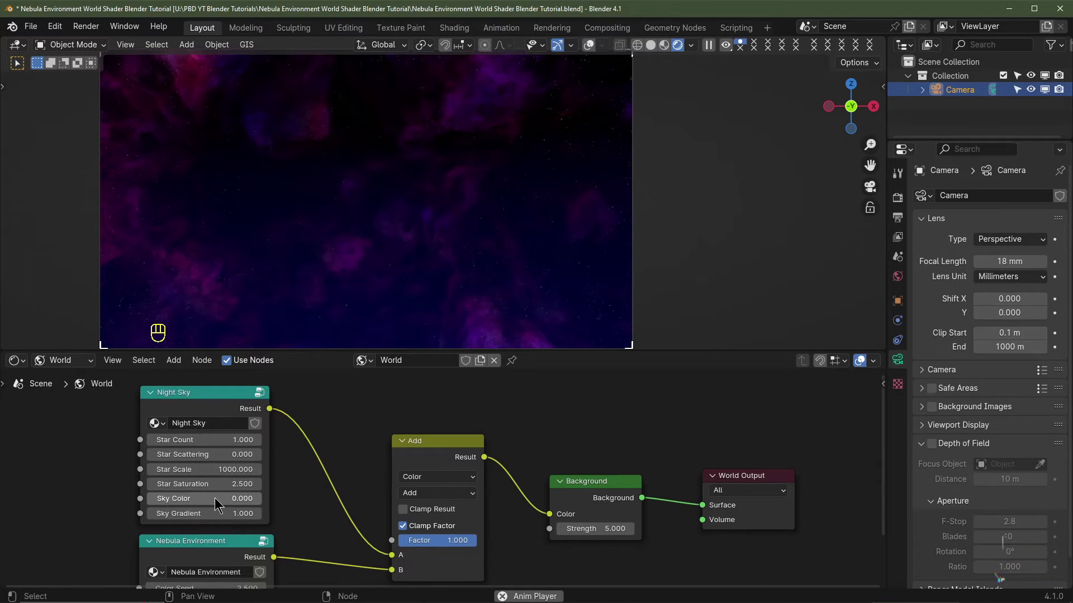
click(218, 501)
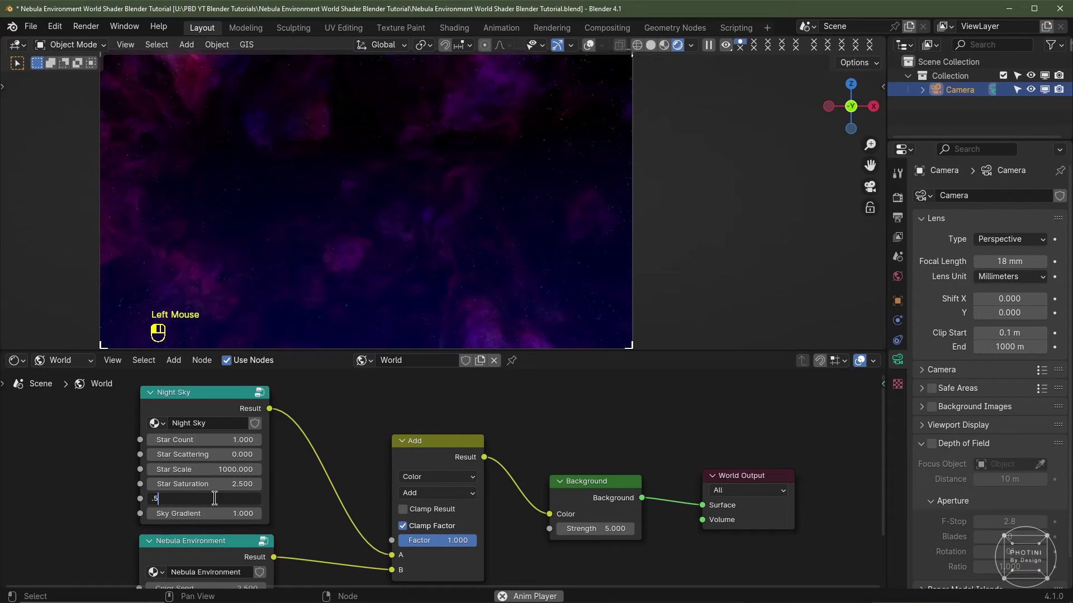
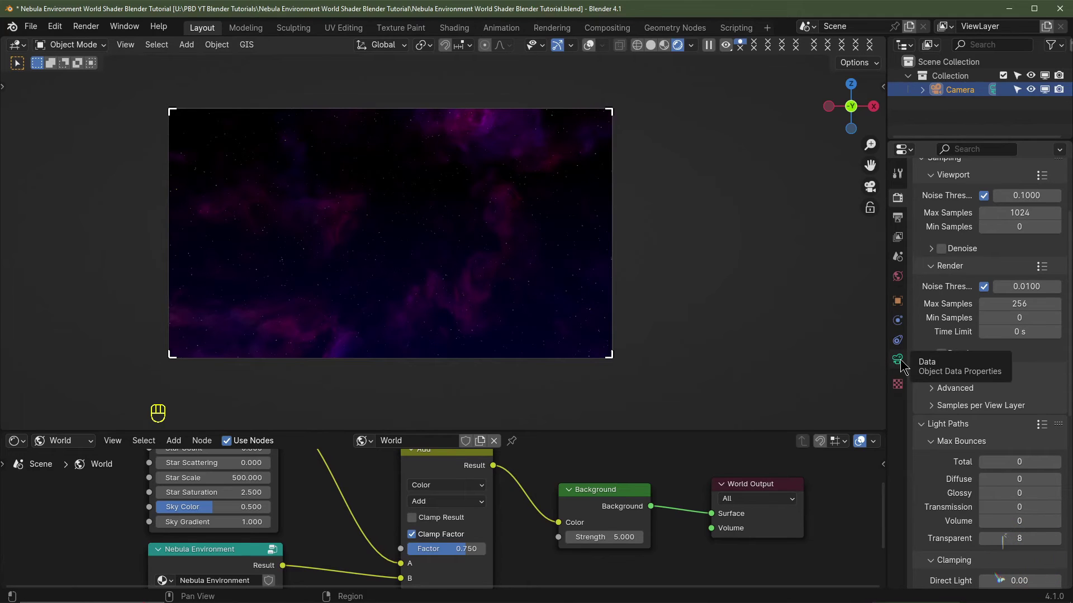
Make the camera Panoramic with Equirectangular projection
click(903, 358)
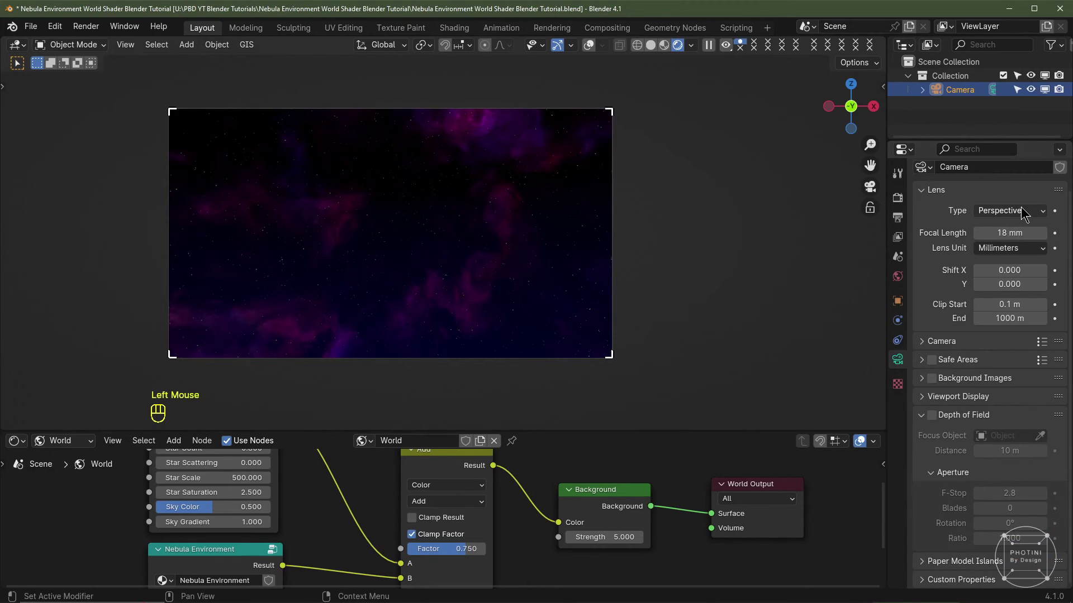
drag(1024, 206, 999, 255)
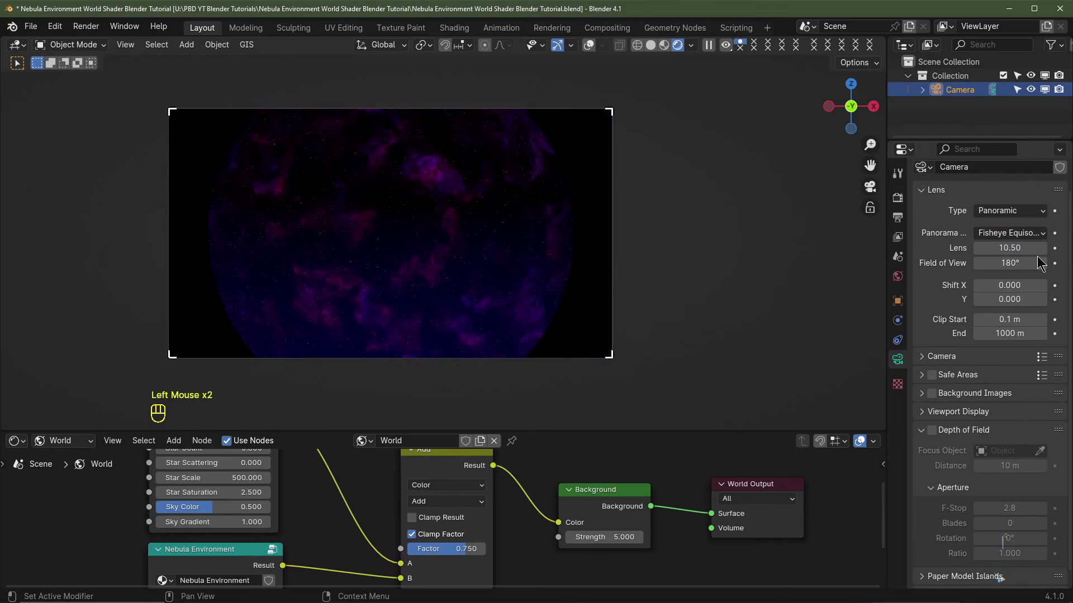
drag(1011, 231, 982, 251)
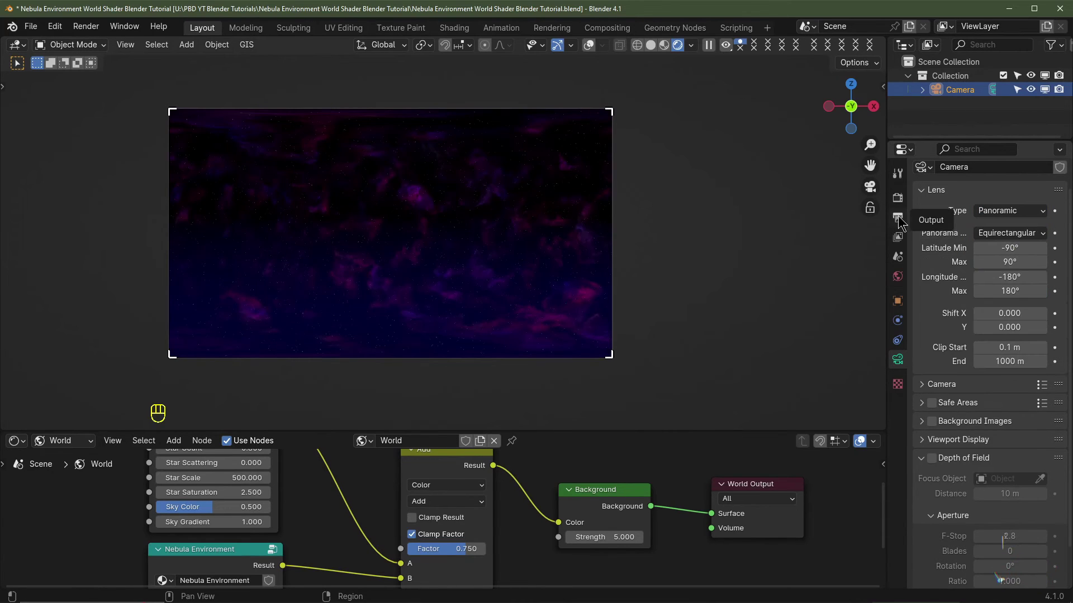
Set the output resolution to 16000 × 8000 px
click(902, 219)
scroll(up, 3)
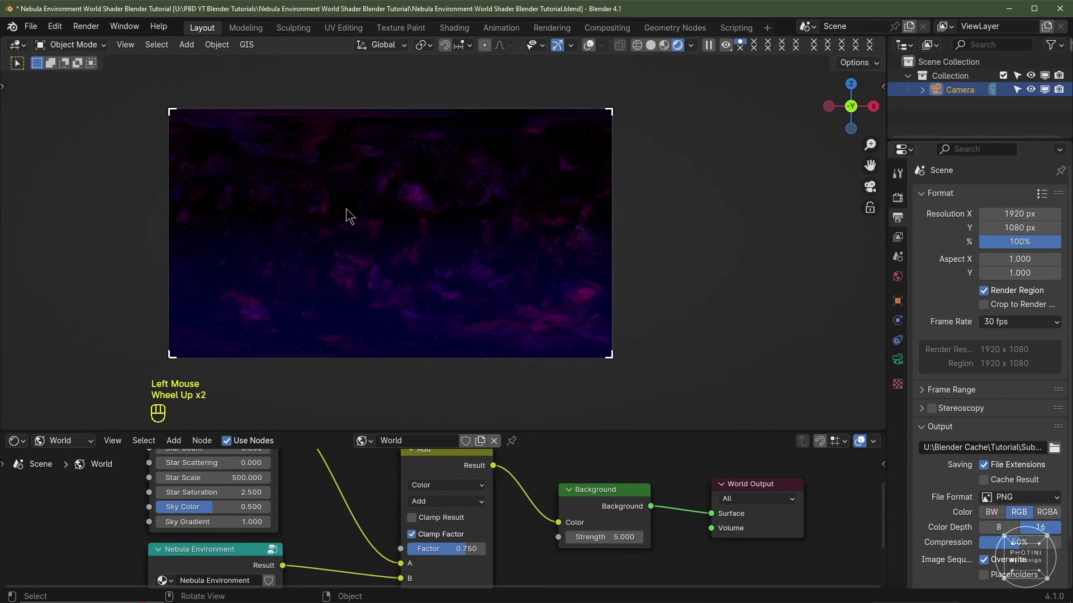
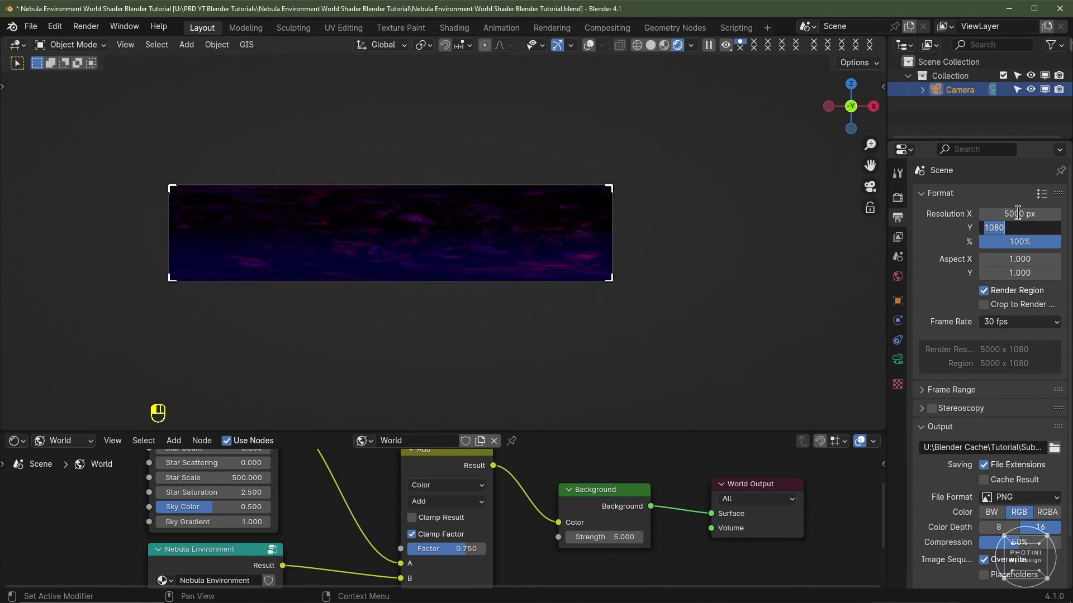
key(KP_0)
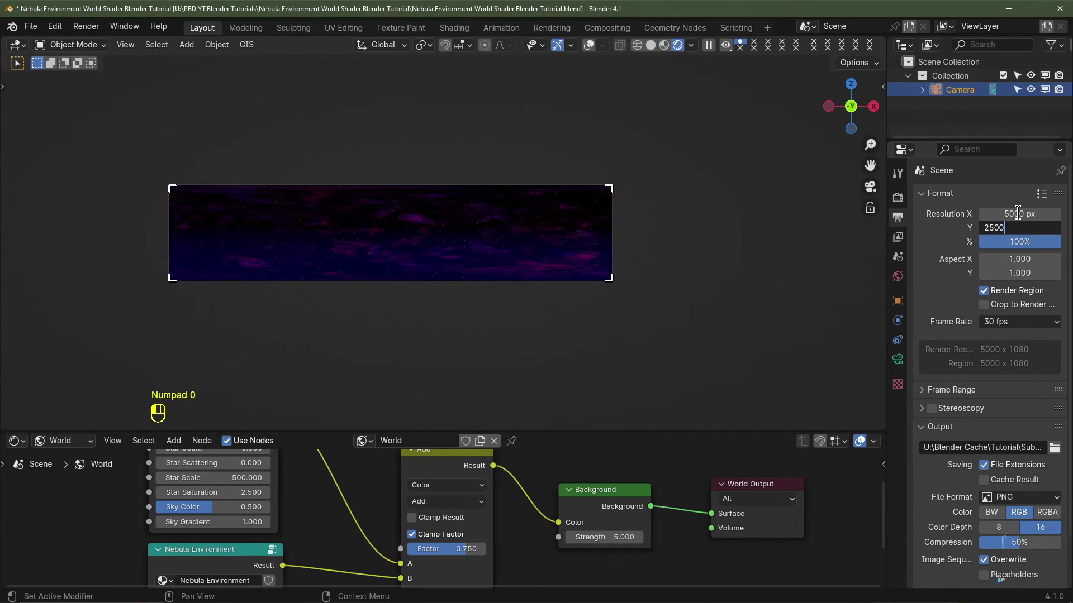
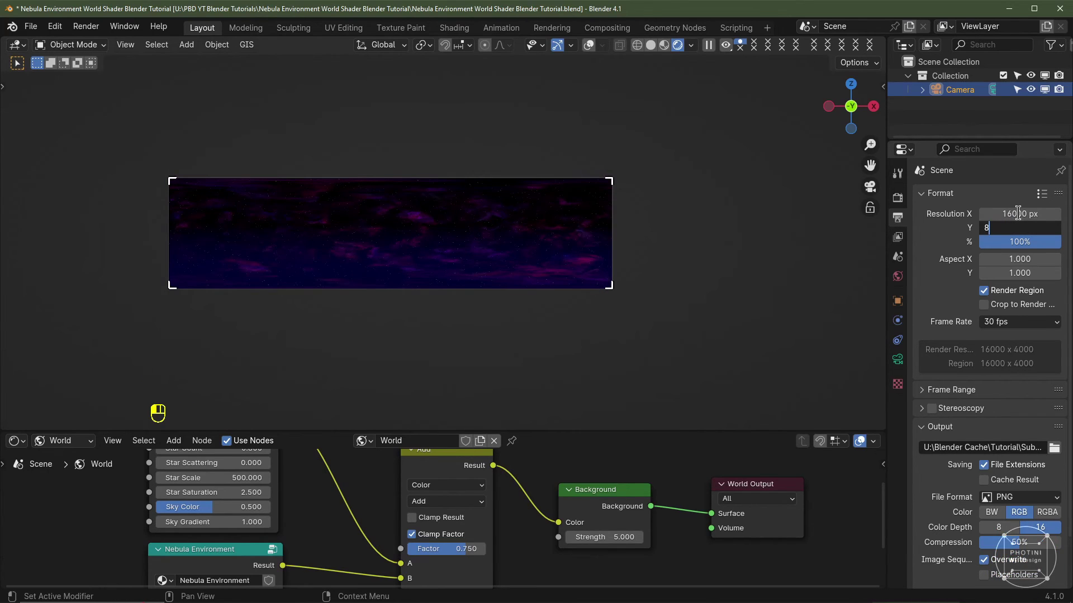
key(KP_0)
key(KP_0)
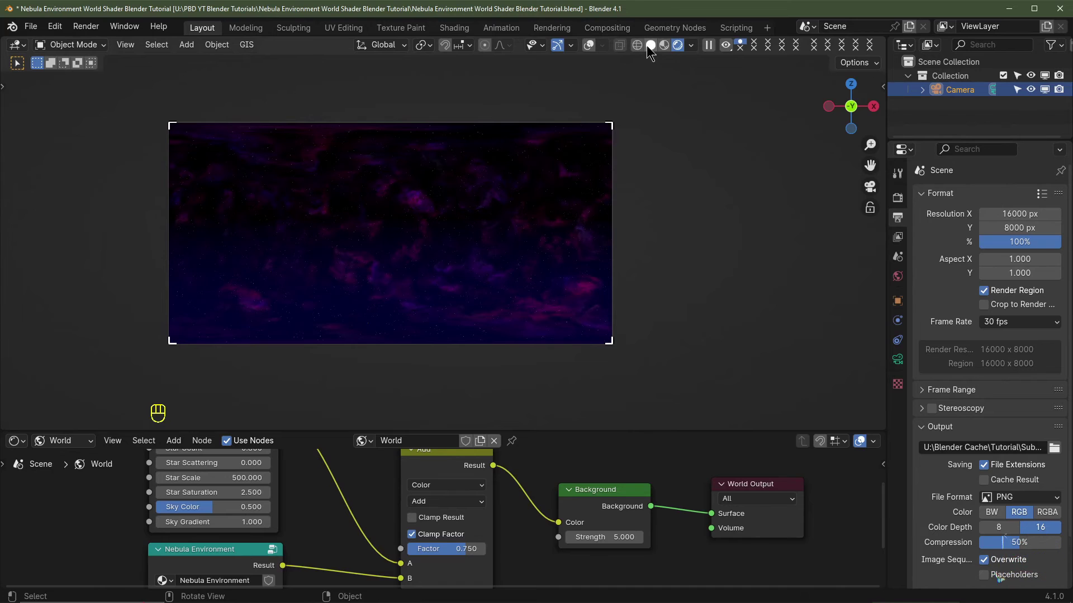
Check the Compositing workspace, return to Layout and raise the world Background strength to 10
click(653, 47)
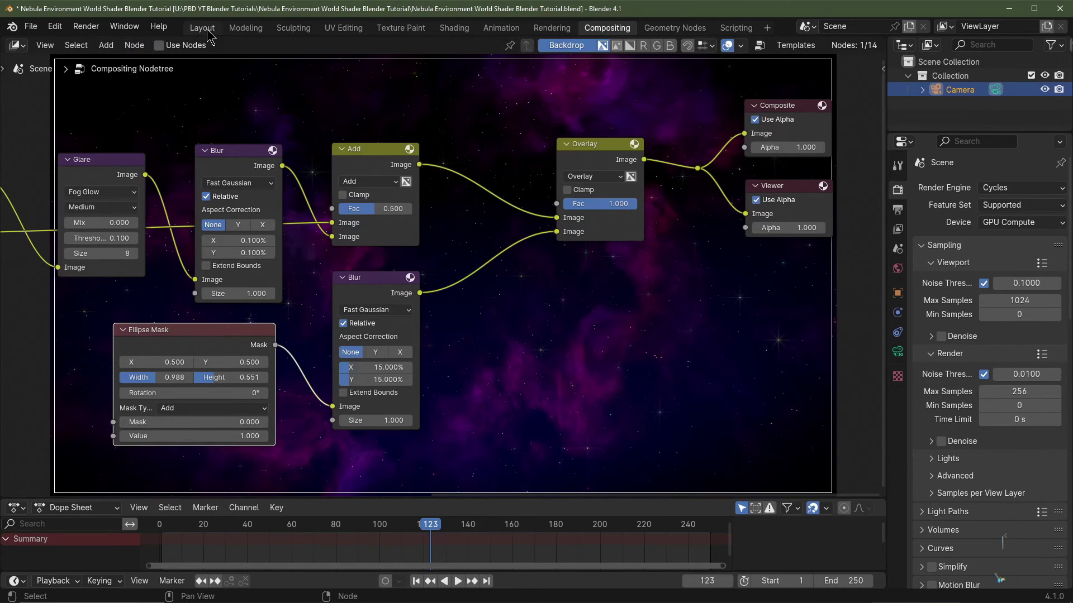
click(217, 28)
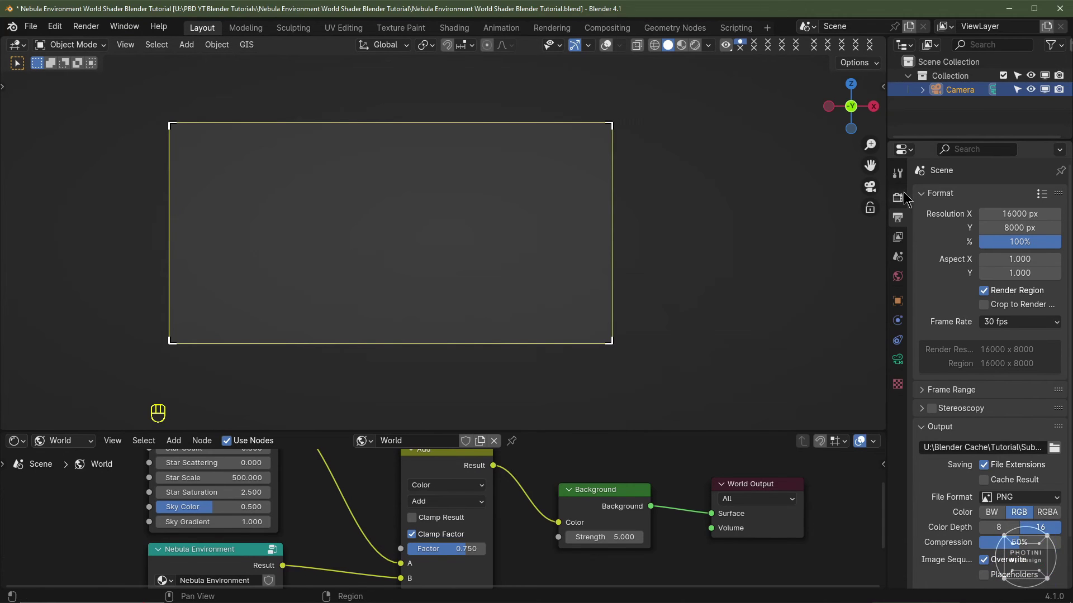
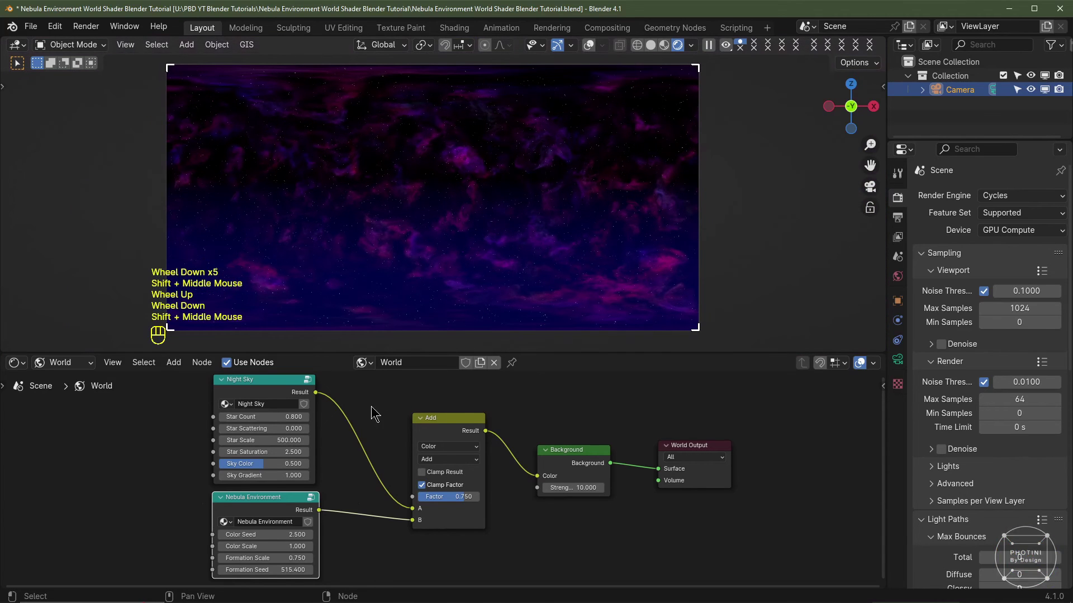
click(282, 465)
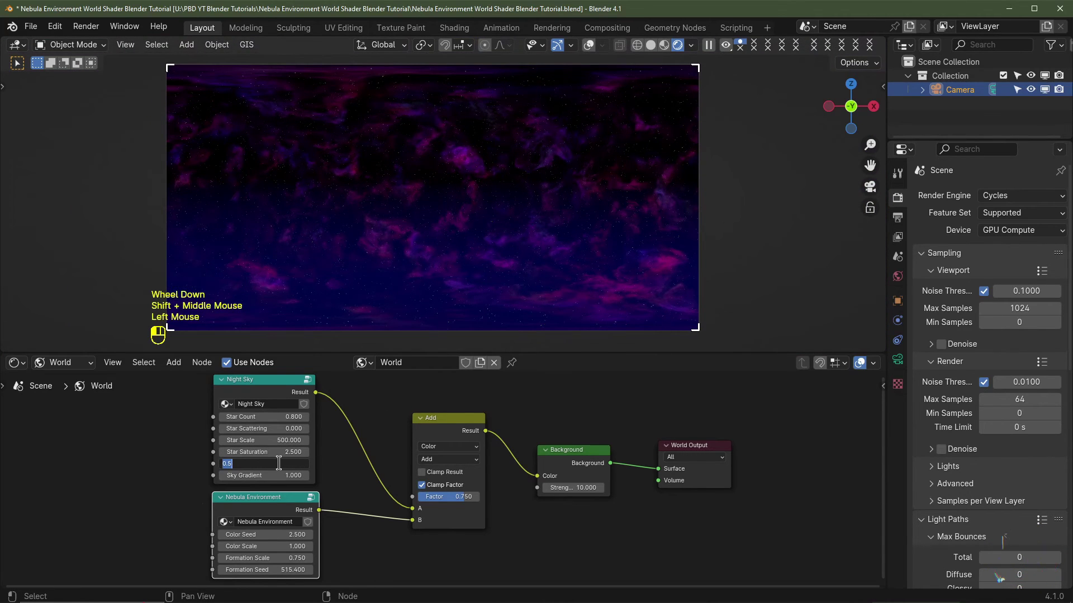
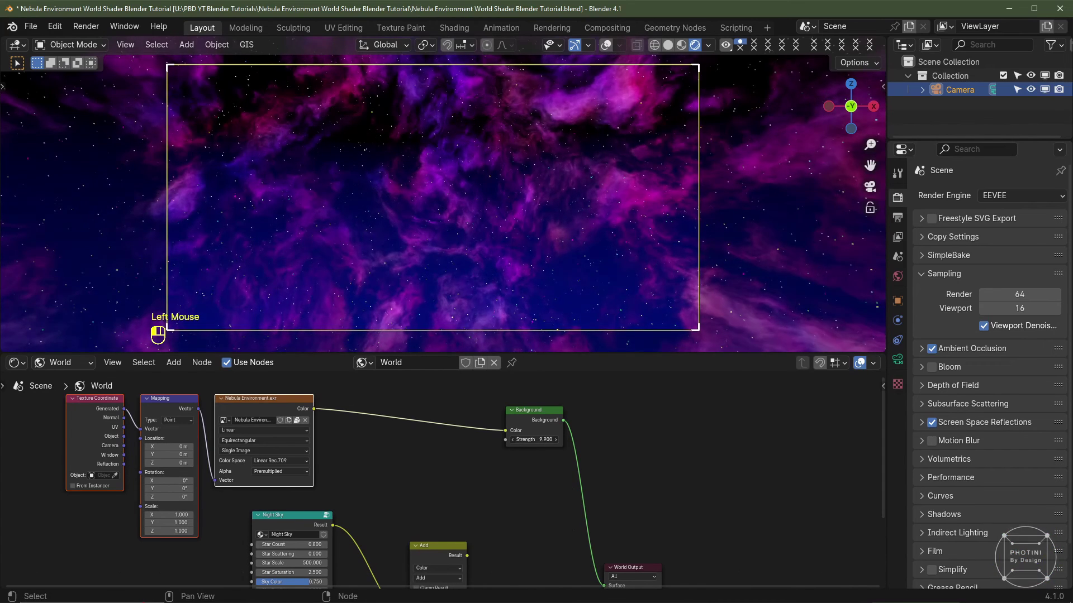
Pan around the world node tree and orbit the viewport to look over the nebula sky
key(shift+a)
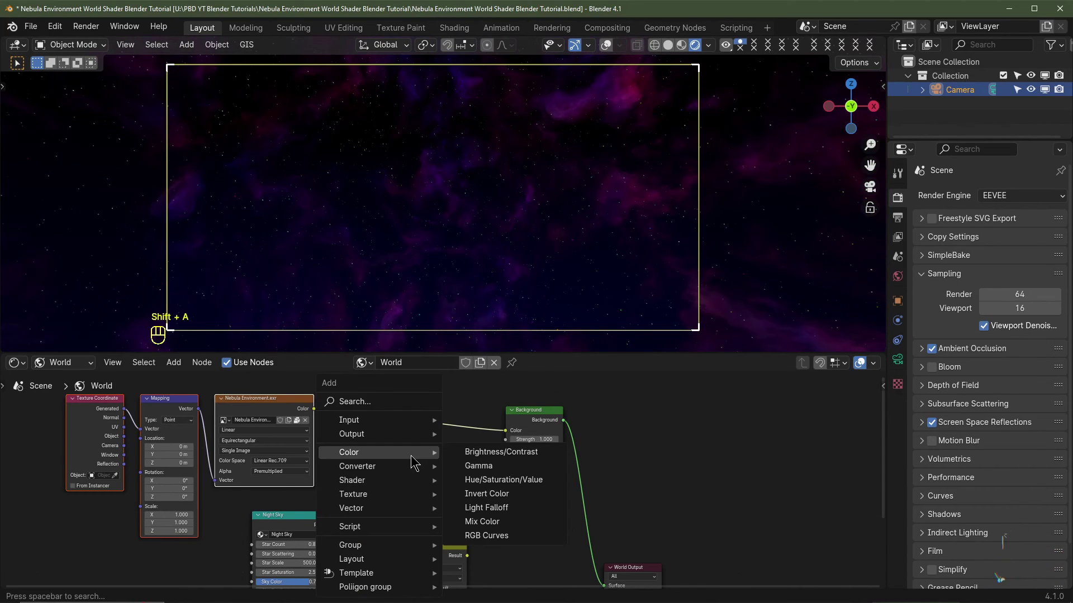
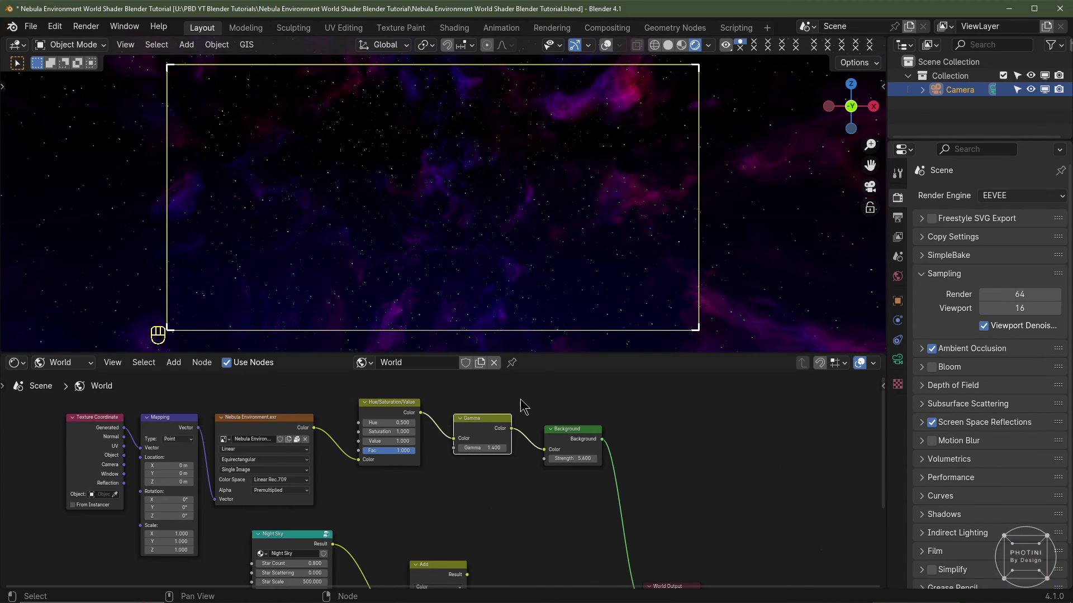
middle_click(416, 519)
click(416, 518)
scroll(up, 3)
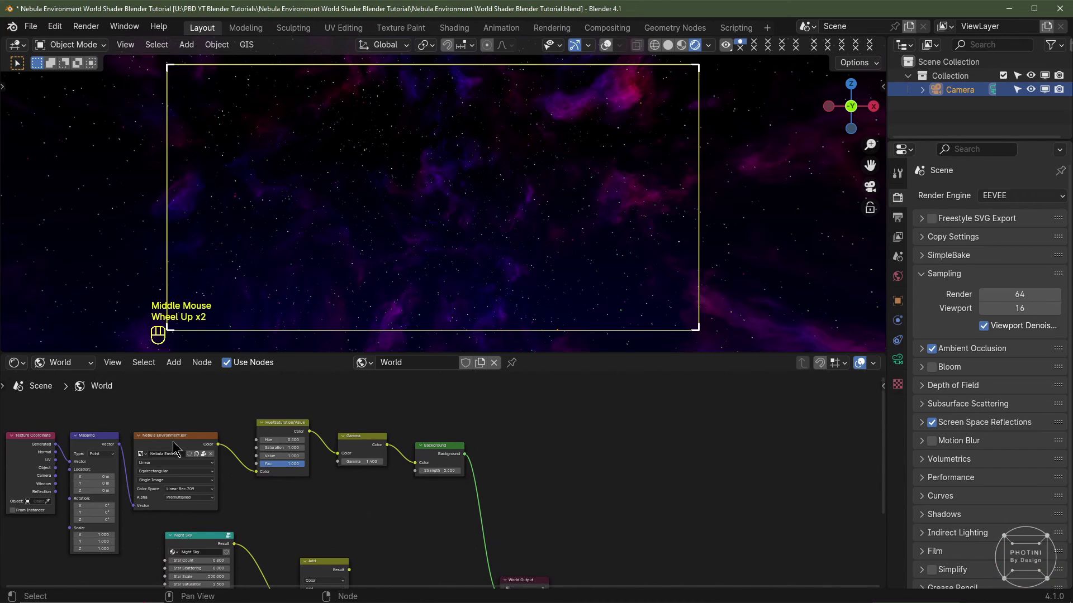
drag(508, 199, 449, 224)
drag(500, 219, 398, 446)
scroll(down, 3)
drag(384, 415, 359, 517)
scroll(up, 3)
drag(386, 450, 382, 450)
click(382, 449)
drag(419, 456, 266, 469)
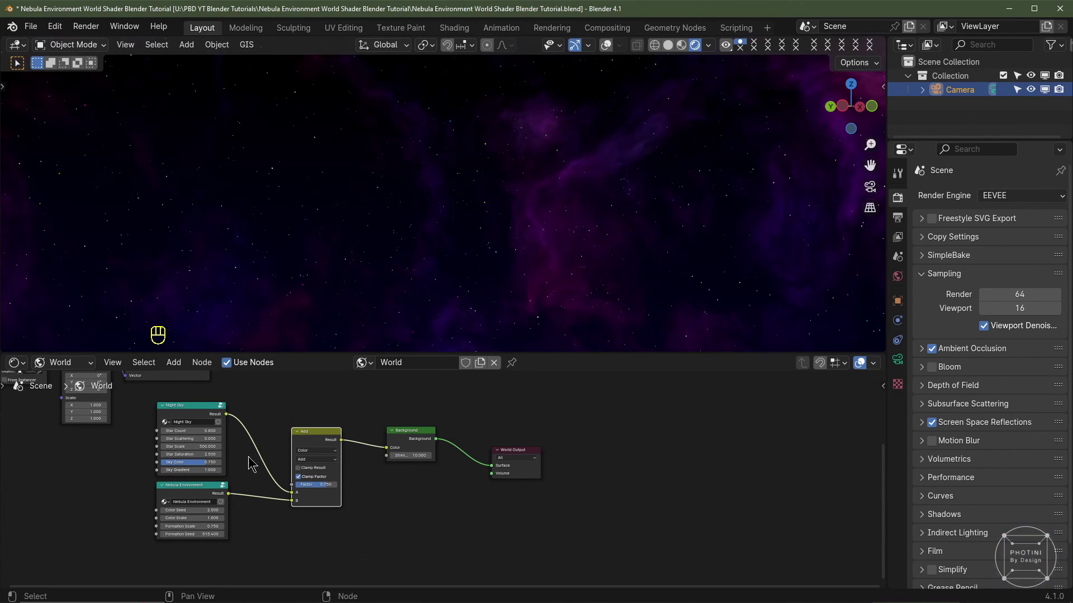
Tab through the node groups and lower the Background strength back to 1, dimming the sky
key(Tab)
click(399, 497)
middle_click(399, 497)
scroll(down, 3)
scroll(up, 3)
click(214, 415)
key(Tab)
scroll(down, 3)
scroll(up, 3)
key(Tab)
click(308, 489)
key(Tab)
key(Tab)
scroll(up, 3)
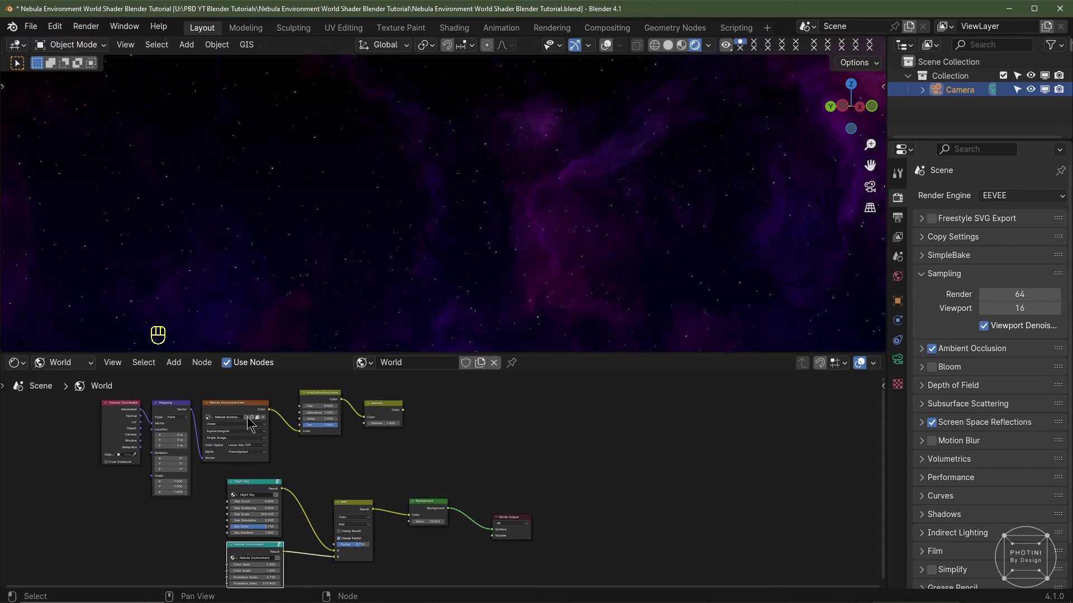
scroll(up, 3)
drag(402, 403, 371, 447)
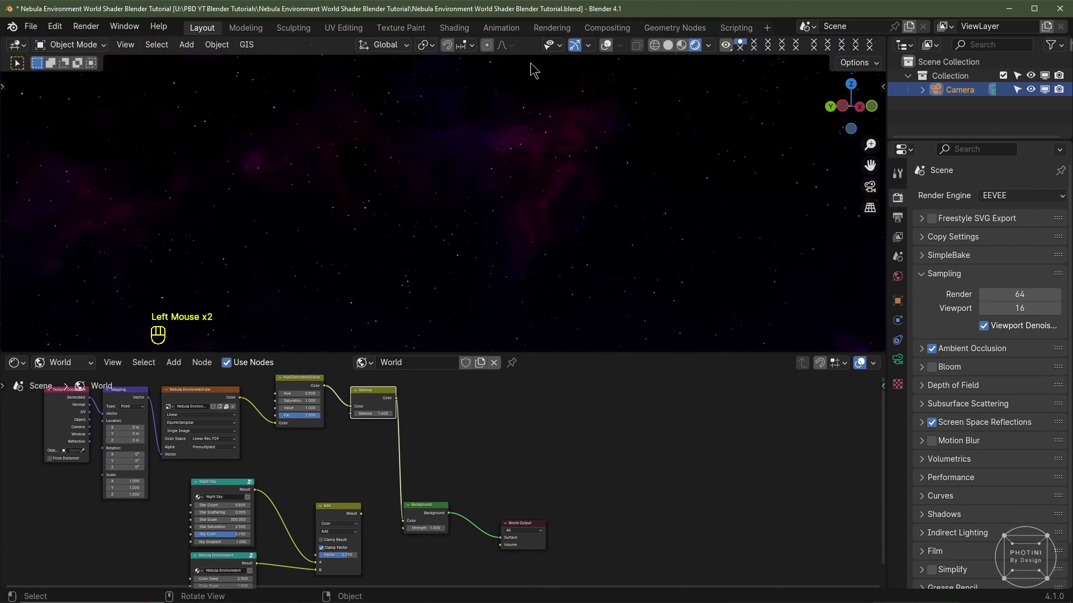
scroll(down, 3)
drag(501, 222, 371, 440)
drag(371, 437, 405, 518)
drag(466, 507, 424, 505)
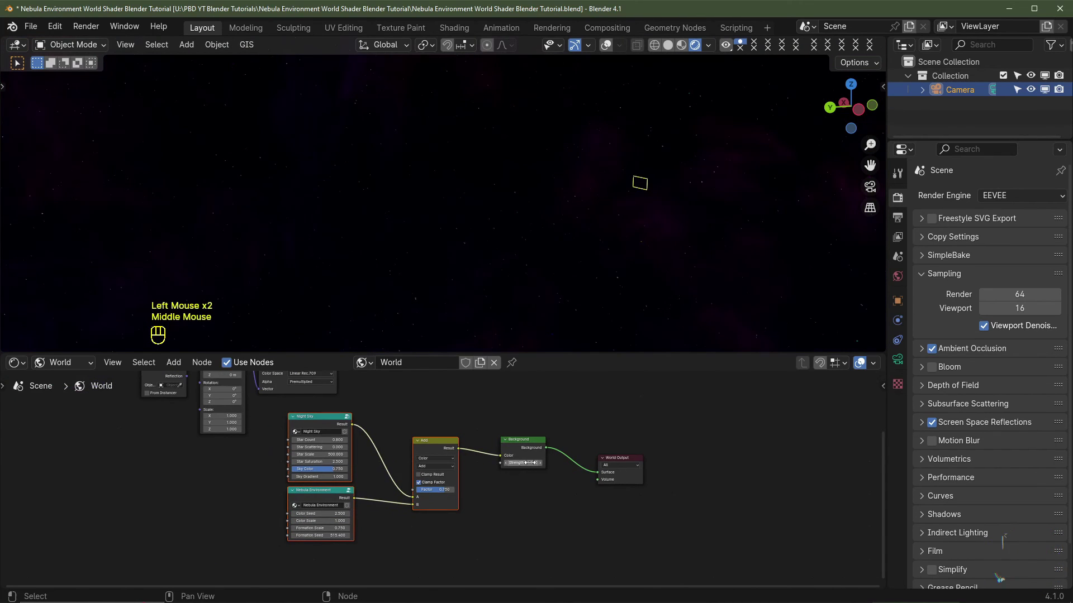
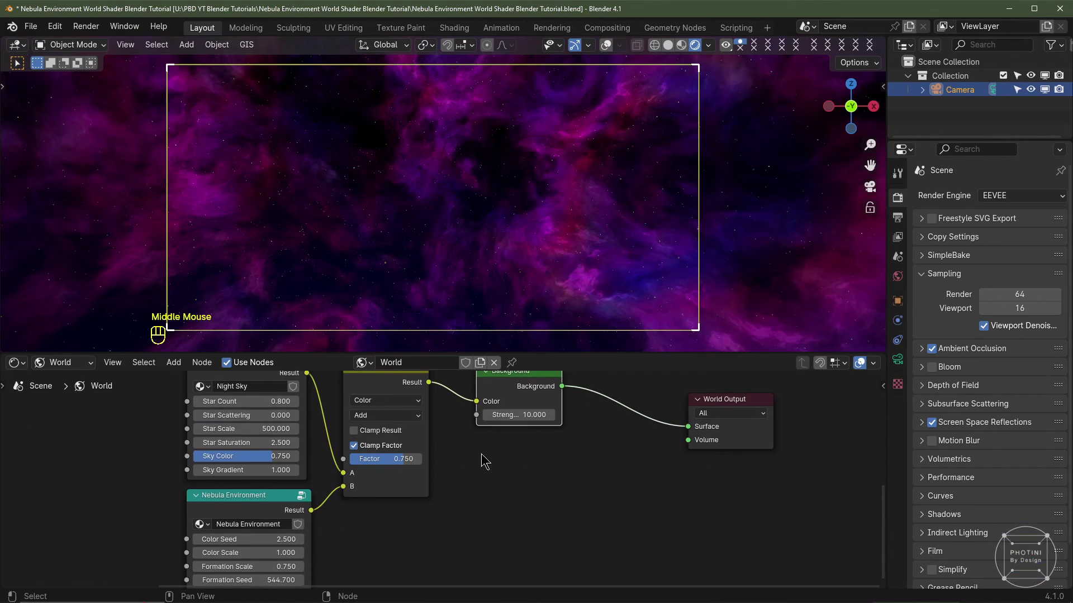
Restore Background strength 10, then return the camera to Perspective 18 mm with 1920×1080 output
middle_click(486, 458)
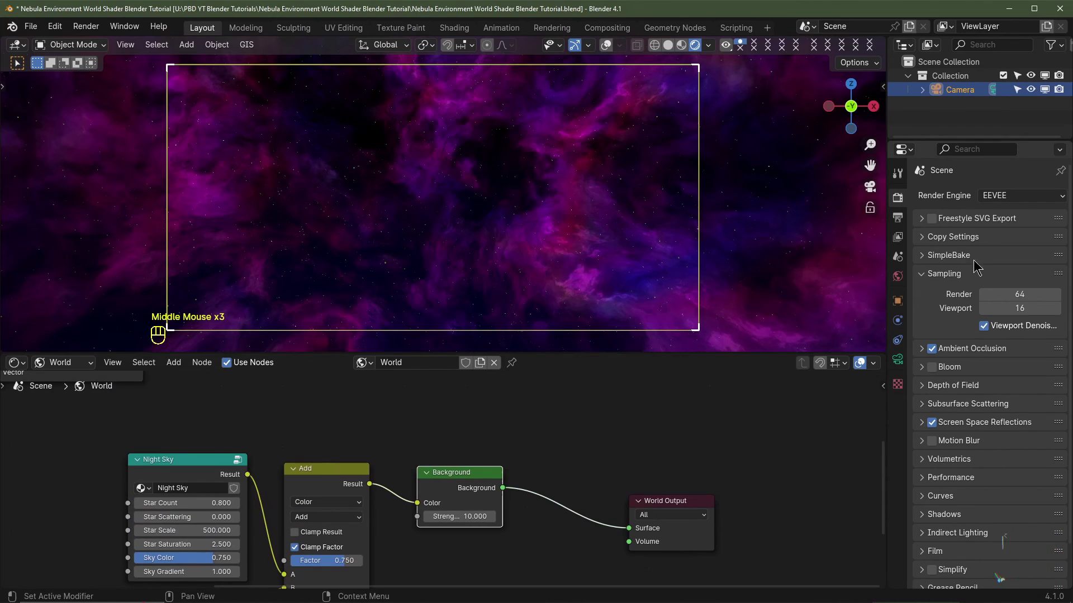
drag(1005, 199, 990, 238)
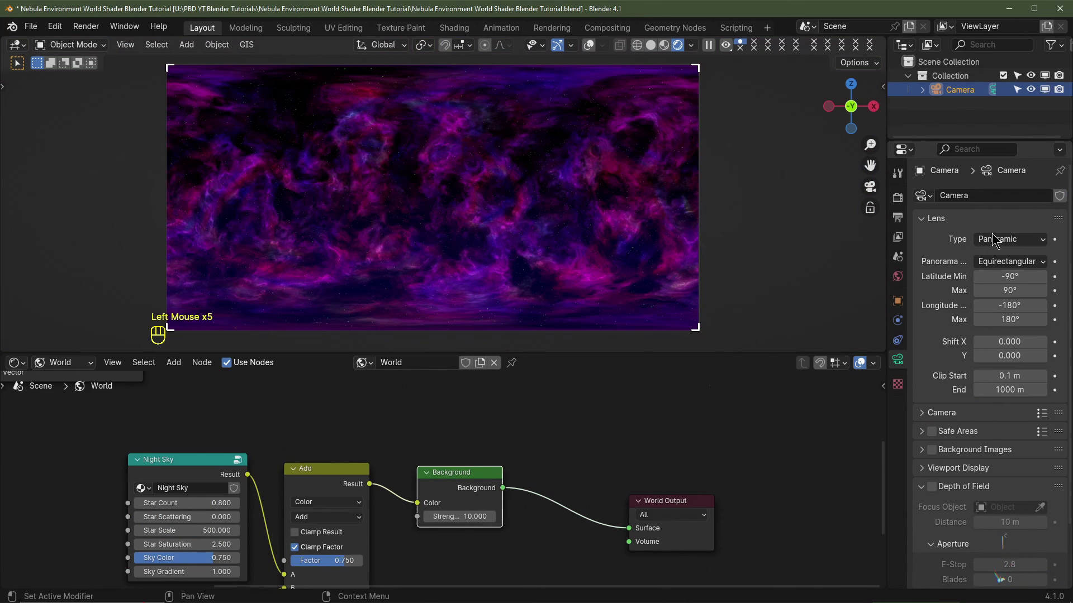
drag(1000, 239, 948, 232)
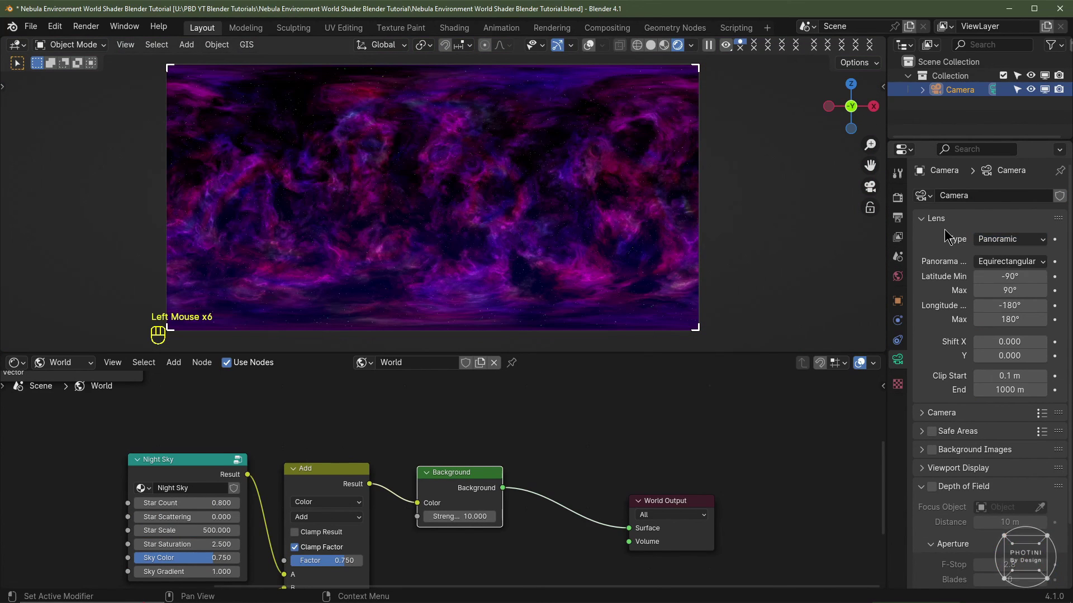
click(981, 214)
drag(989, 255, 891, 230)
click(900, 218)
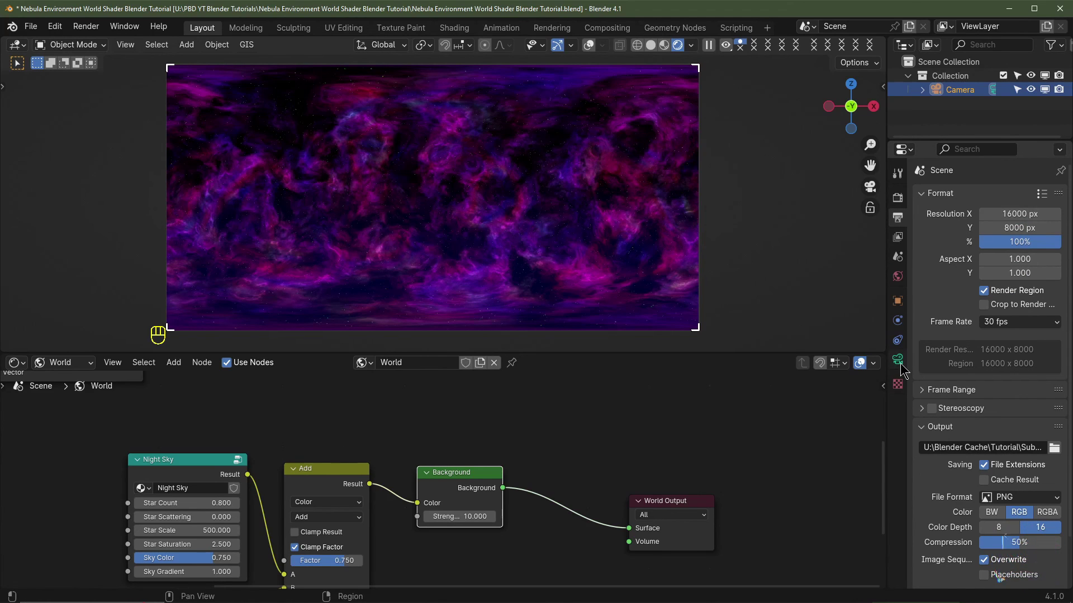
drag(1011, 240, 960, 264)
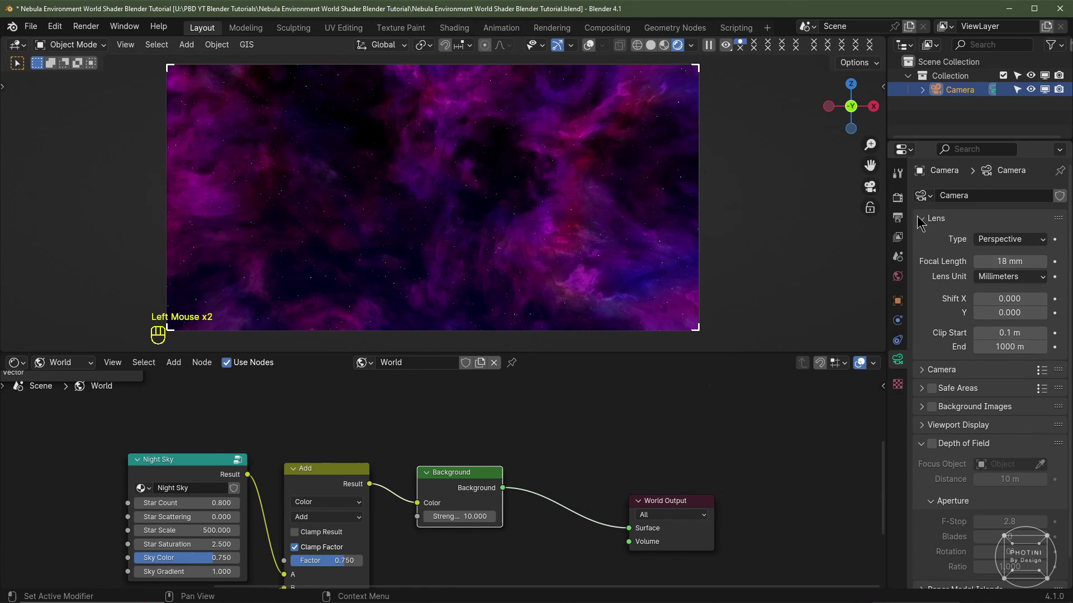
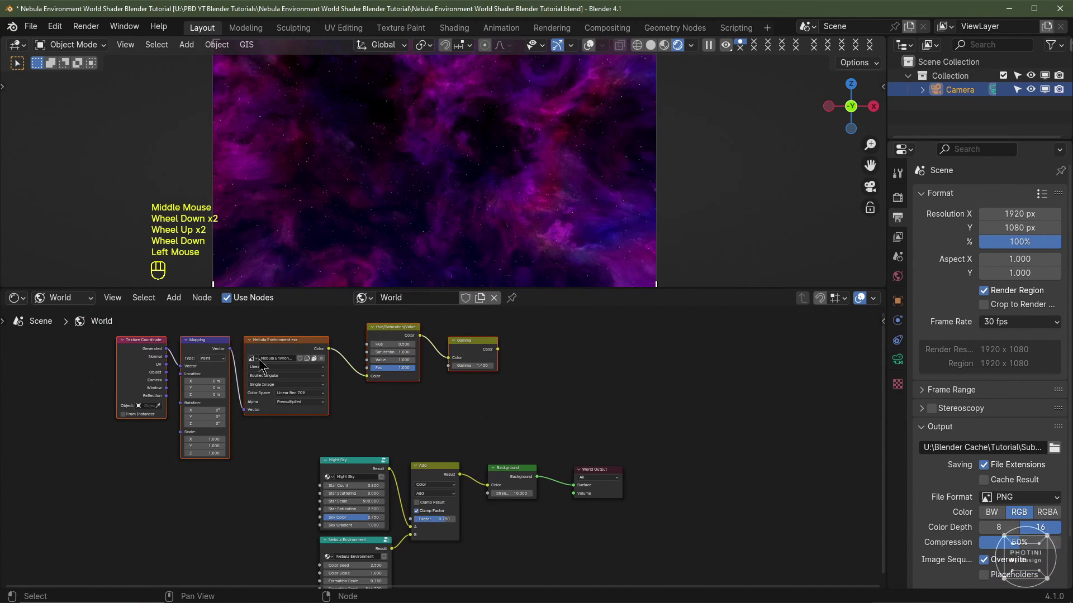
Enter the Nebula Environment group and pan across its nodes to inspect them
key(Delete)
middle_click(548, 536)
click(439, 418)
middle_click(376, 558)
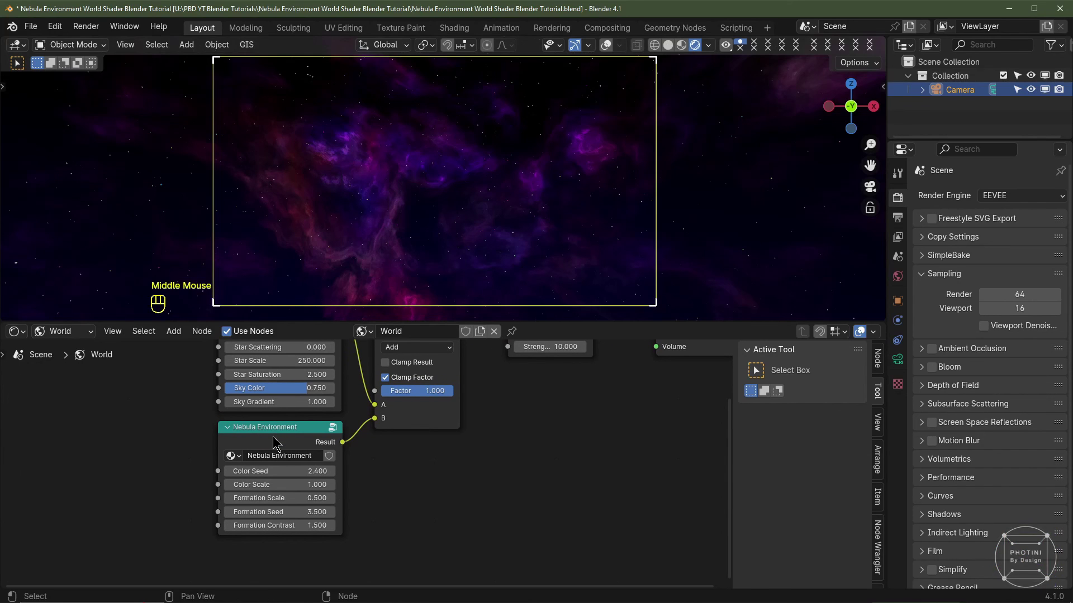
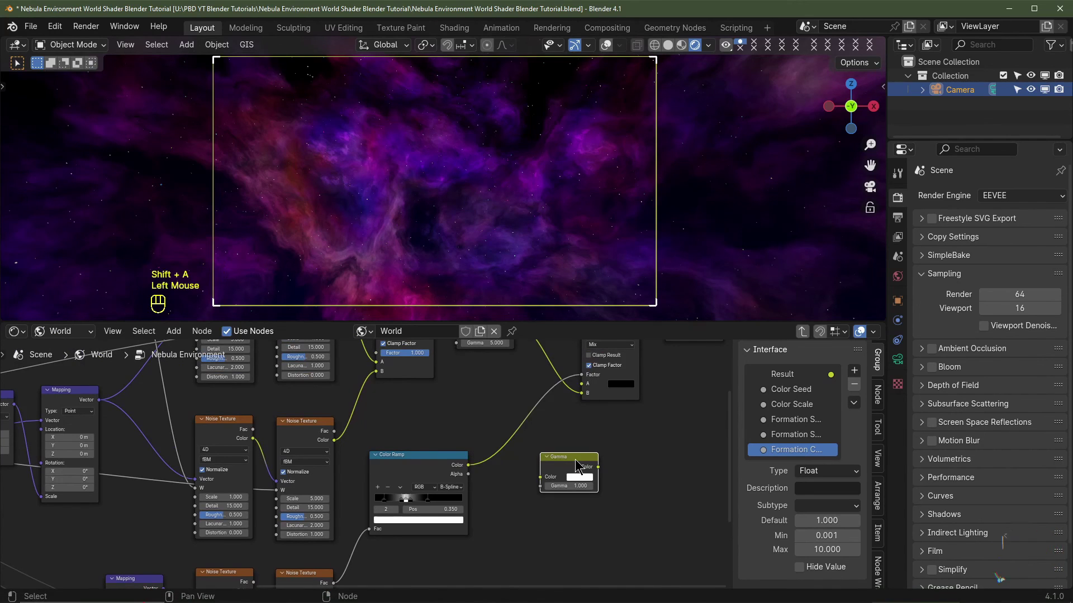
click(575, 482)
scroll(down, 3)
scroll(down, 3)
scroll(up, 3)
middle_click(555, 425)
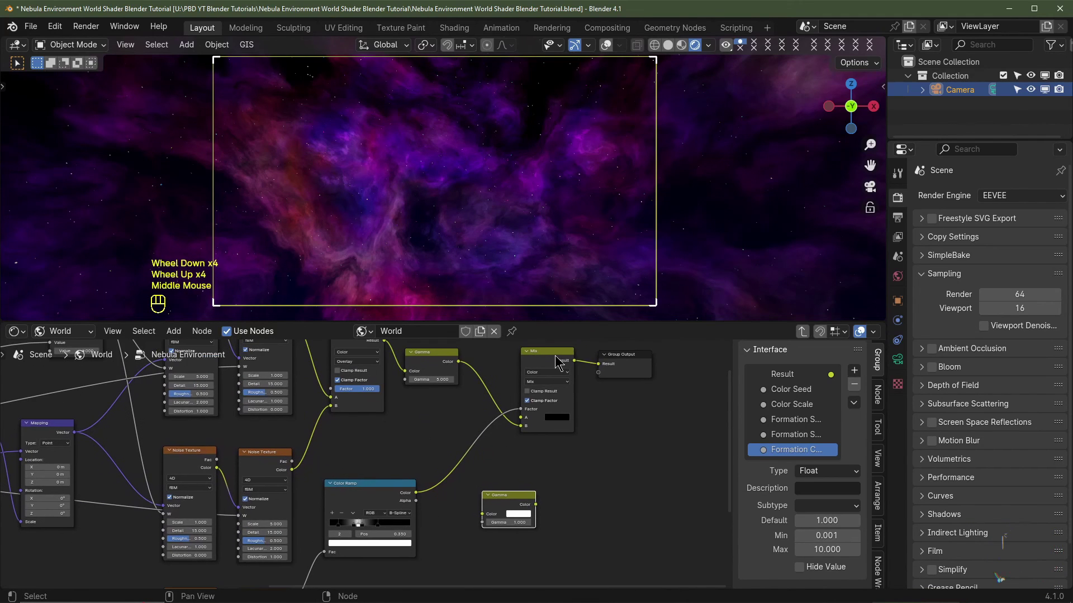
drag(518, 501, 474, 512)
middle_click(461, 514)
scroll(down, 3)
middle_click(534, 485)
scroll(down, 3)
drag(661, 445, 42, 463)
scroll(up, 3)
middle_click(79, 497)
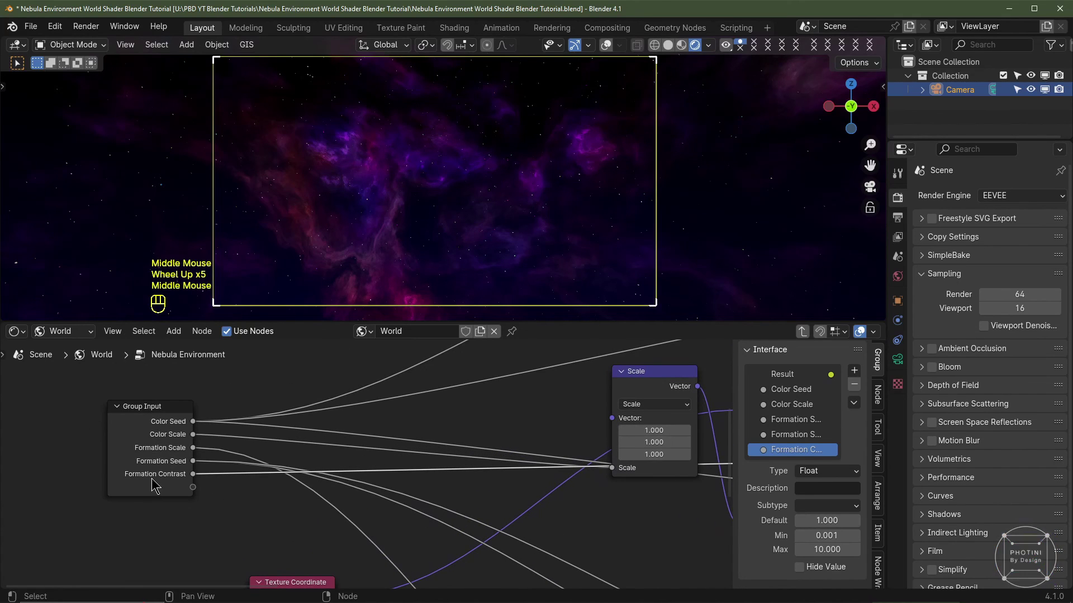
scroll(down, 3)
Leave the group and tweak the nebula group node's last input value
key(Tab)
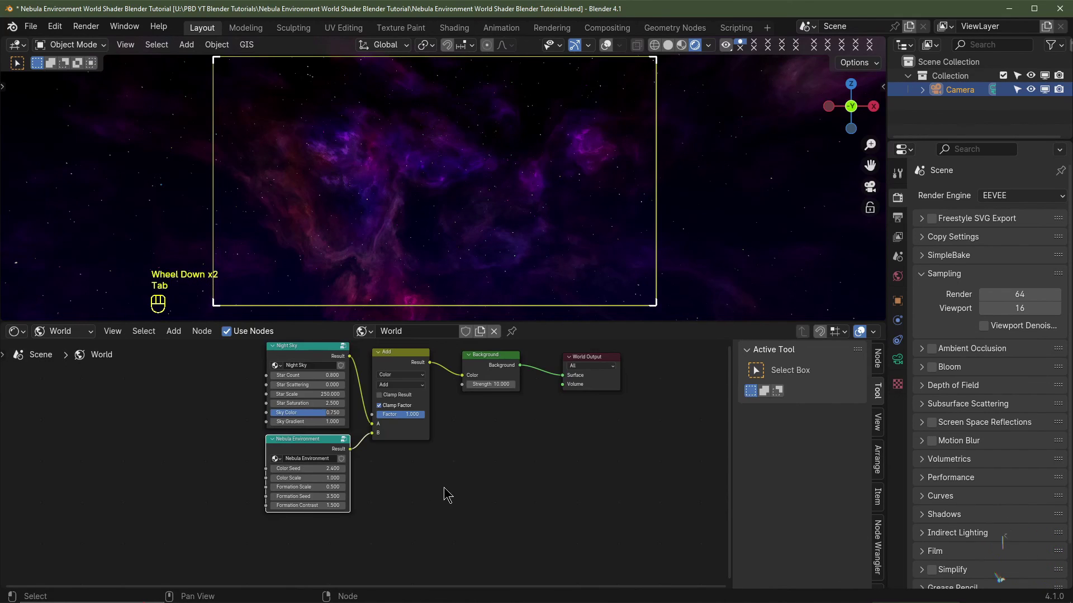
middle_click(442, 484)
scroll(up, 3)
click(223, 484)
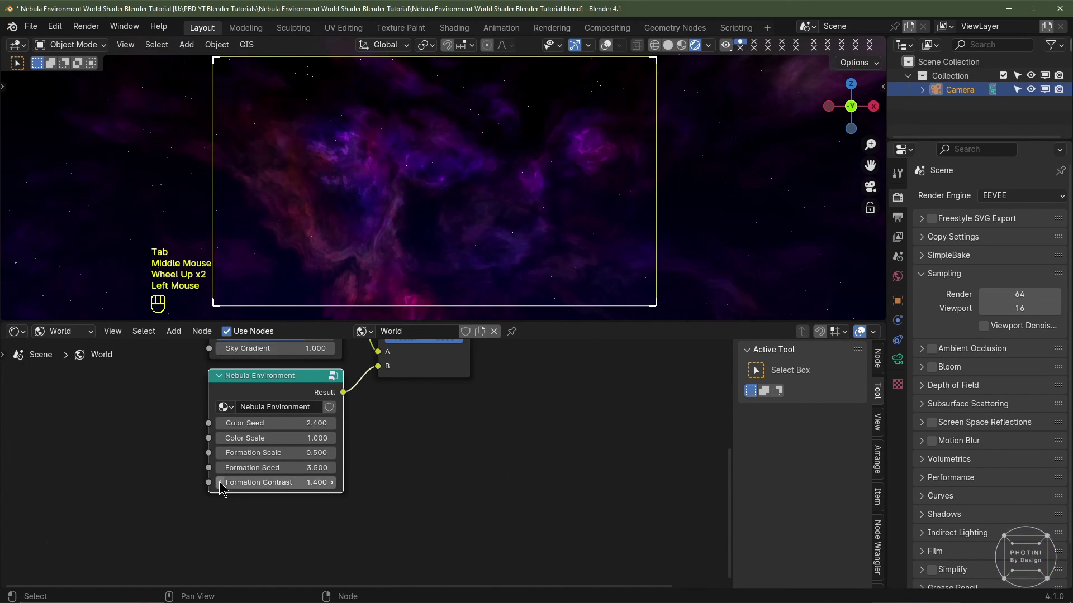
click(223, 485)
click(223, 484)
click(223, 484)
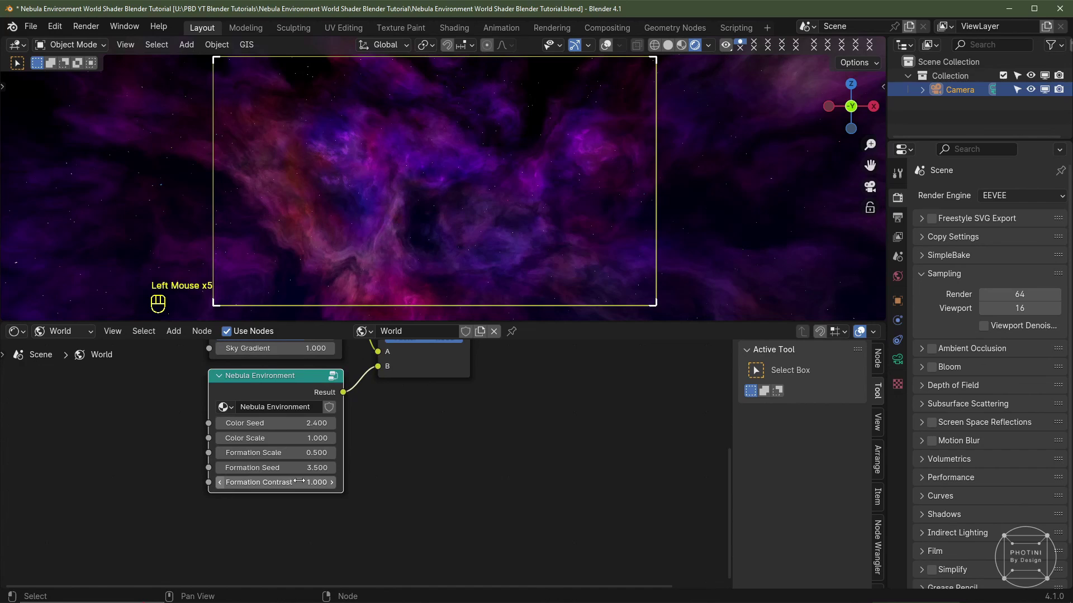
click(323, 482)
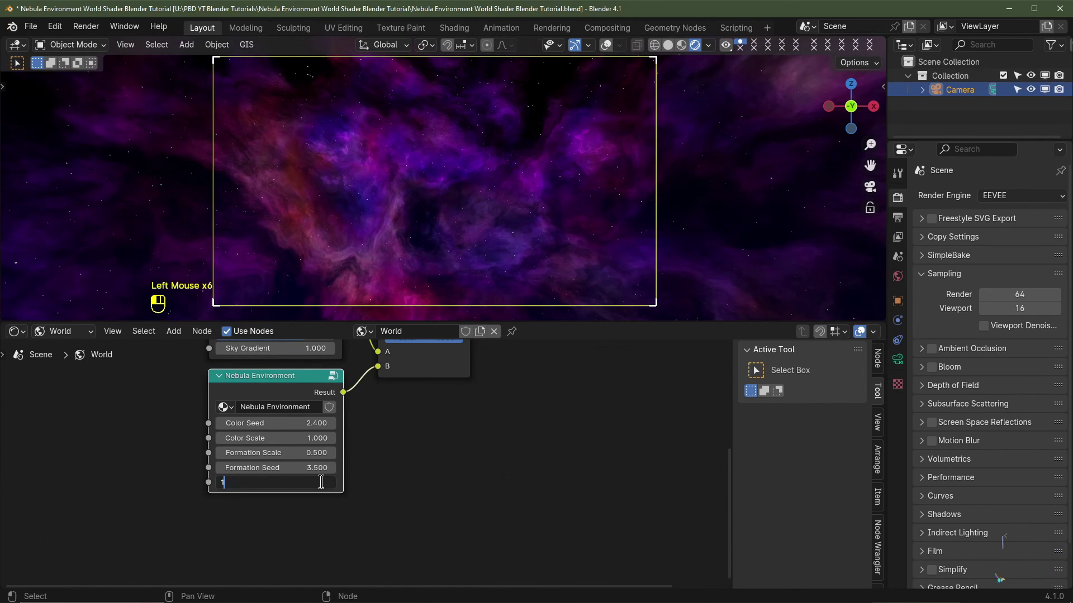
drag(434, 429, 306, 462)
scroll(up, 3)
scroll(down, 3)
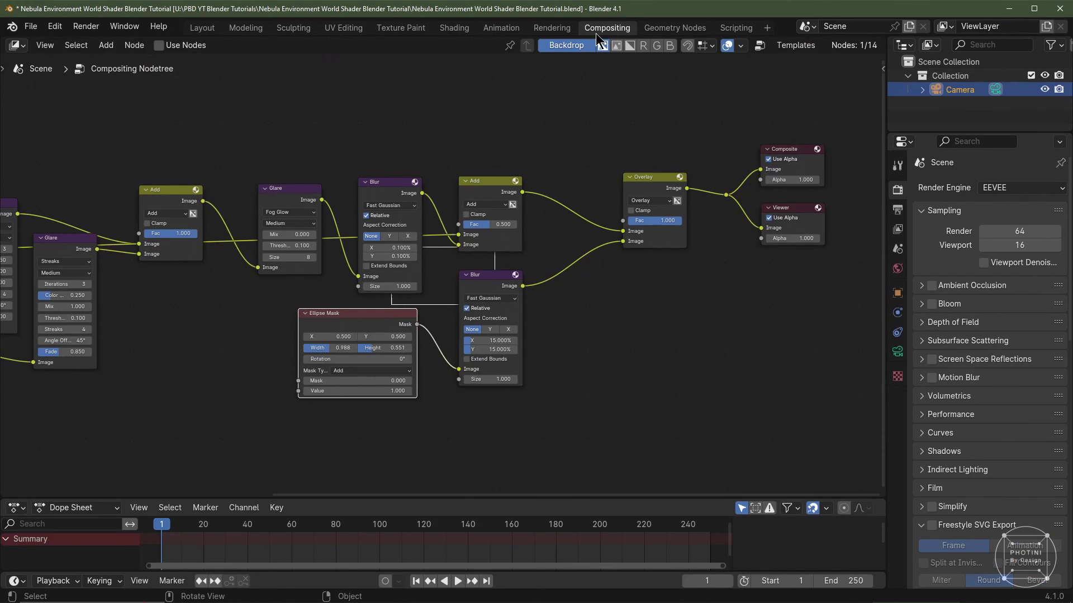
Return to the Layout workspace and switch the render engine from EEVEE to Cycles on GPU Compute
click(334, 179)
drag(670, 51, 915, 129)
drag(1001, 203, 860, 263)
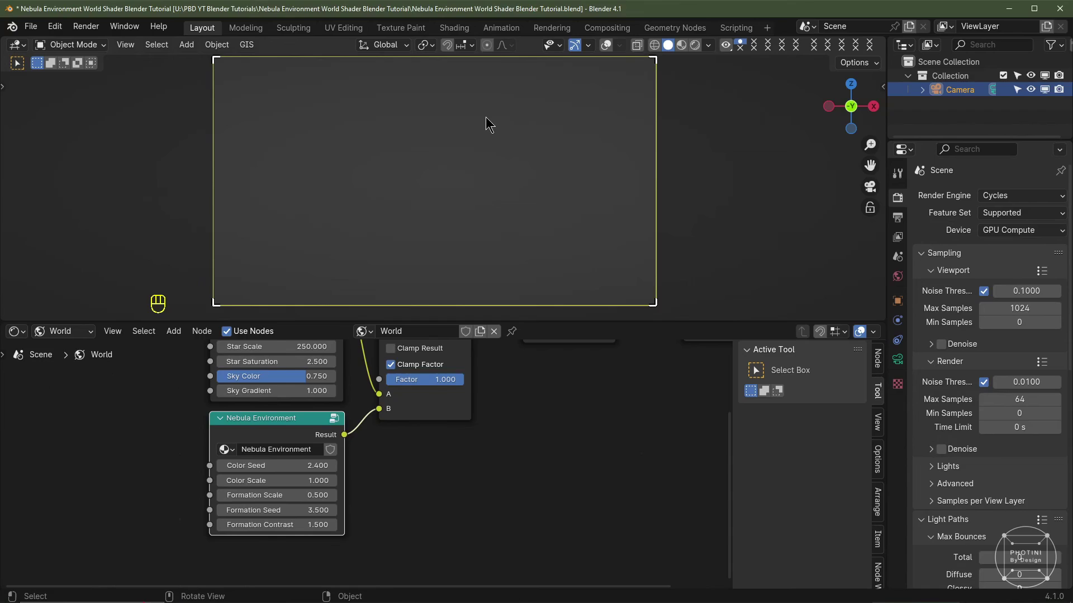